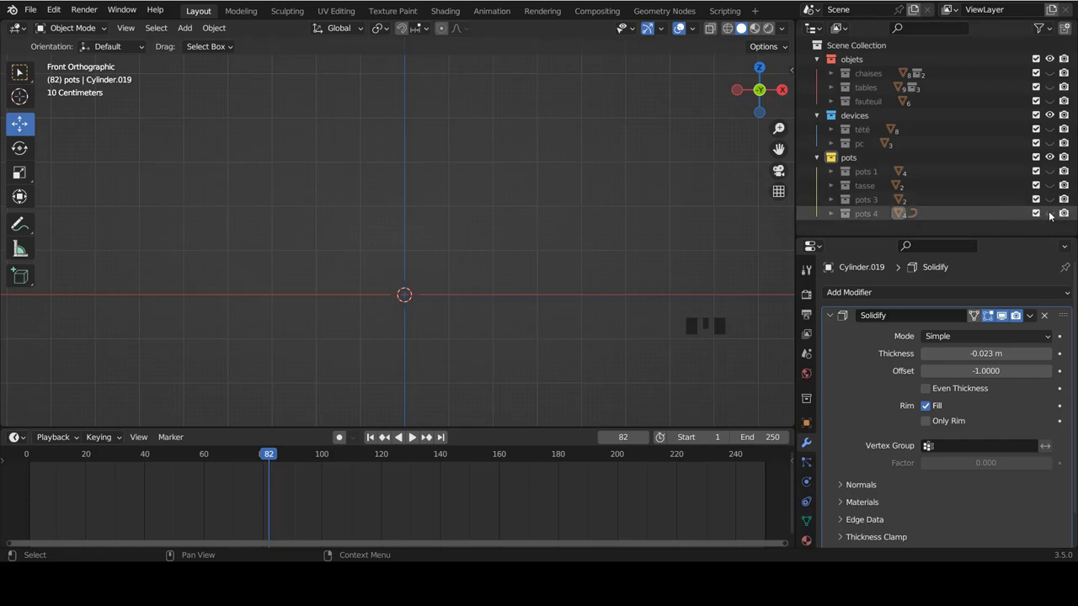
Show pots 4, select the pot body and band, move them aside and copy them.
left_click(1050, 214)
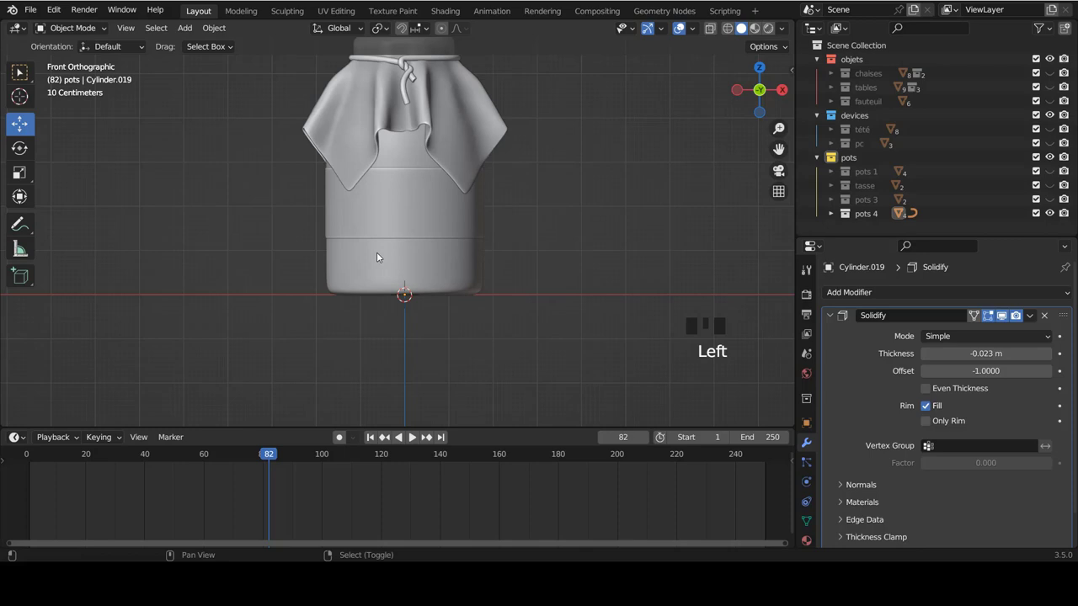
scroll("up", 3)
right_click(410, 213)
right_click(405, 257)
key("g")
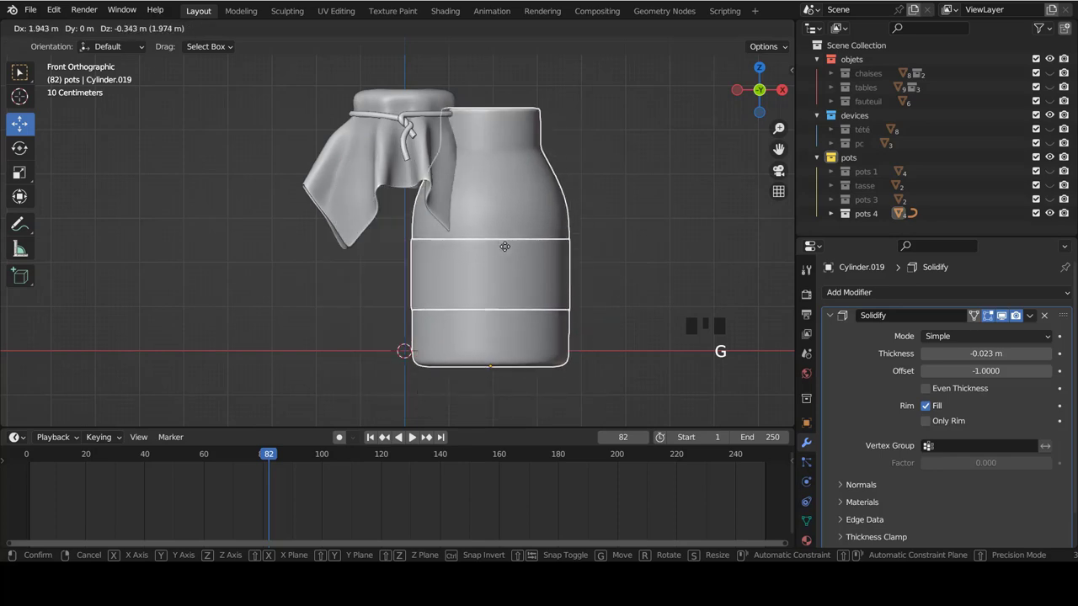
key("ctrl+c")
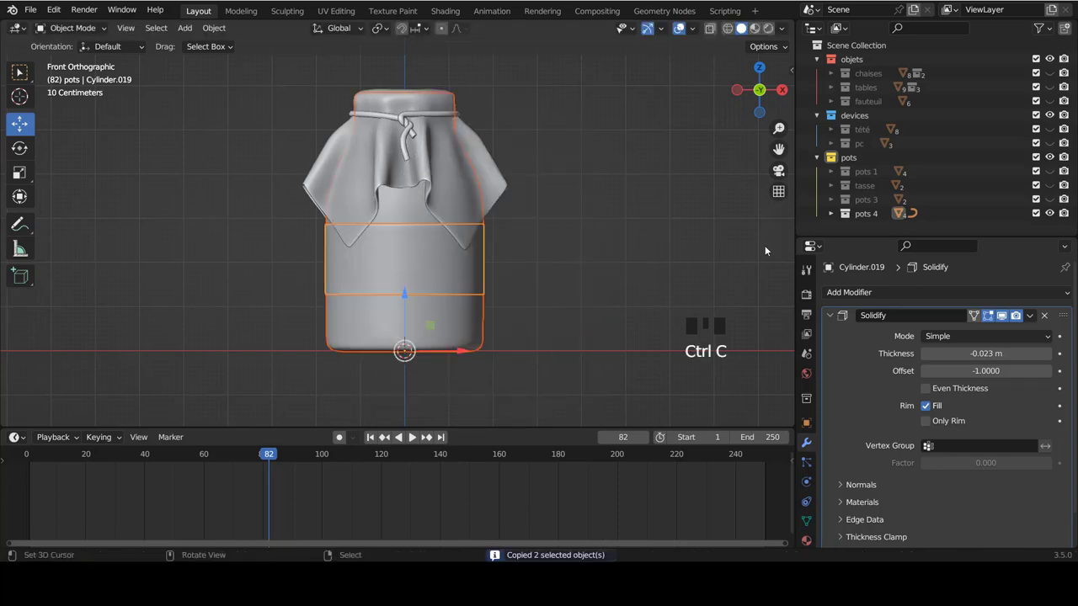
Create a new pots 5 collection under pots, hide pots 4 and paste the copied pot.
left_click(854, 161)
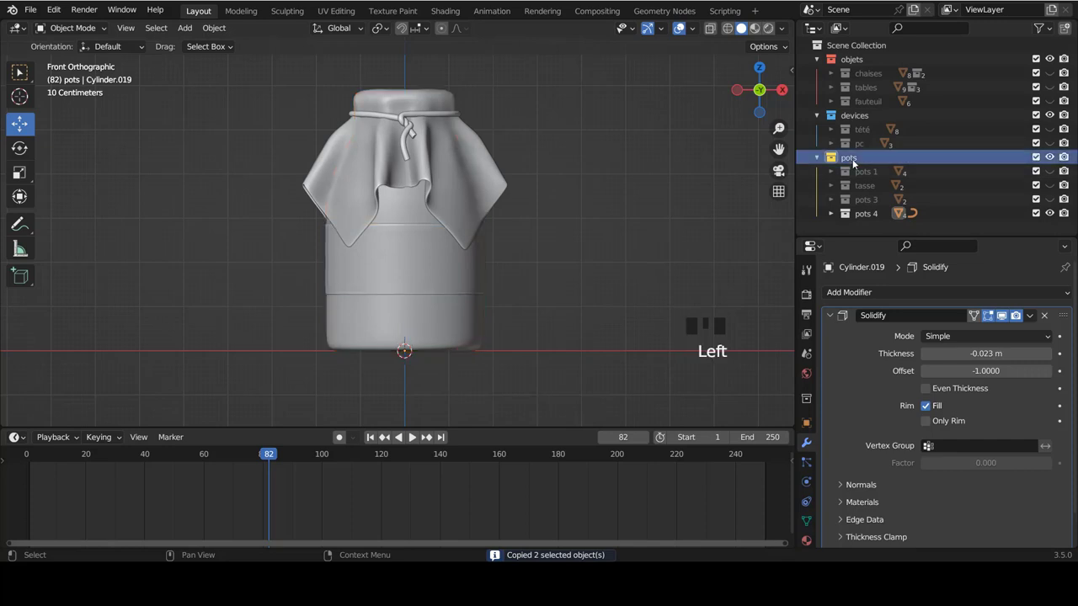
right_click(858, 158)
left_click_drag(854, 159, 1035, 214)
left_click(1053, 213)
left_click(865, 231)
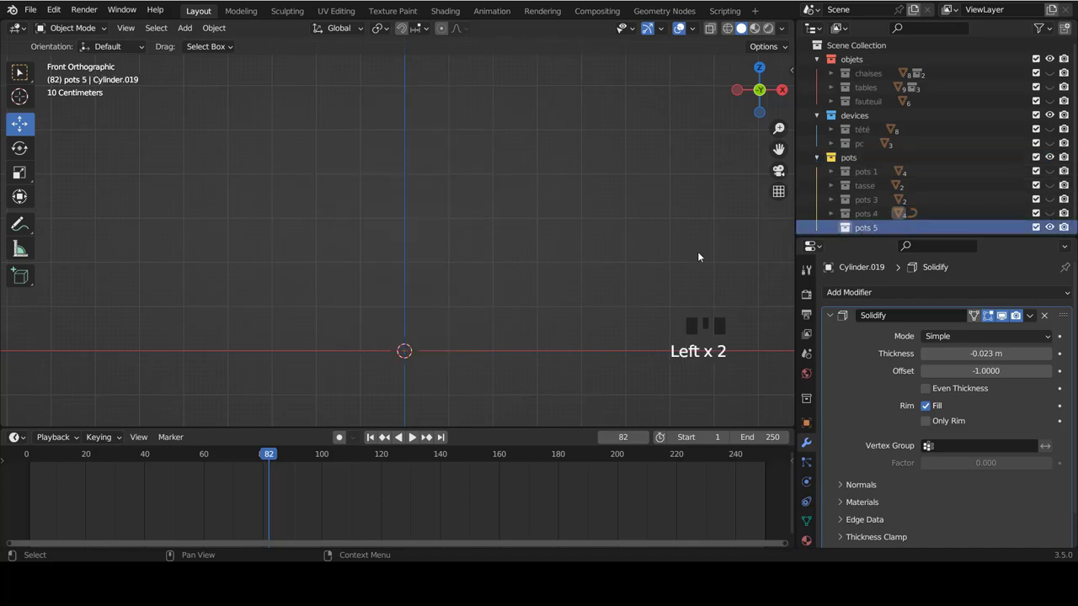
key("ctrl+v")
Select the pasted pot body and enter Edit Mode on its mesh.
right_click(433, 250)
scroll("up", 3)
left_click_drag(412, 181, 396, 176)
scroll("up", 3)
scroll("up", 3)
right_click(394, 205)
key("Tab")
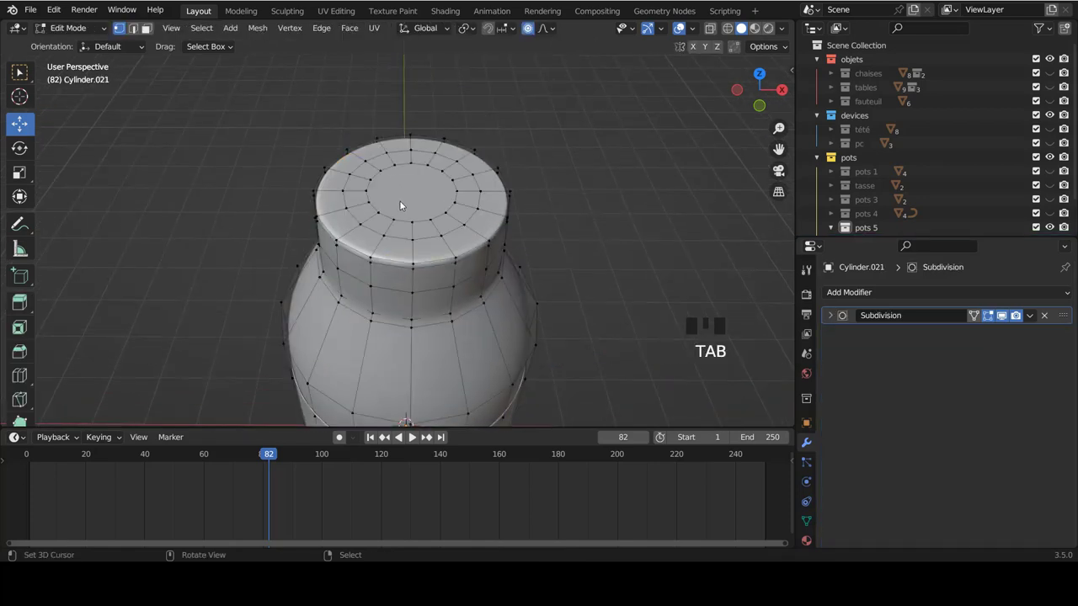
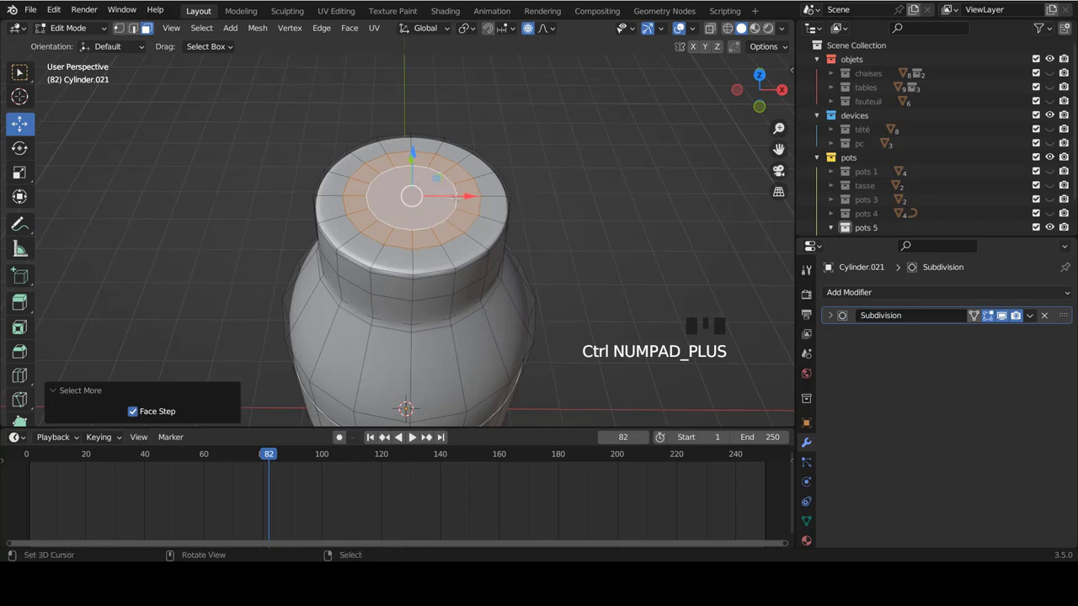
Grow the selection across the neck's top cap and delete those faces.
key("KP_Add")
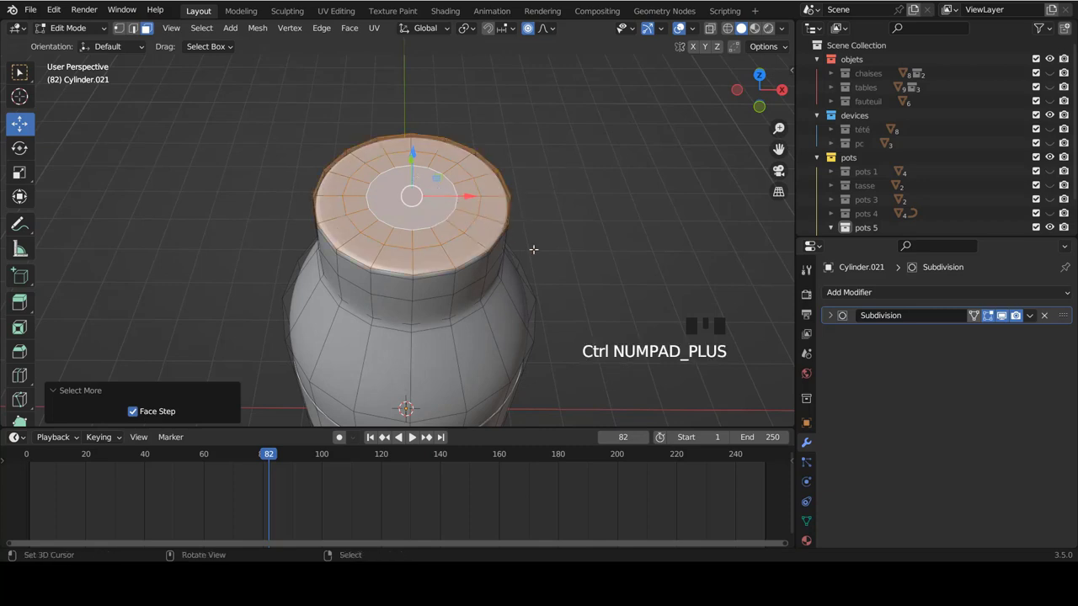
key("i")
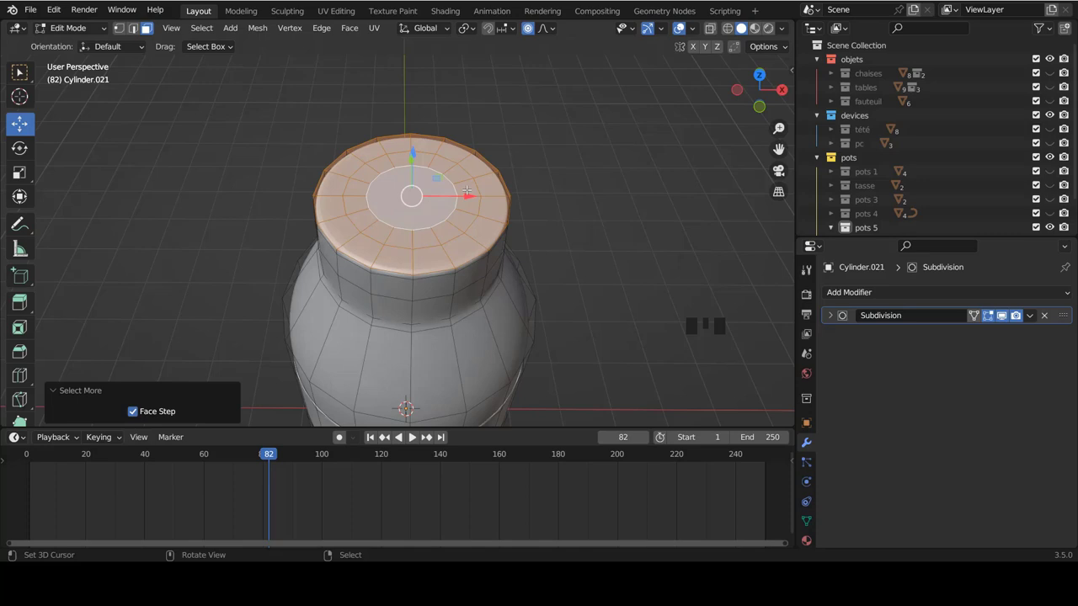
key("x")
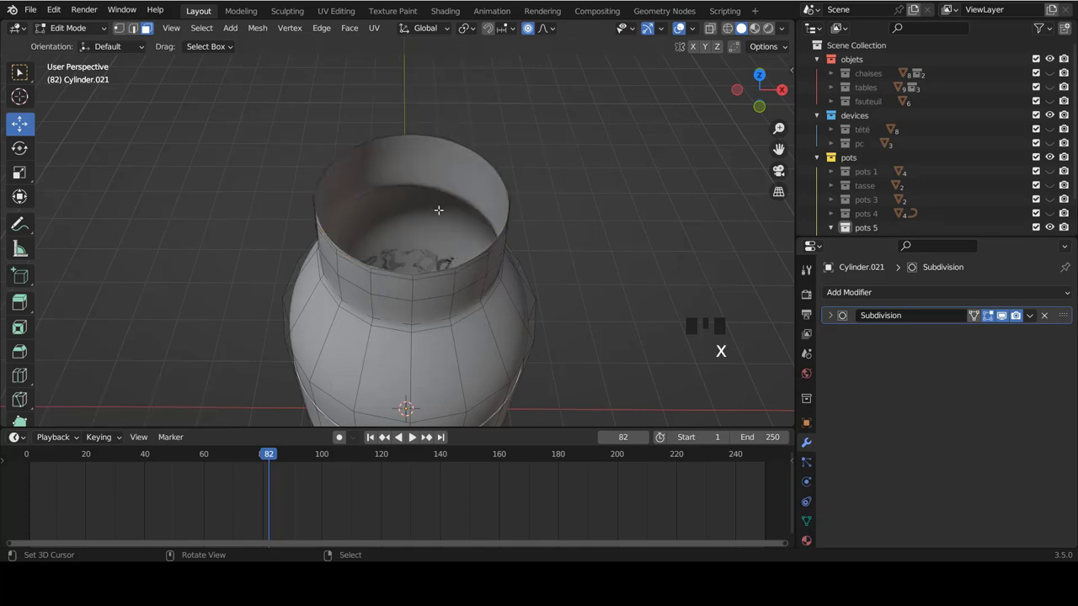
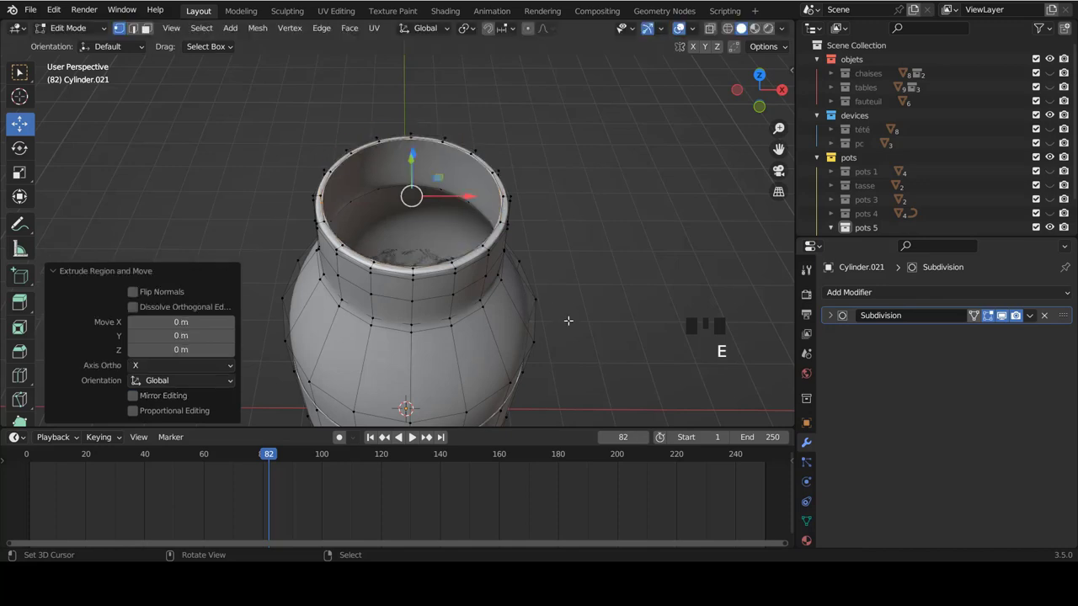
Scale the extruded rim loop inward into a lip and bring up edge operations.
key("s")
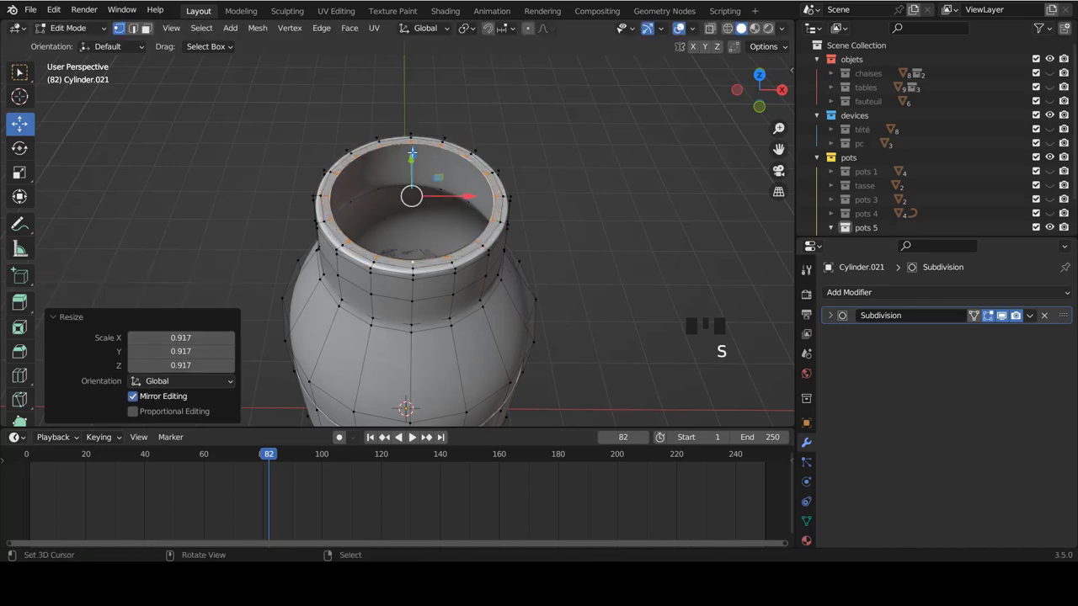
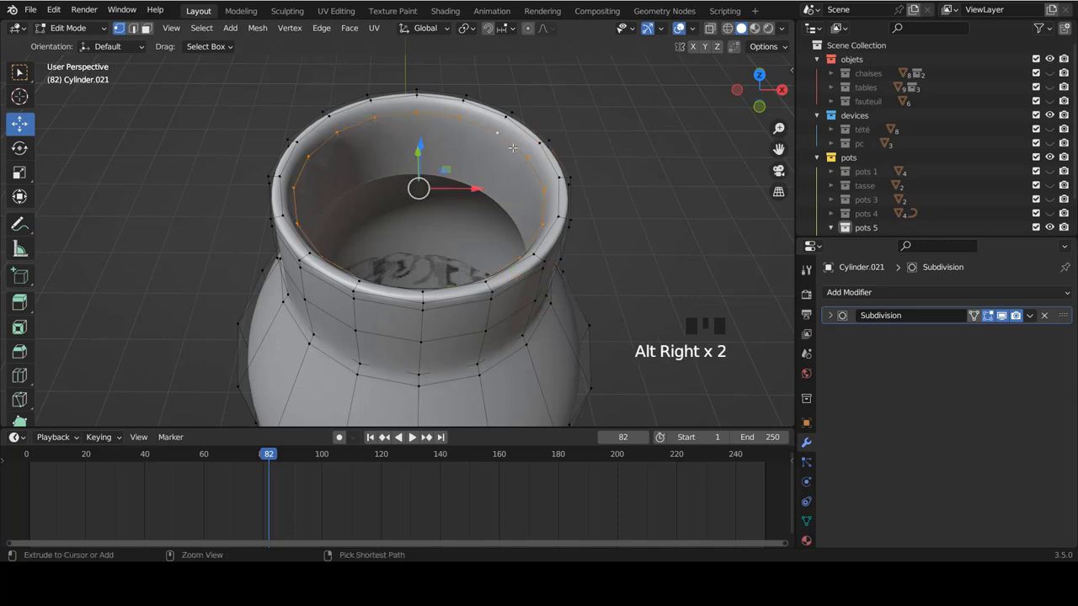
key("ctrl+e")
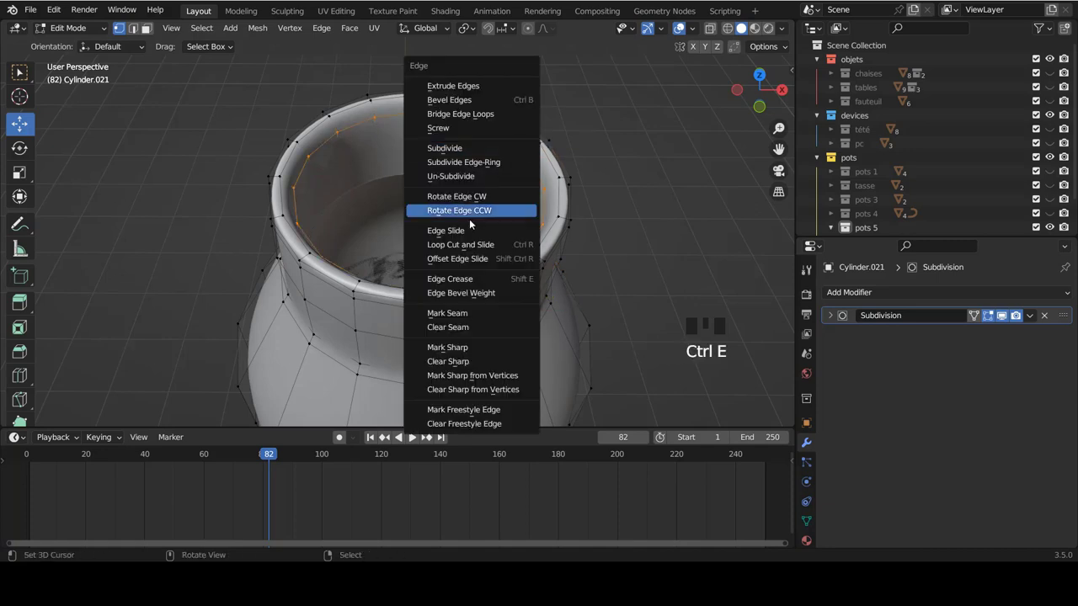
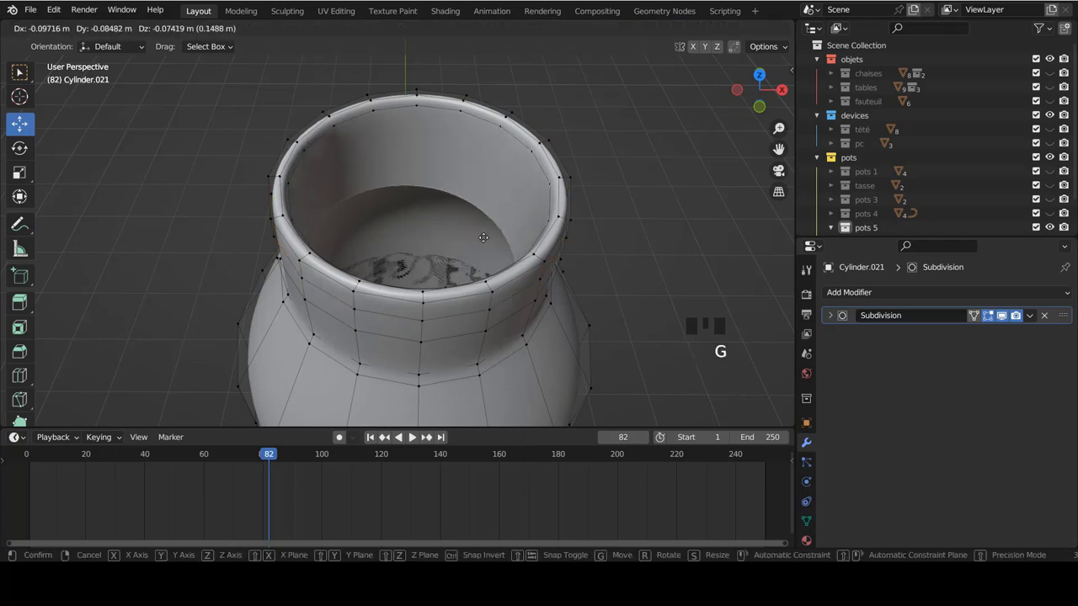
Extrude the inner rim loop and push it down into the pot body.
key("e")
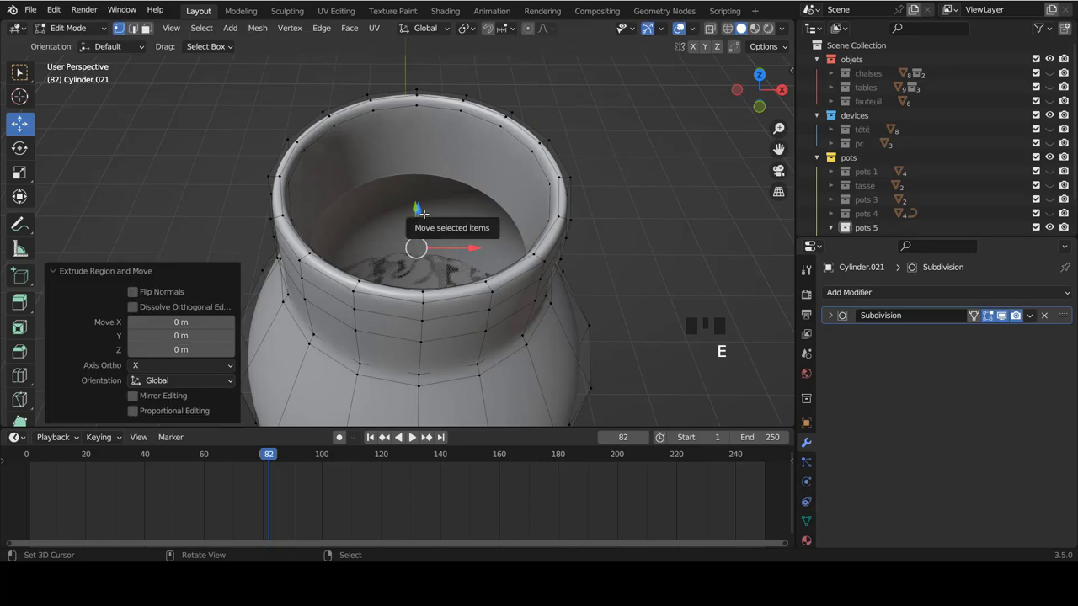
key("g")
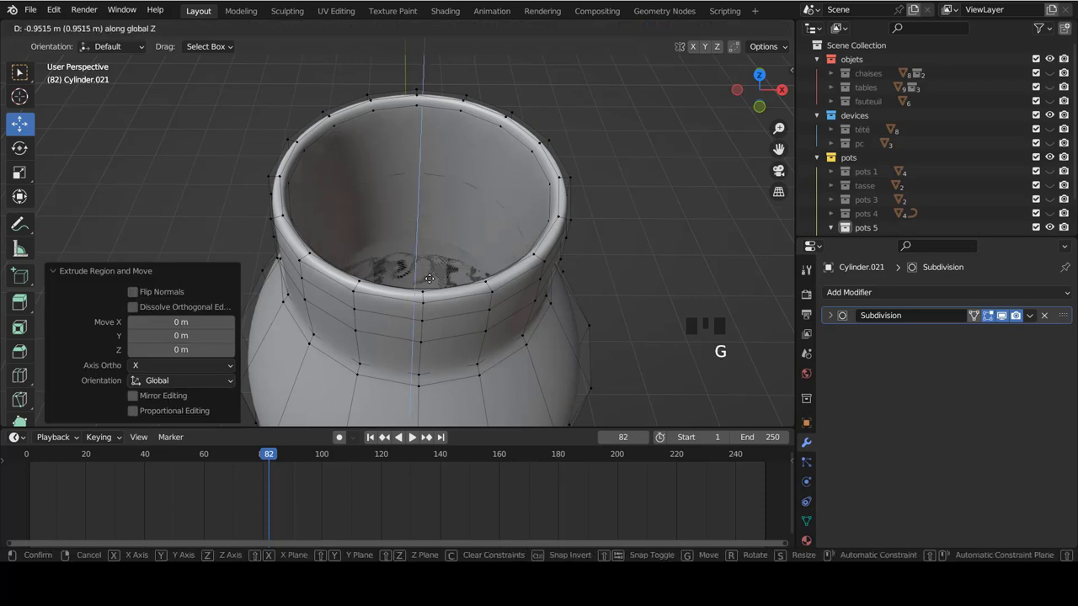
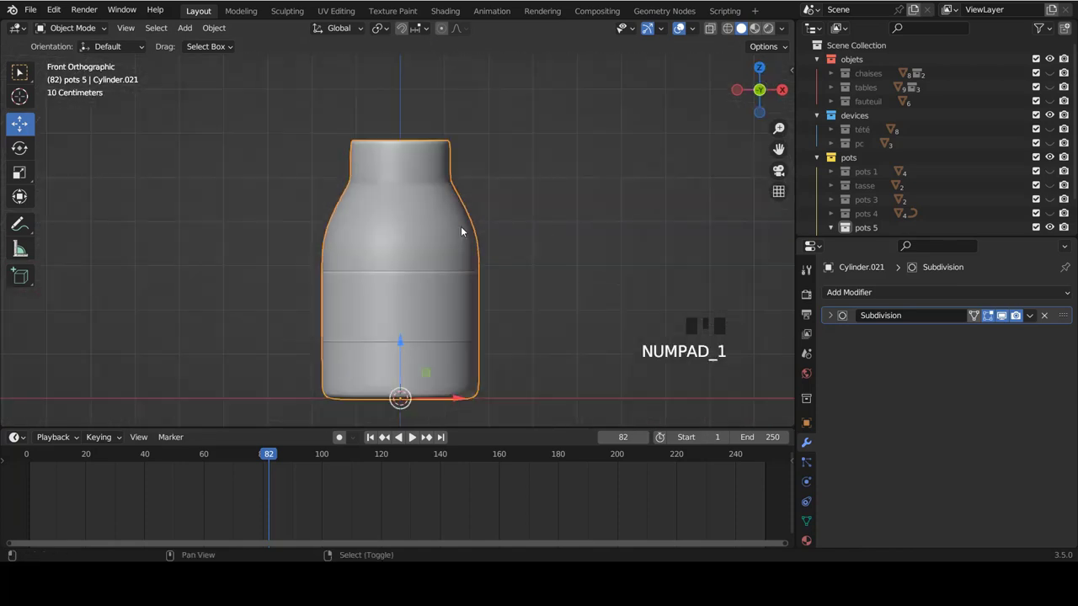
Edit the band from side view, delete half of it, undo, and return to Object Mode.
scroll("down", 3)
scroll("up", 3)
right_click(427, 220)
key("KP_3")
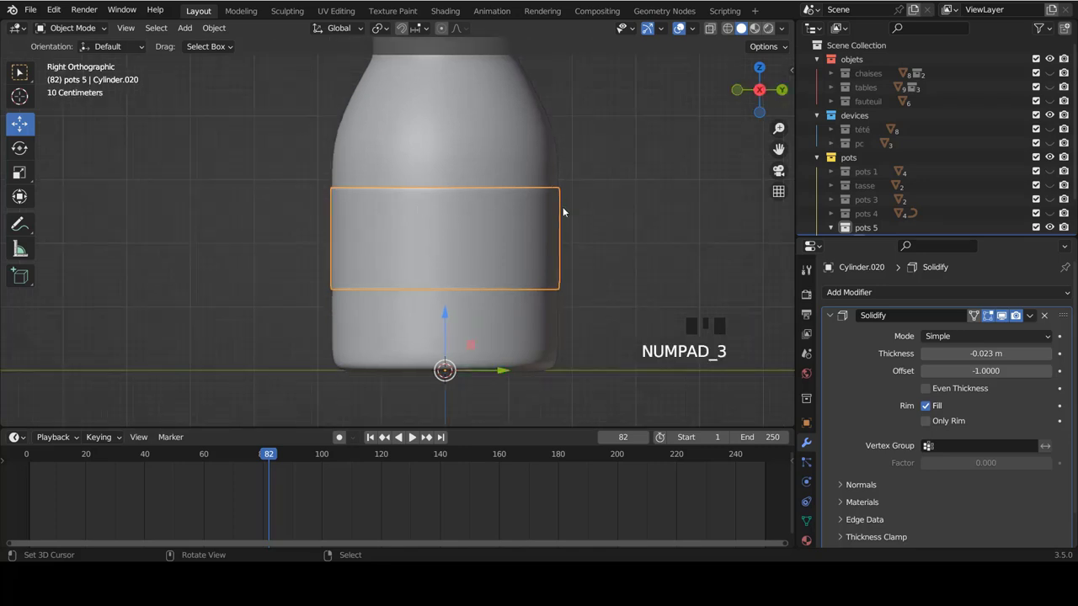
key("Tab")
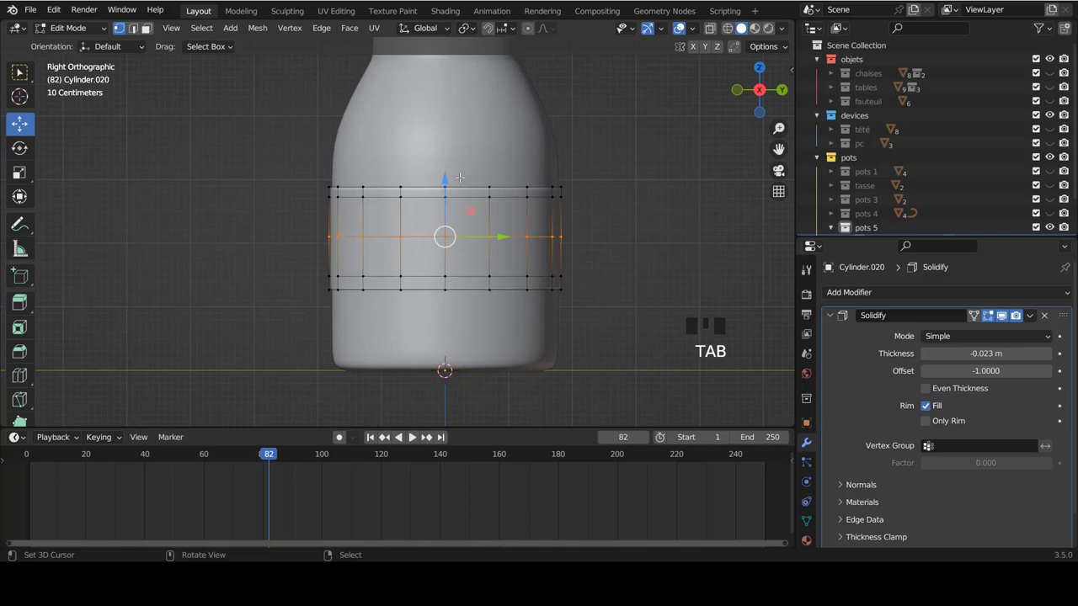
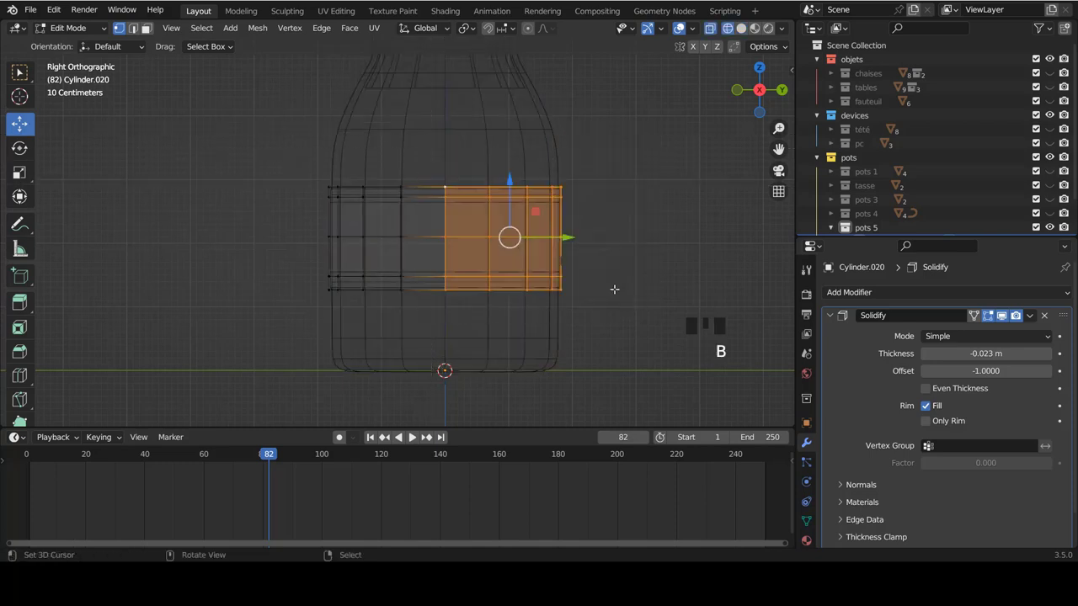
key("x")
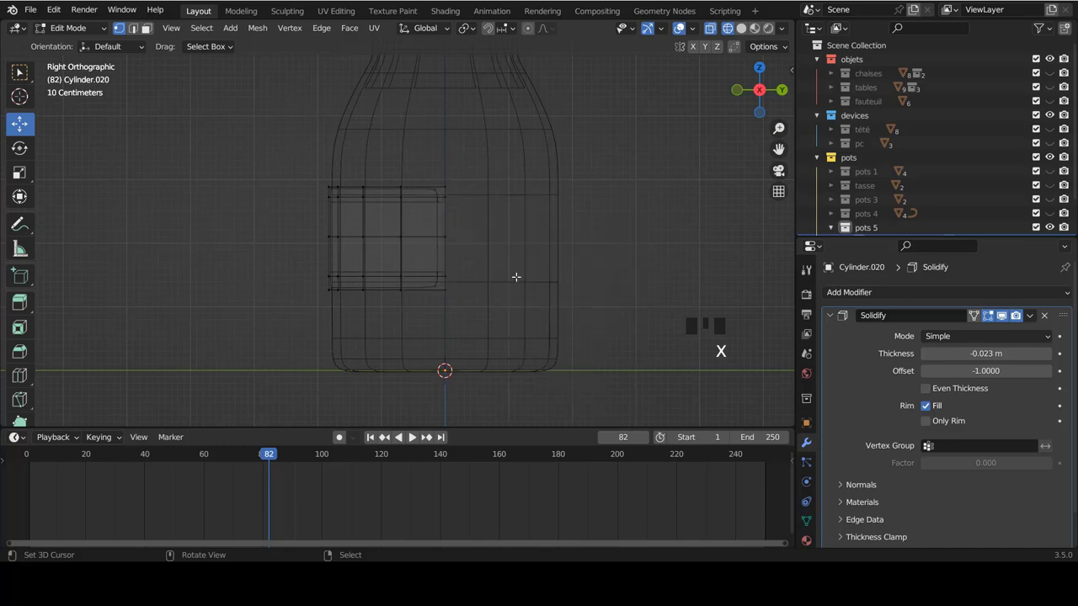
key("z")
key("KP_1")
key("Tab")
key("a")
scroll("down", 3)
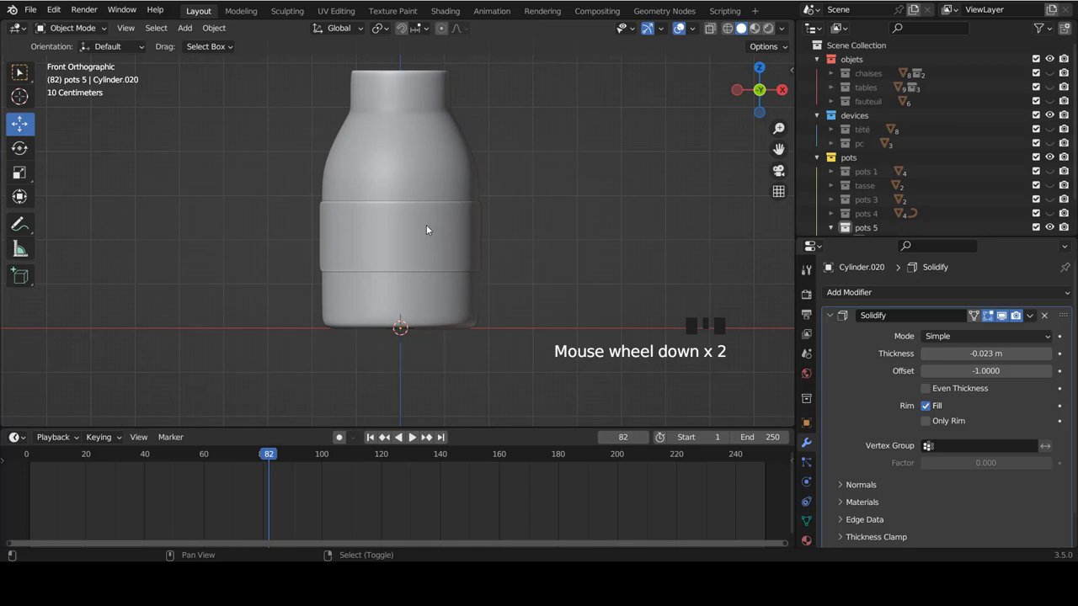
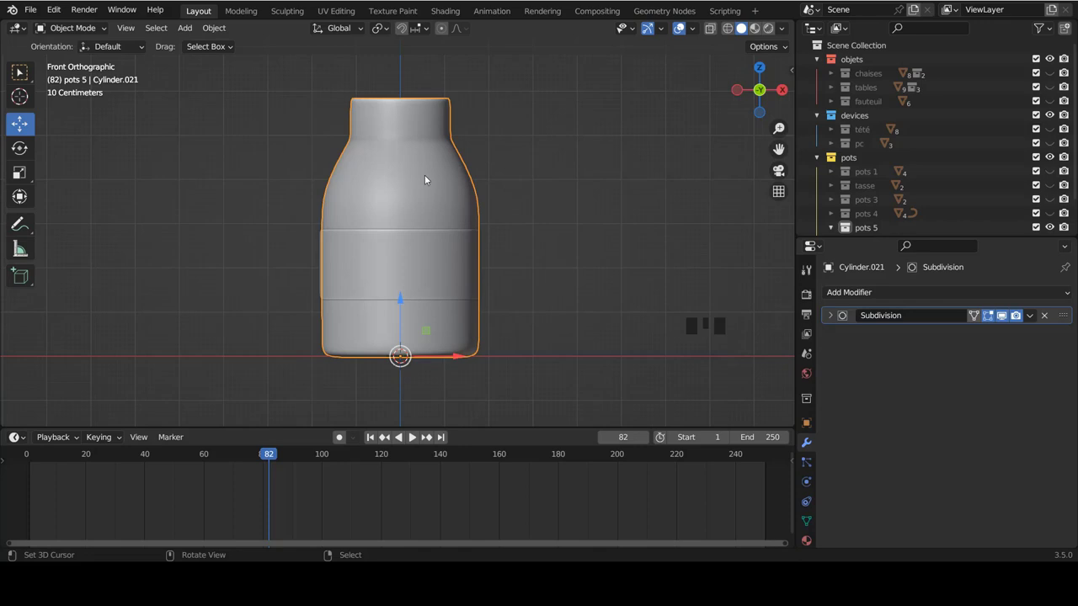
Join the band to the pot body, try a Shrink/Fatten on all vertices, cancel and leave Edit Mode.
right_click(409, 151)
right_click(411, 275)
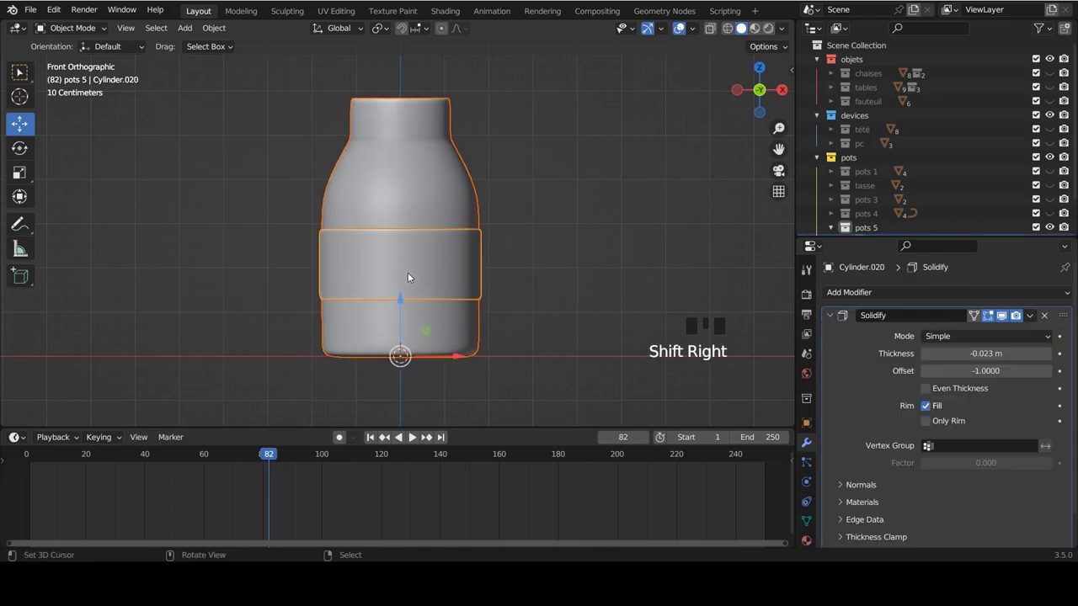
key("Tab")
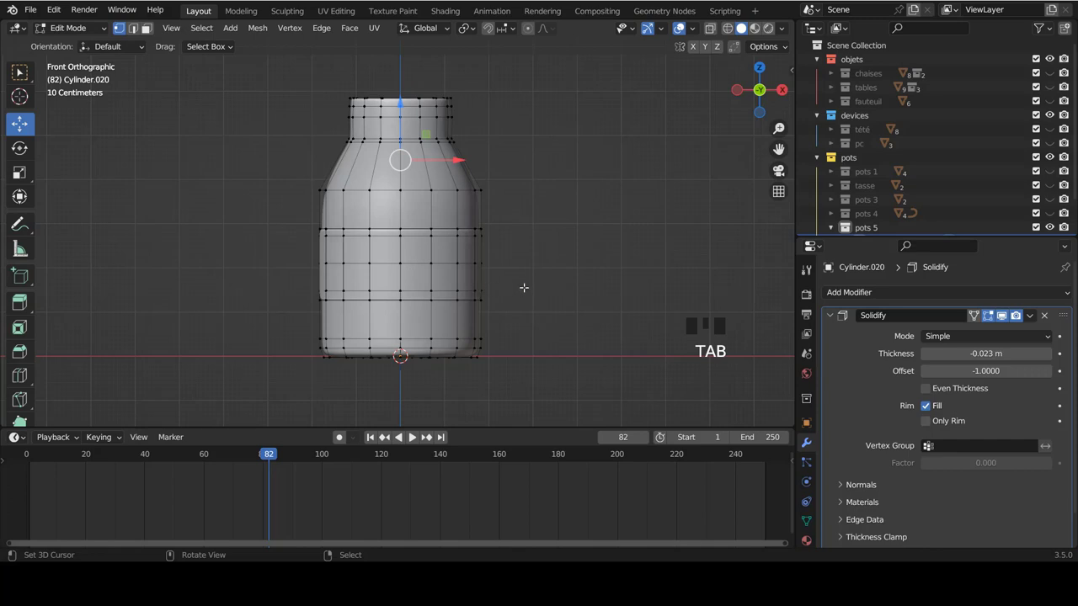
key("a")
key("a")
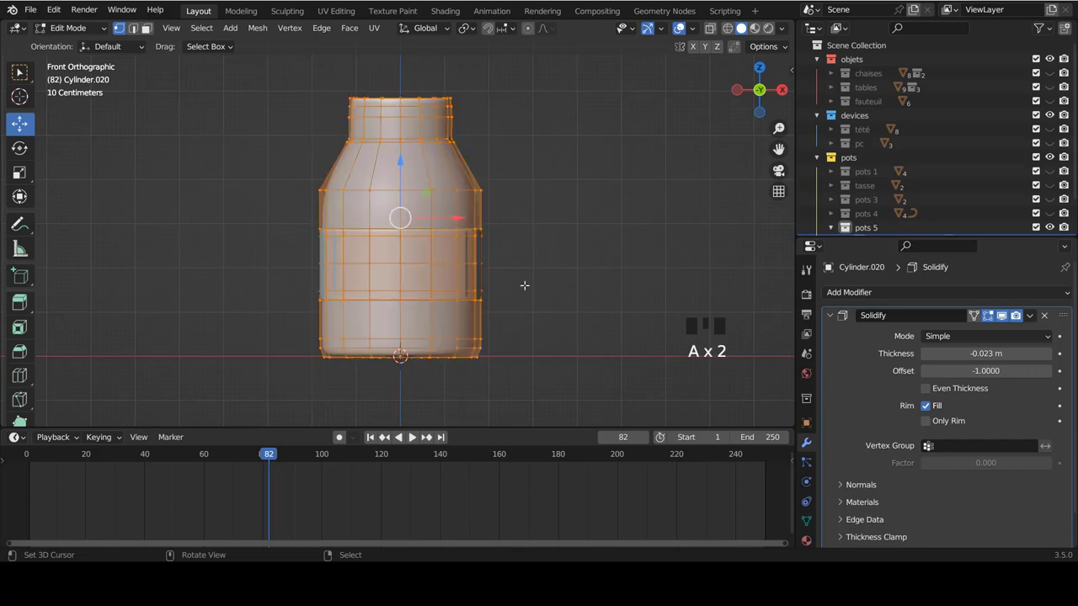
key("alt+s")
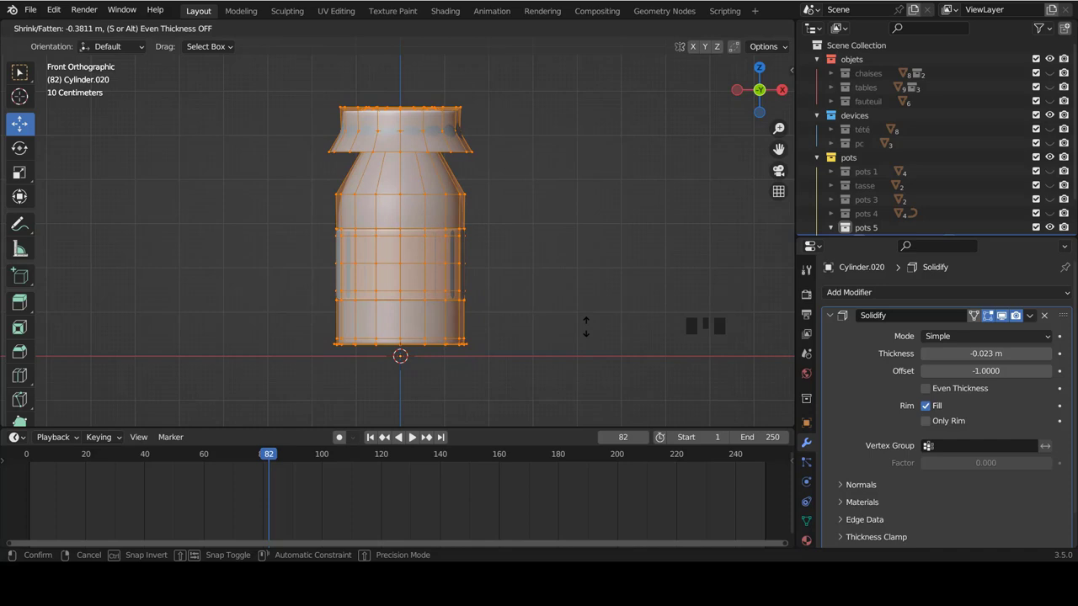
key("Tab")
key("a")
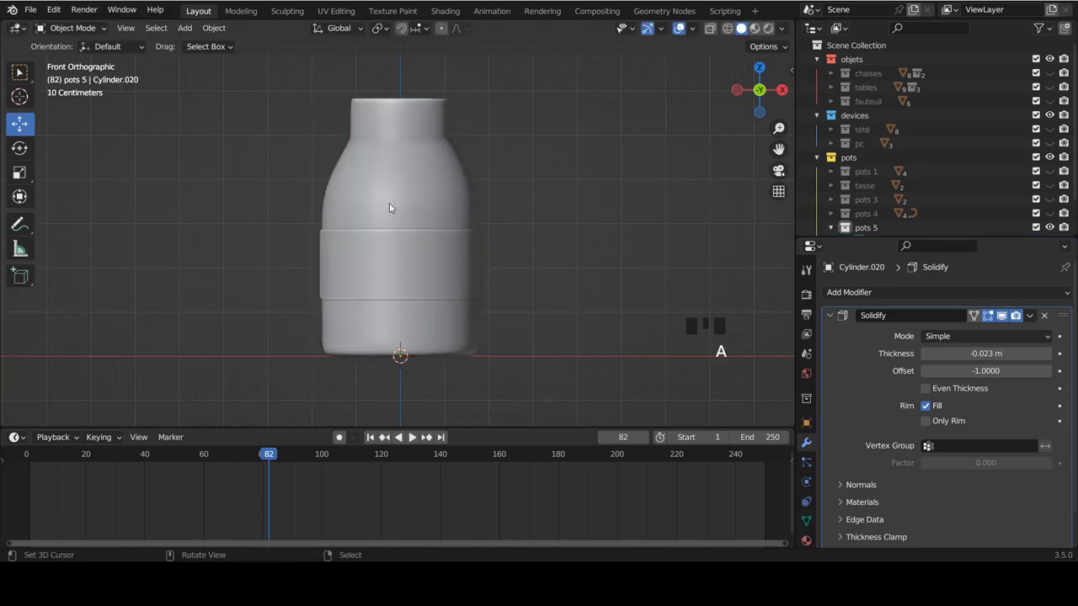
Hide the pots 5 collection so the front view is empty.
scroll("down", 3)
left_click(836, 197)
left_click(1053, 222)
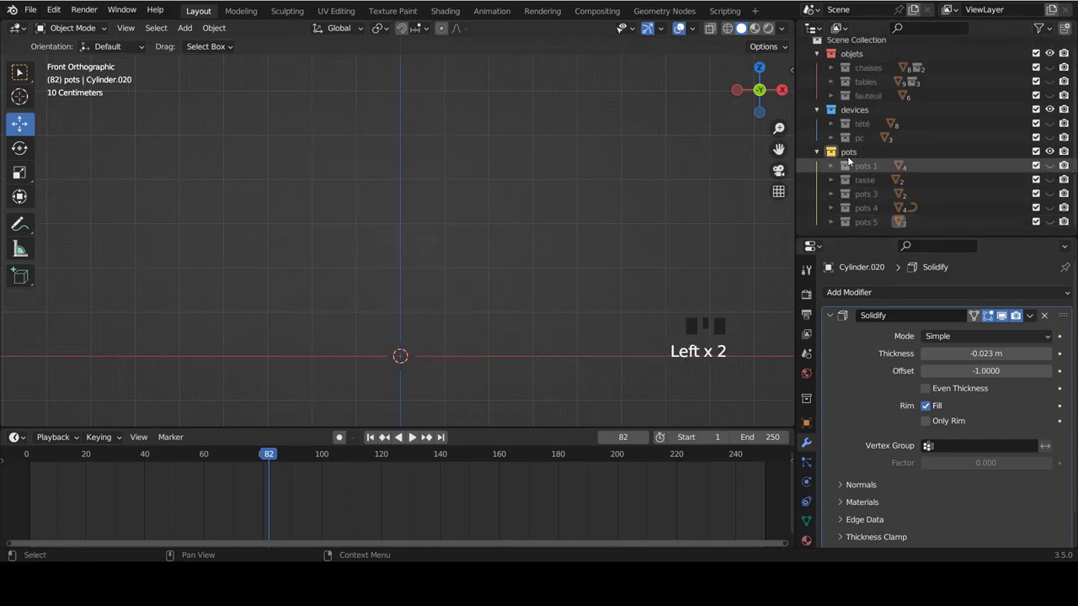
left_click(860, 156)
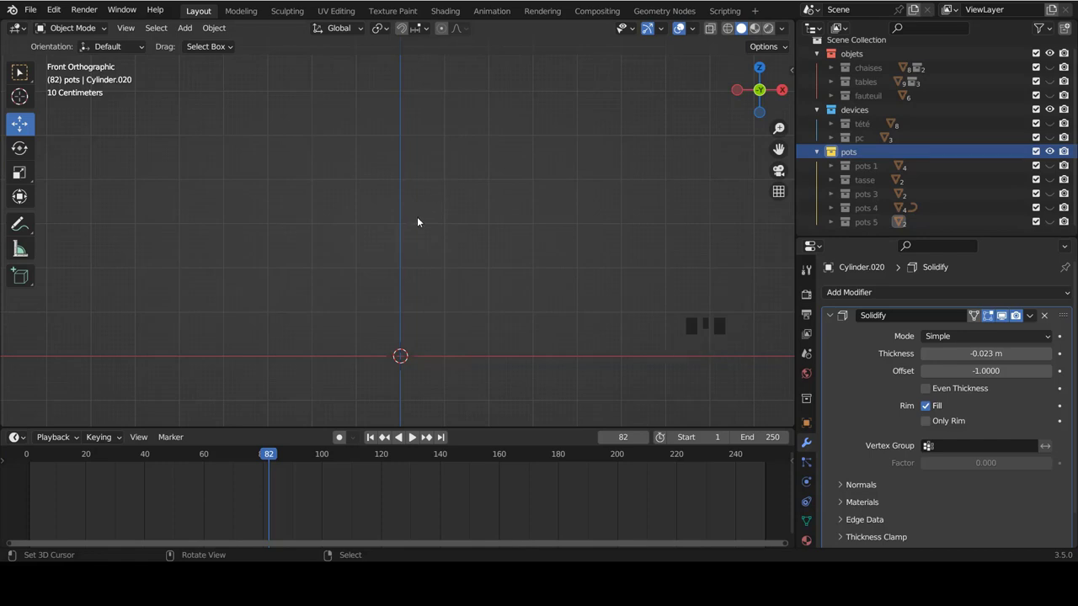
Bring up the Add menu to insert a new mesh primitive.
key("shift+a")
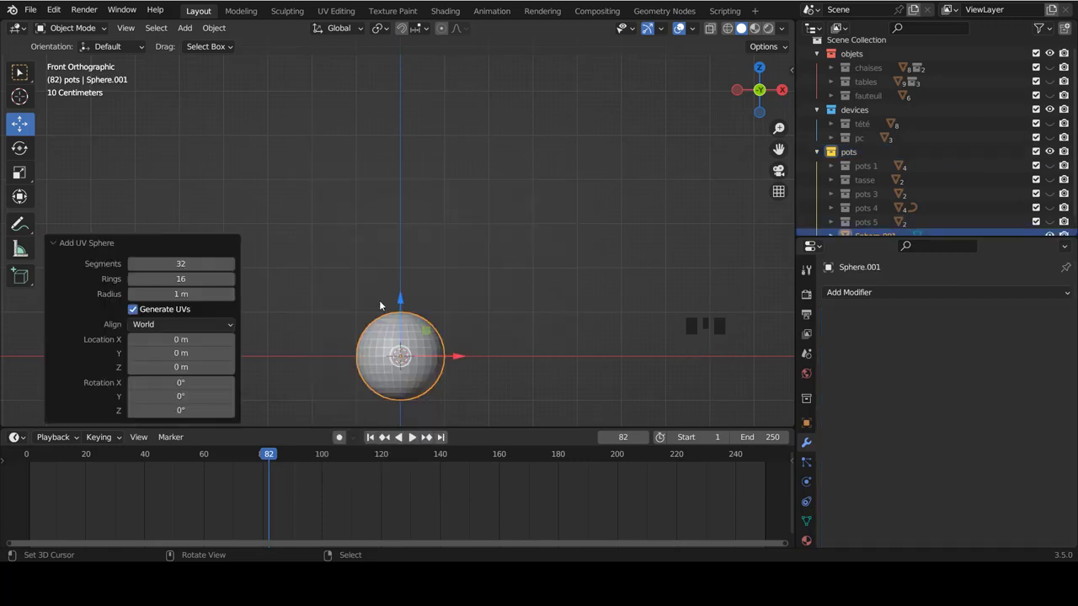
scroll("down", 3)
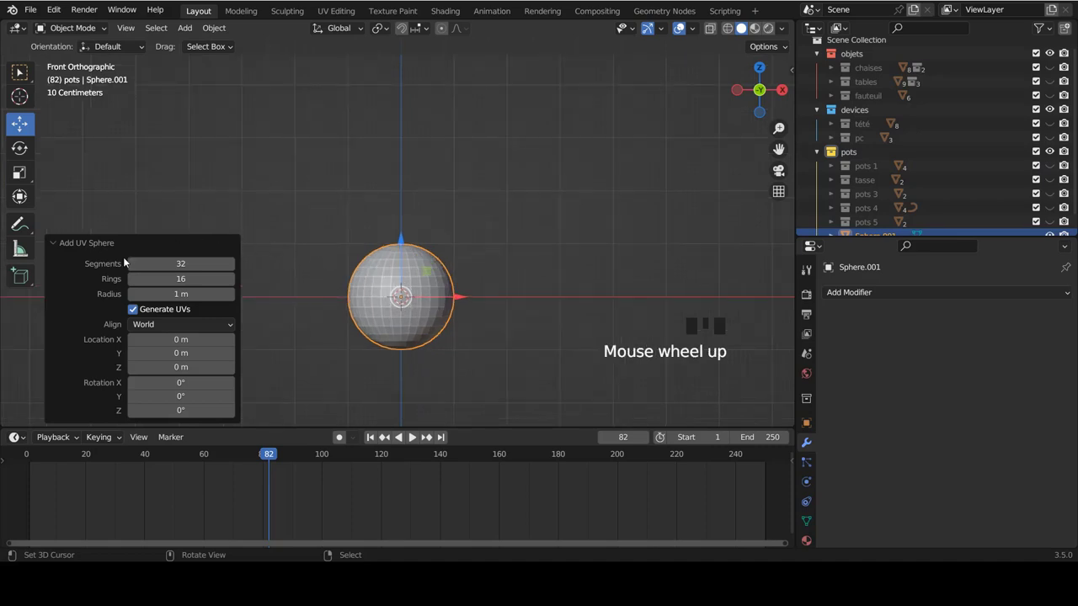
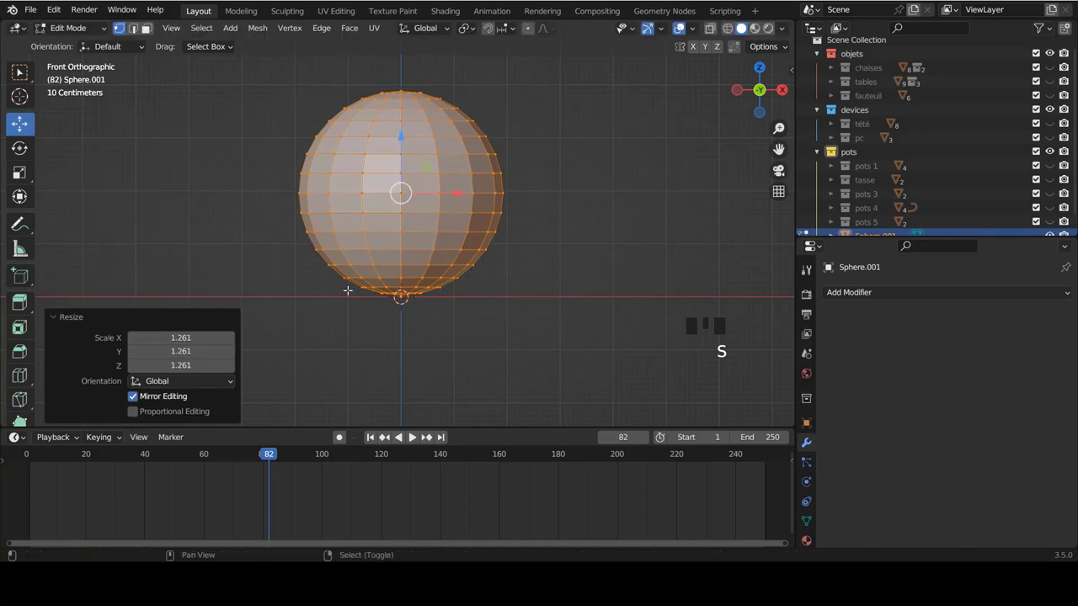
In X-ray, delete the sphere's upper half and flatten the bottom ring vertically.
scroll("up", 3)
key("z")
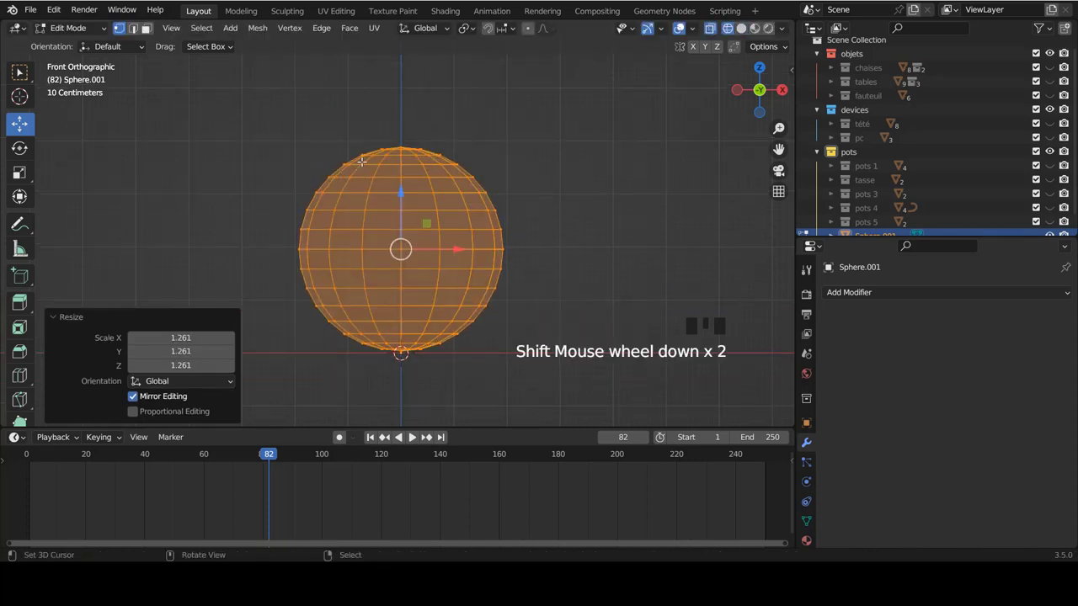
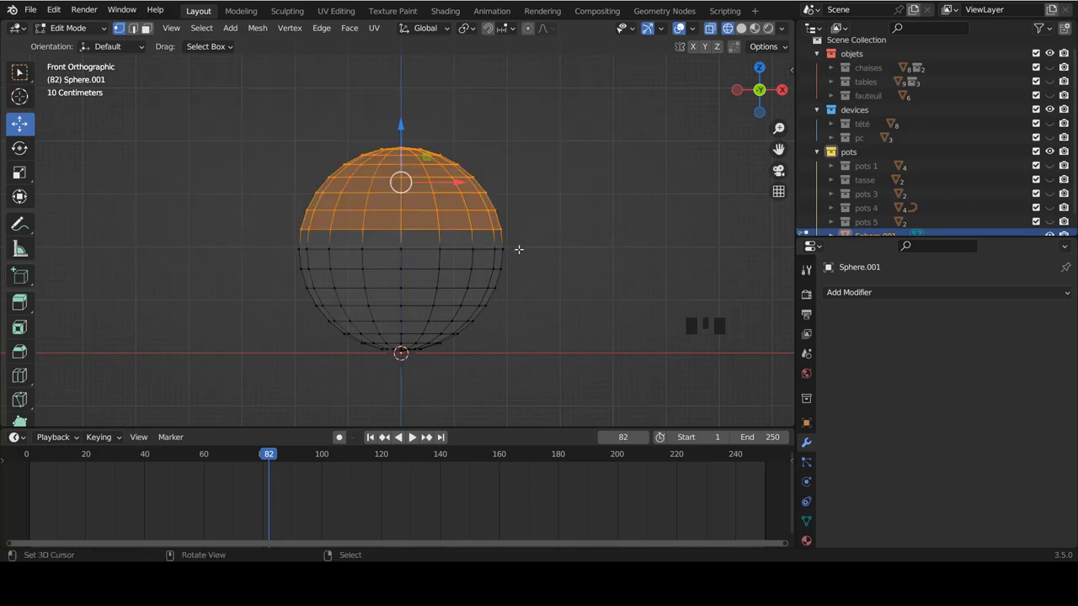
key("x")
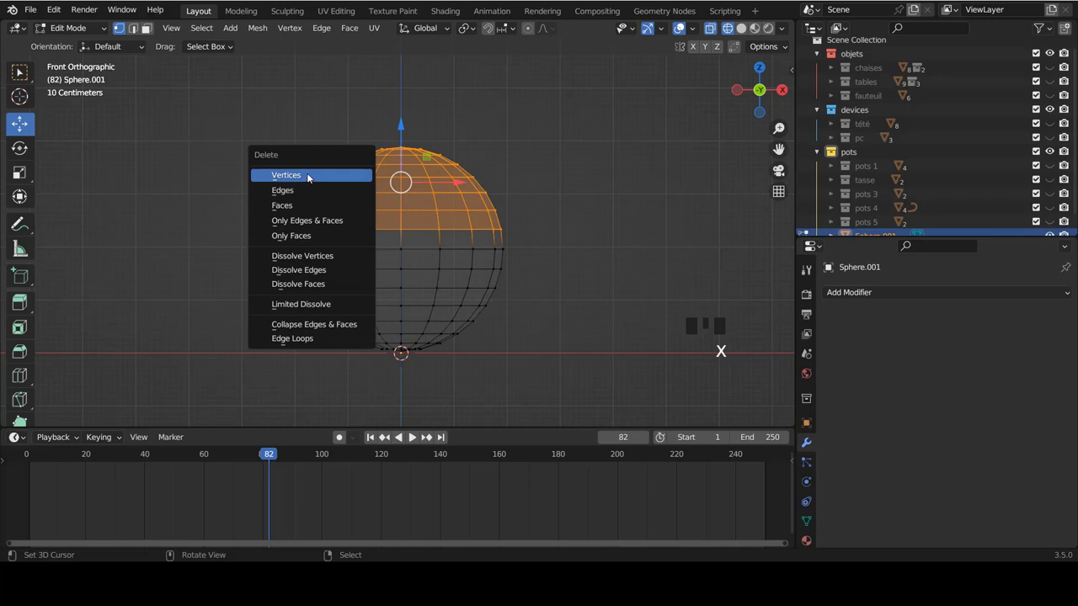
scroll("down", 3)
scroll("up", 3)
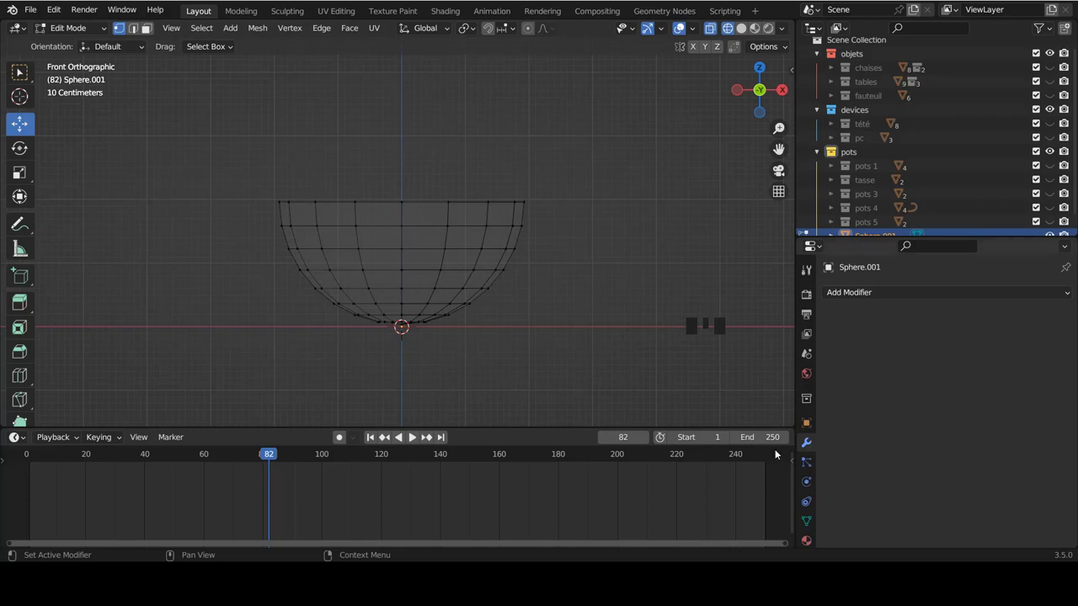
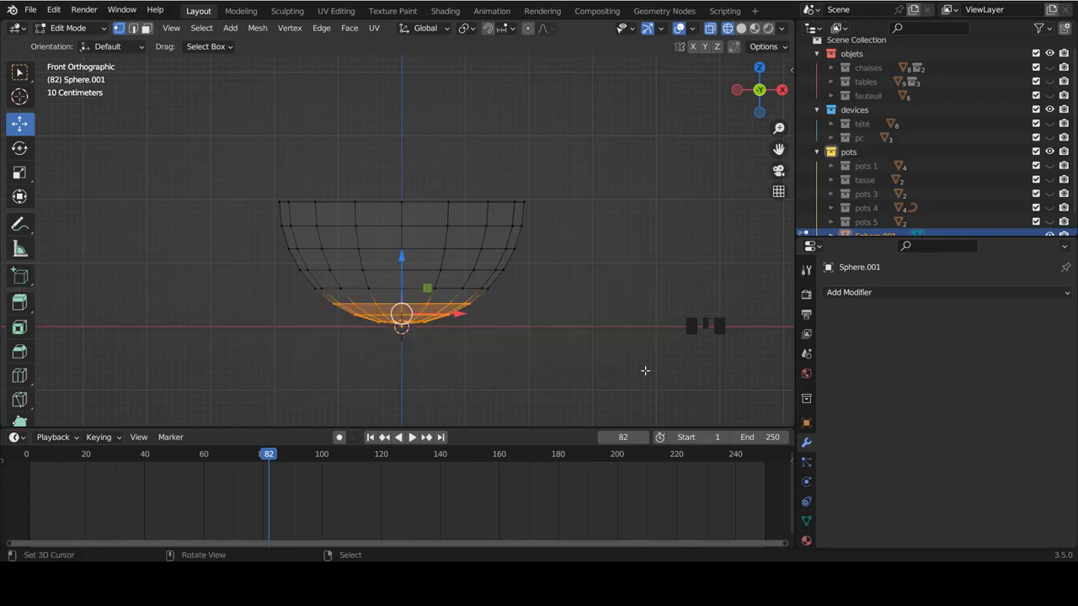
key("s")
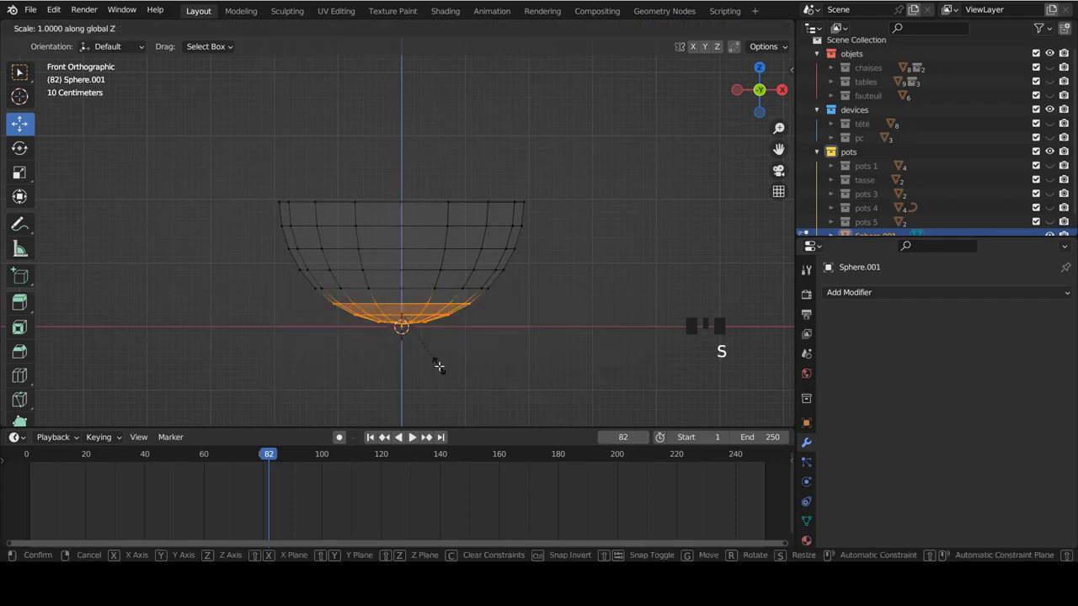
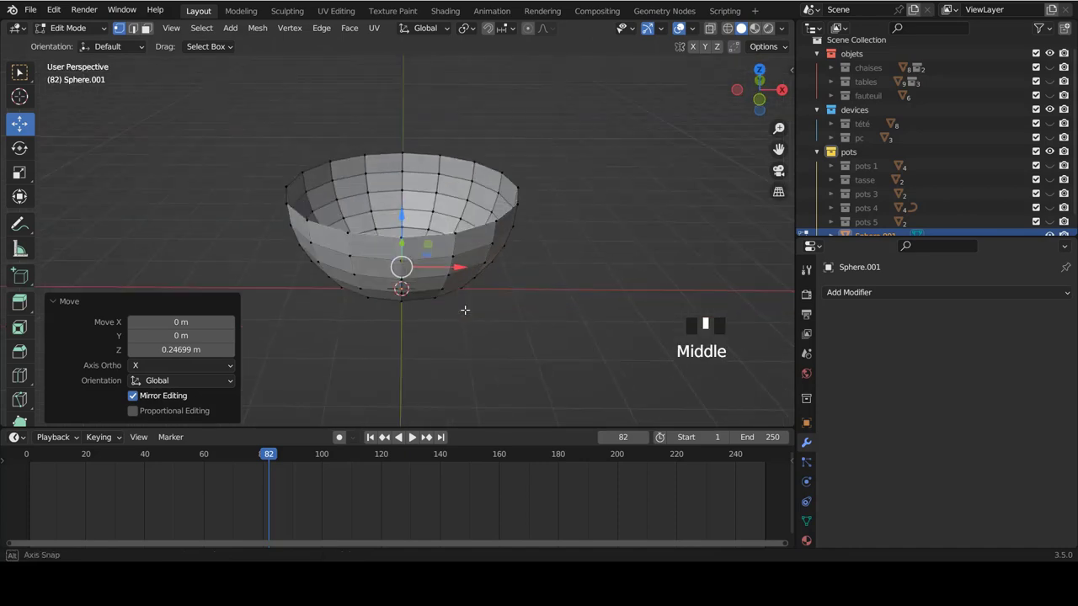
Leave Edit Mode to view the bowl, then add an edge loop around it.
scroll("up", 3)
key("Tab")
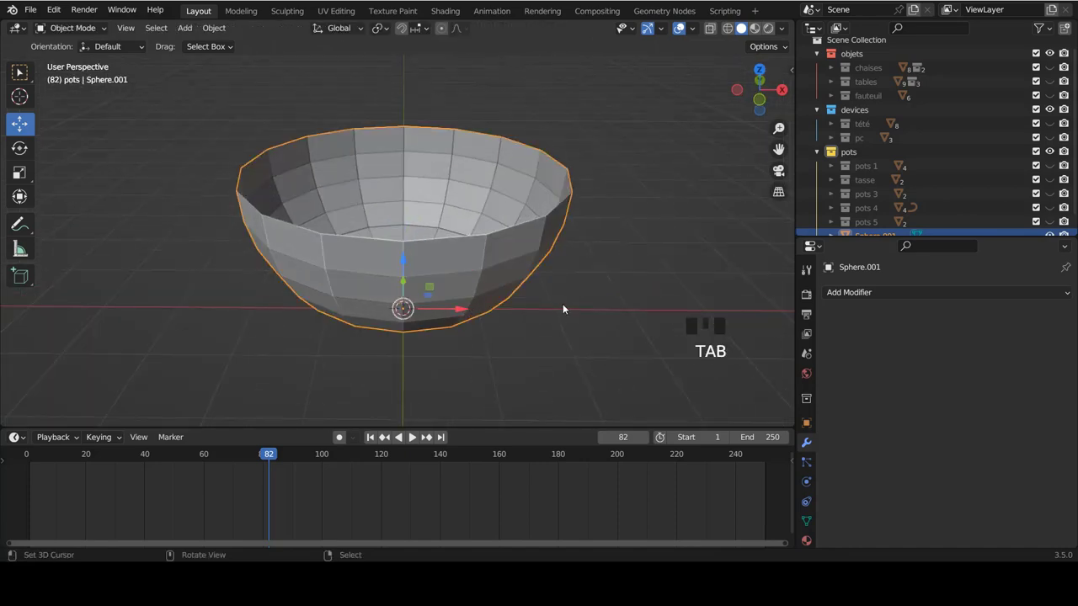
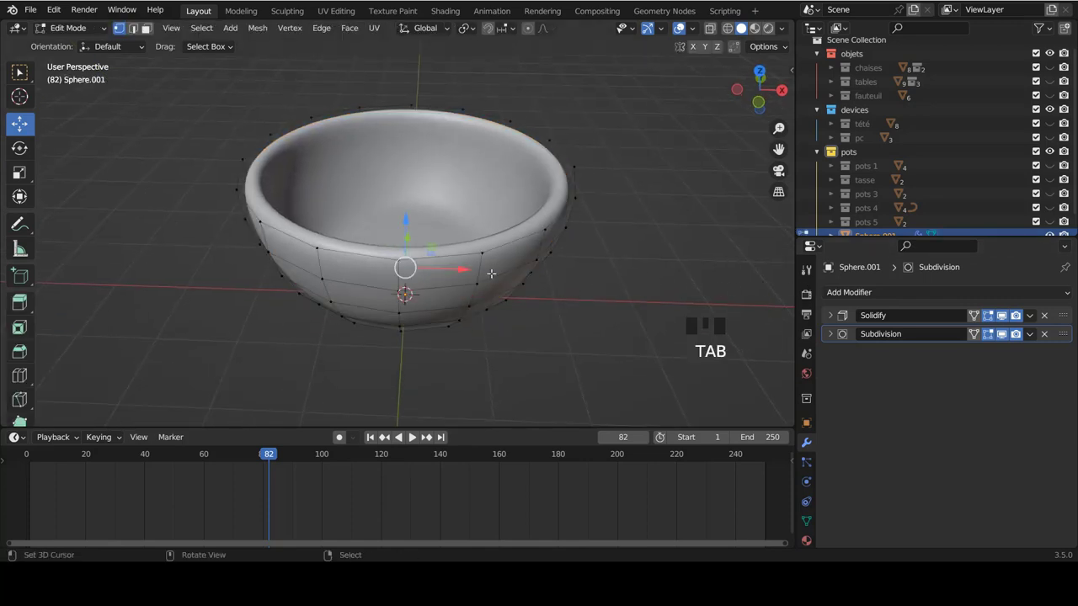
key("ctrl+r")
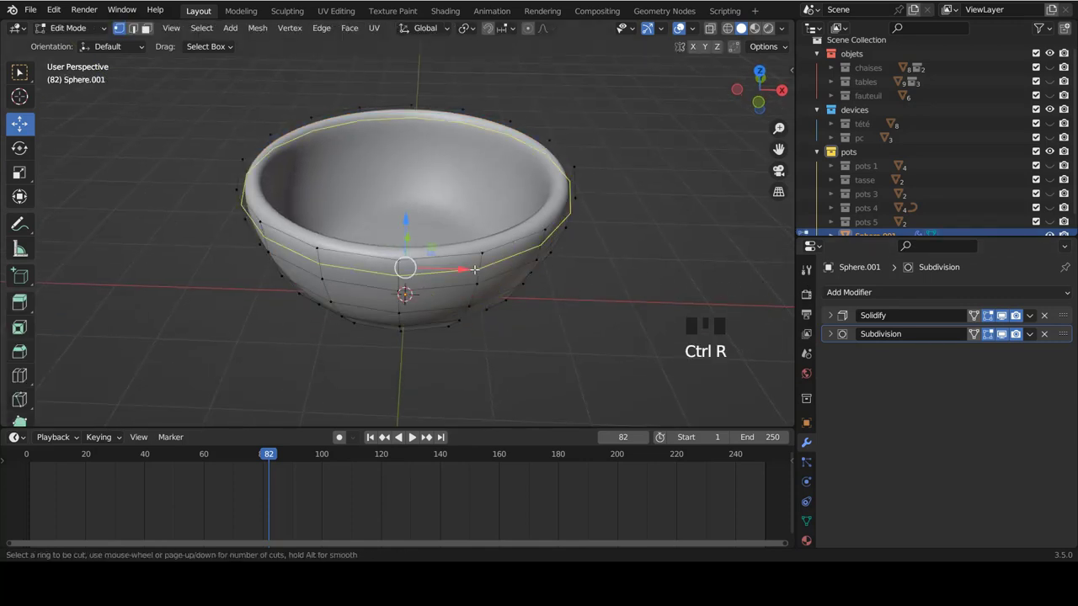
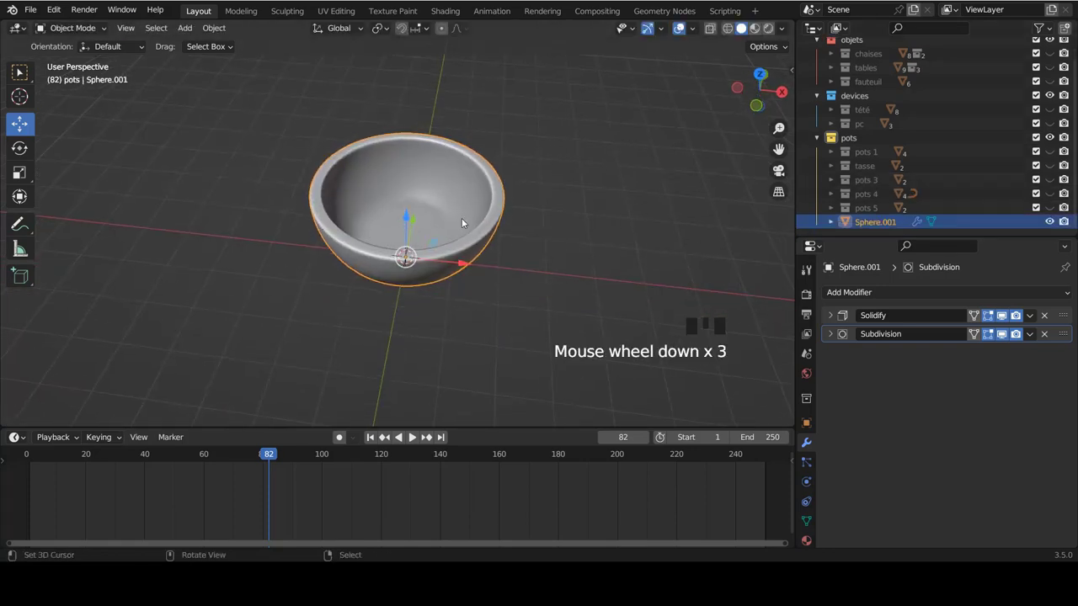
Move Sphere.001 into a new collection pots 6 and hide it.
left_click_drag(475, 155, 857, 139)
left_click(857, 139)
right_click(854, 138)
left_click_drag(831, 138, 863, 165)
scroll("down", 3)
left_click(850, 222)
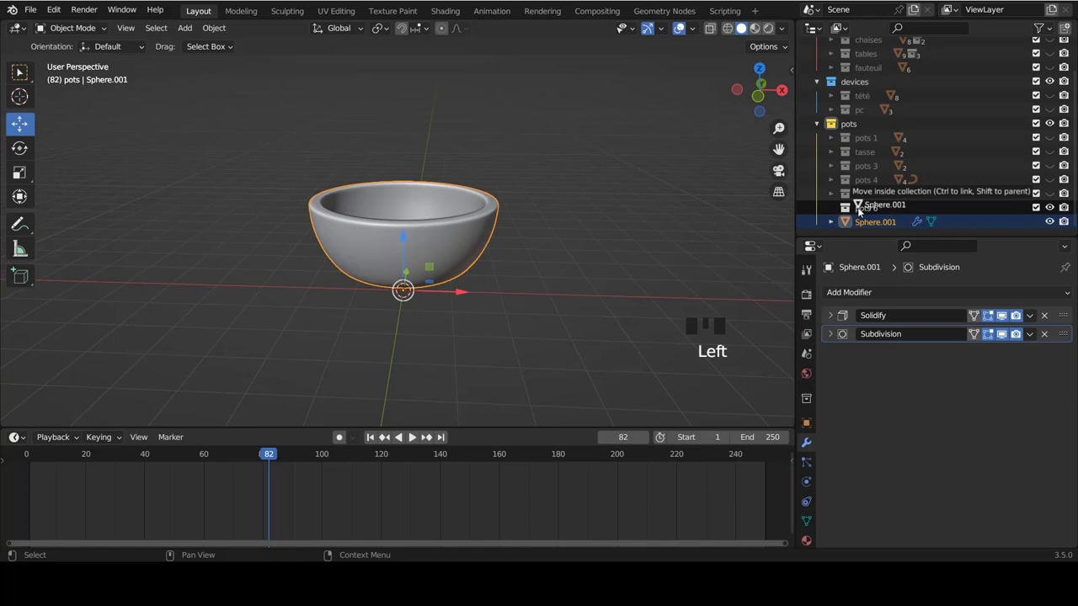
left_click(833, 208)
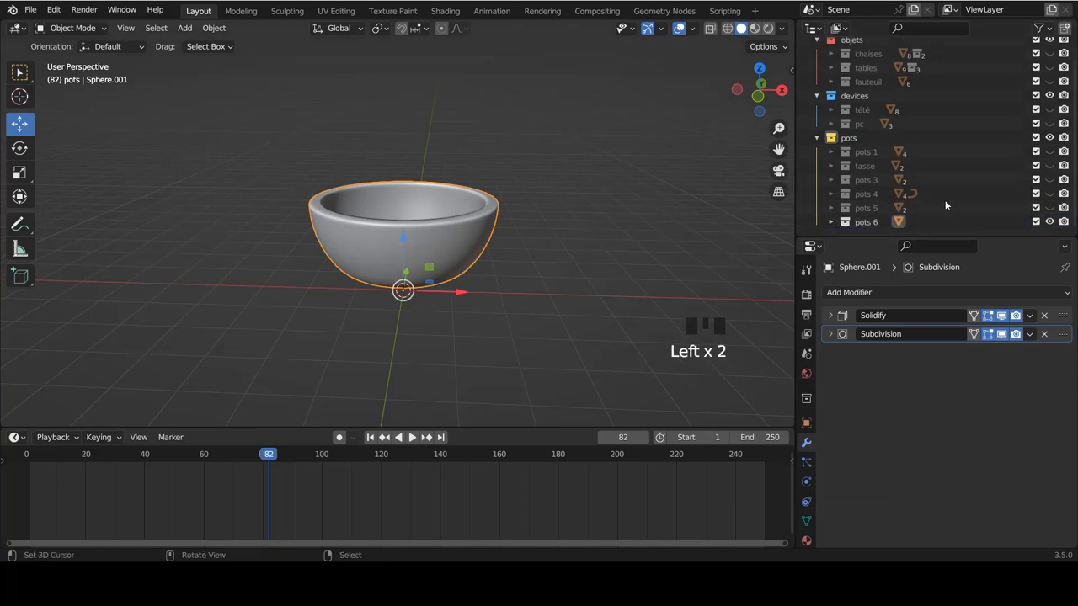
left_click(1051, 224)
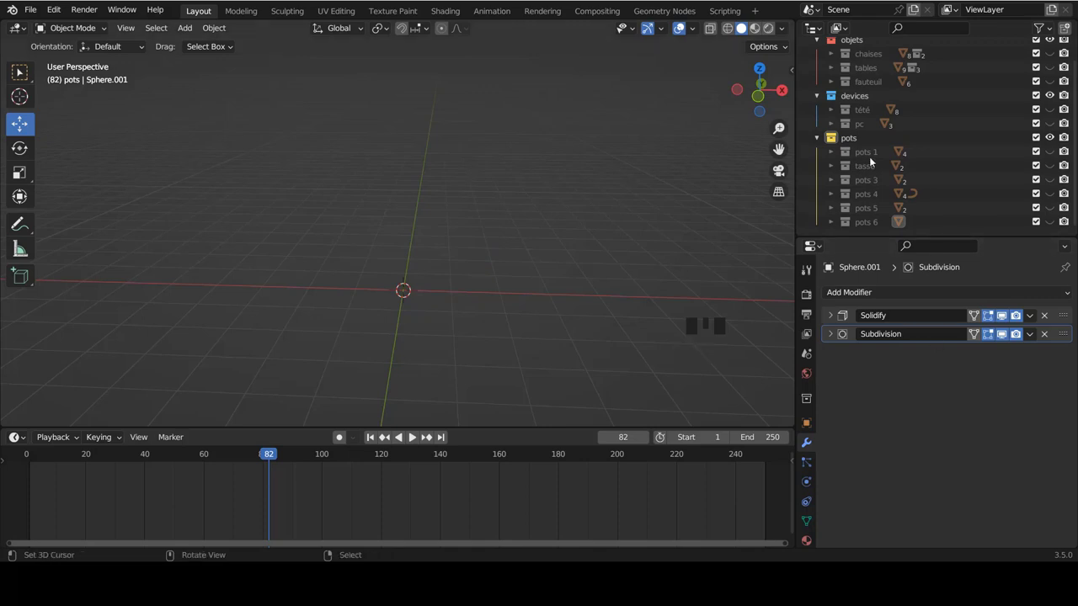
Create a new empty collection pots 7 under pots.
left_click(853, 138)
right_click(851, 138)
left_click_drag(842, 136, 872, 142)
scroll("down", 3)
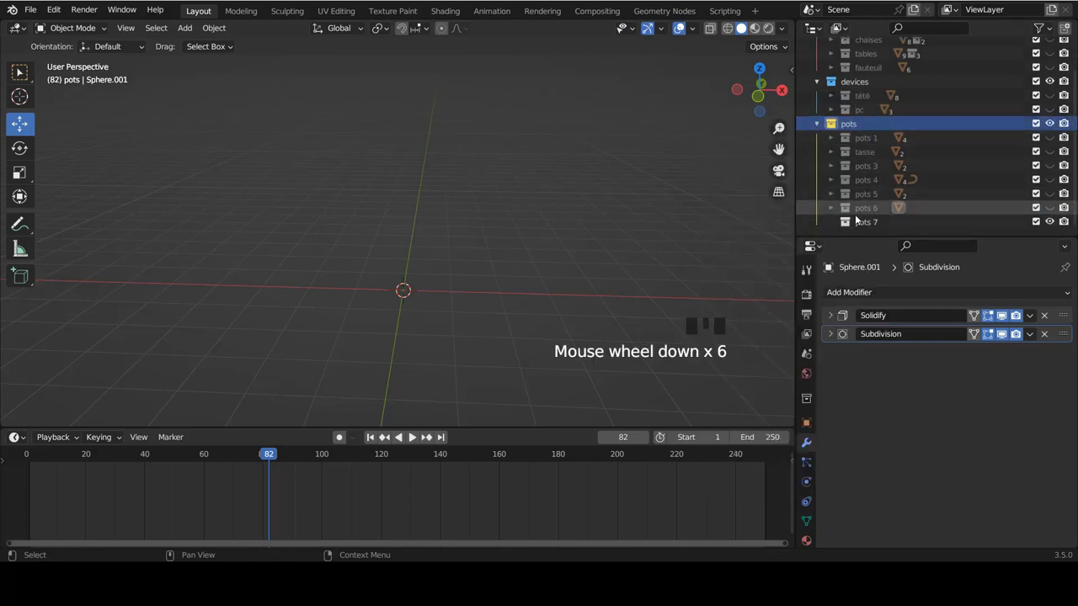
Add a new cylinder mesh into the pots 7 collection, viewed from the front.
left_click(863, 223)
key("KP_1")
key("shift+c")
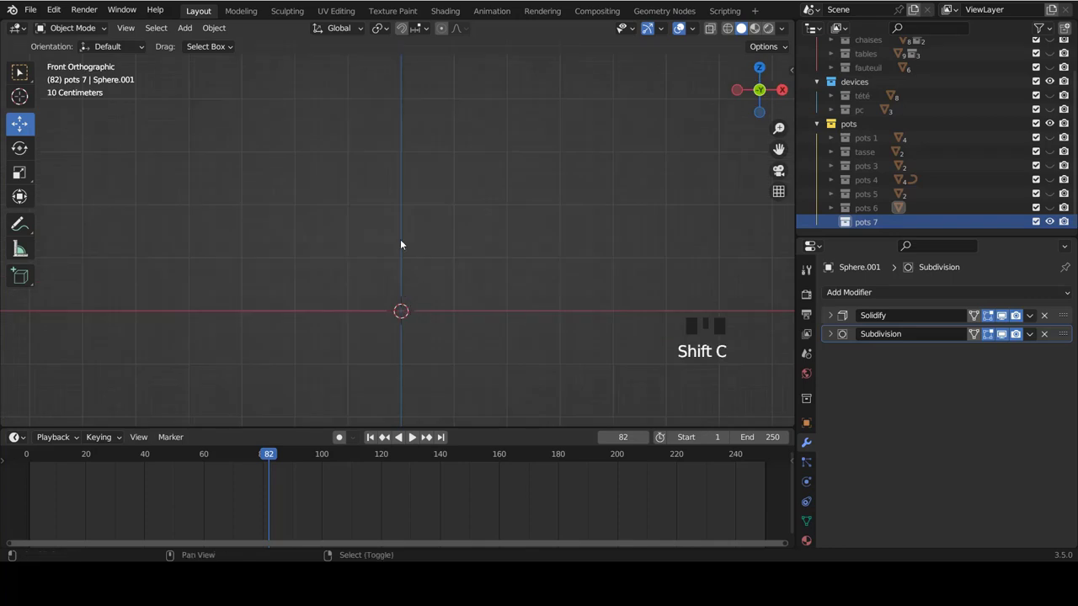
scroll("down", 3)
key("shift+a")
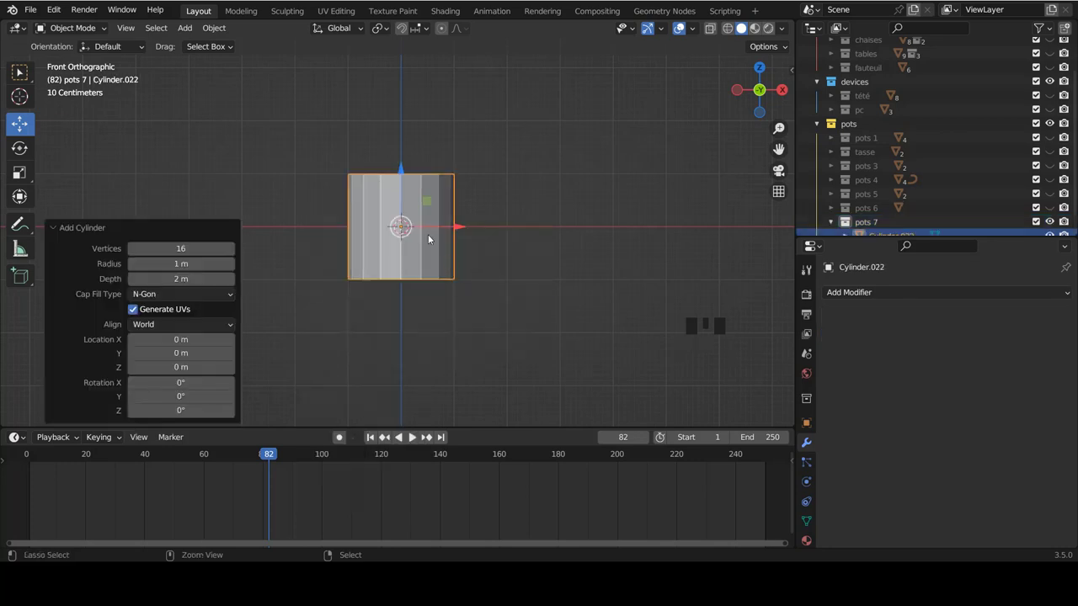
scroll("down", 3)
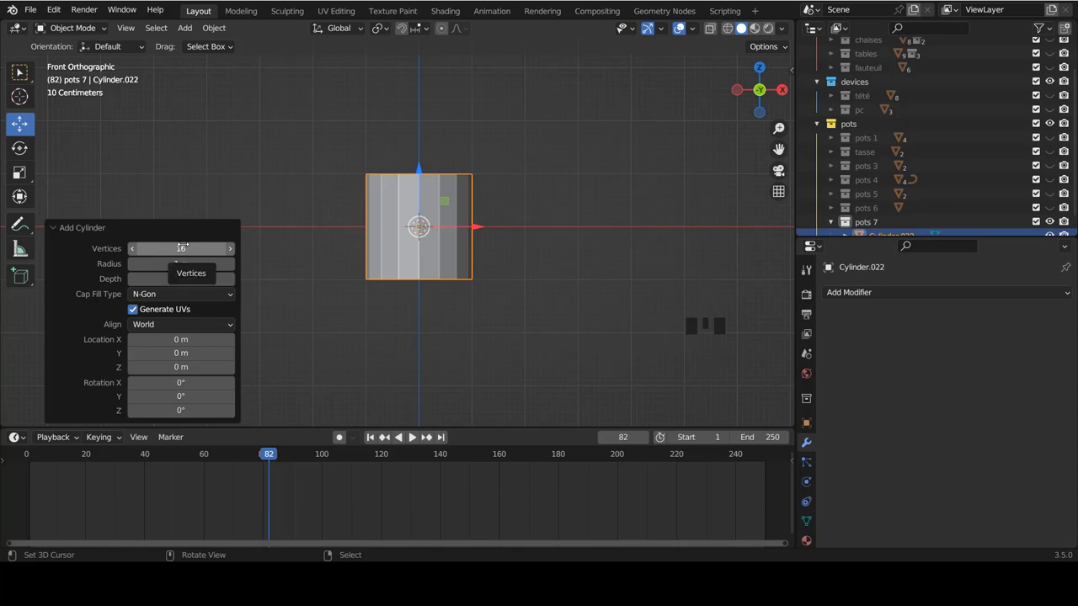
Enlarge the cylinder uniformly to about 1.8 in mesh editing.
key("Tab")
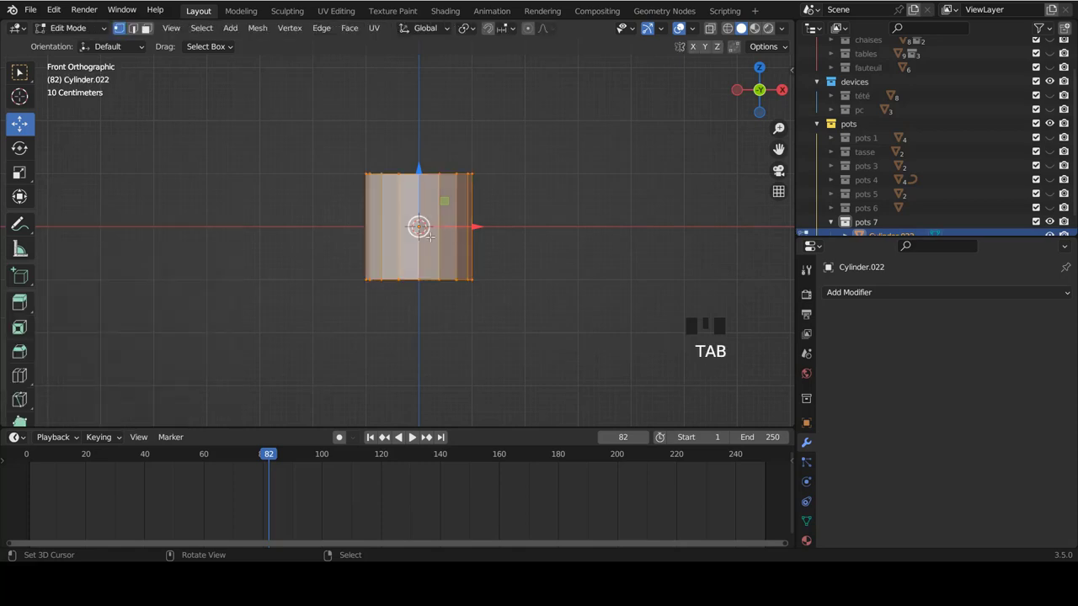
scroll("down", 3)
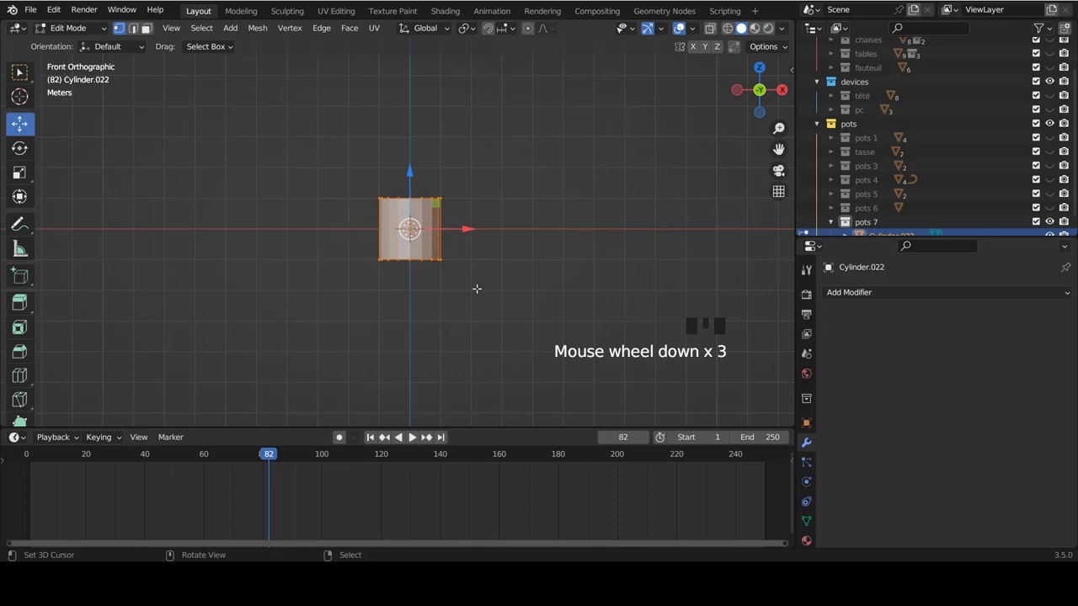
key("s")
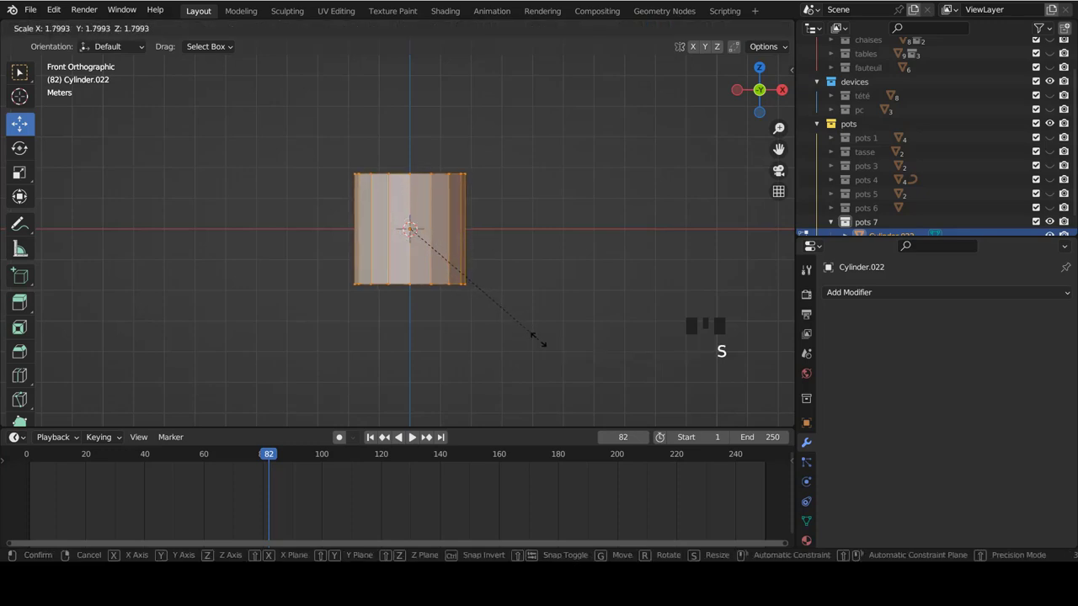
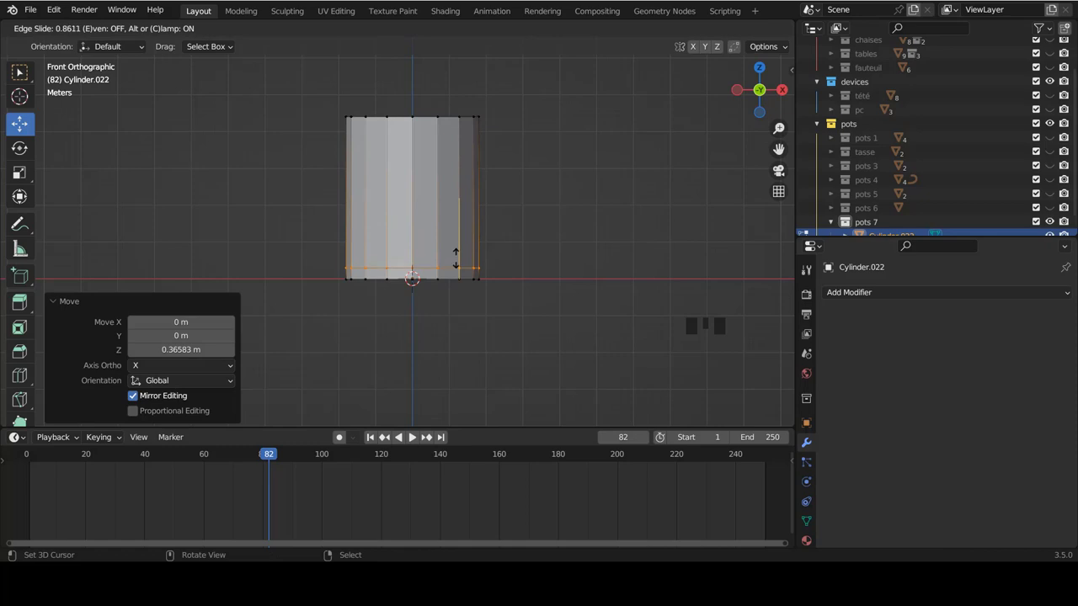
Cut an edge loop near the top and bevel it into a narrow flattened band.
key("ctrl+r")
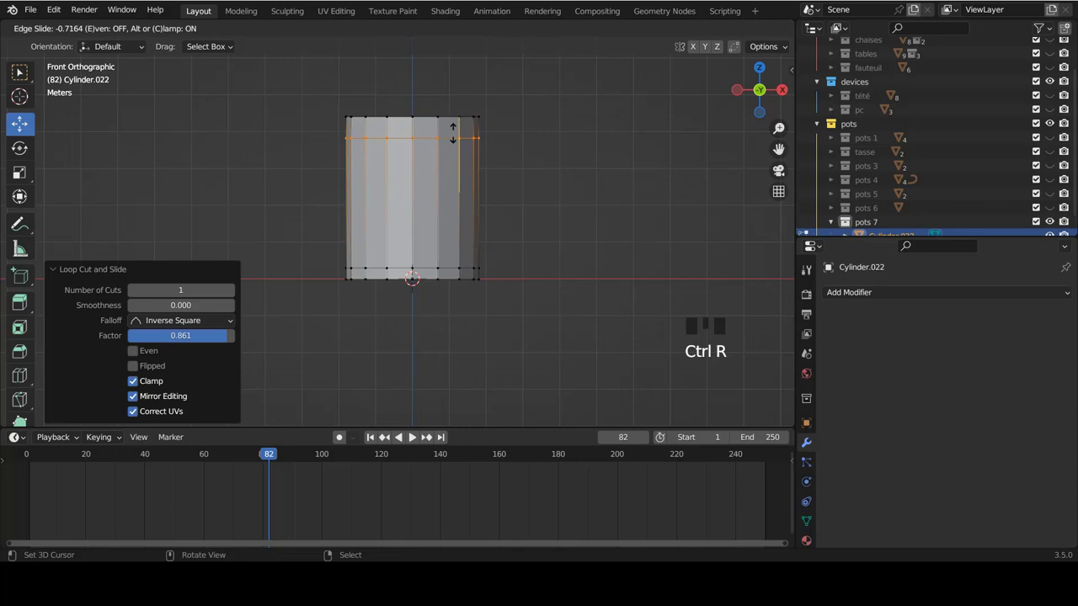
key("ctrl+r")
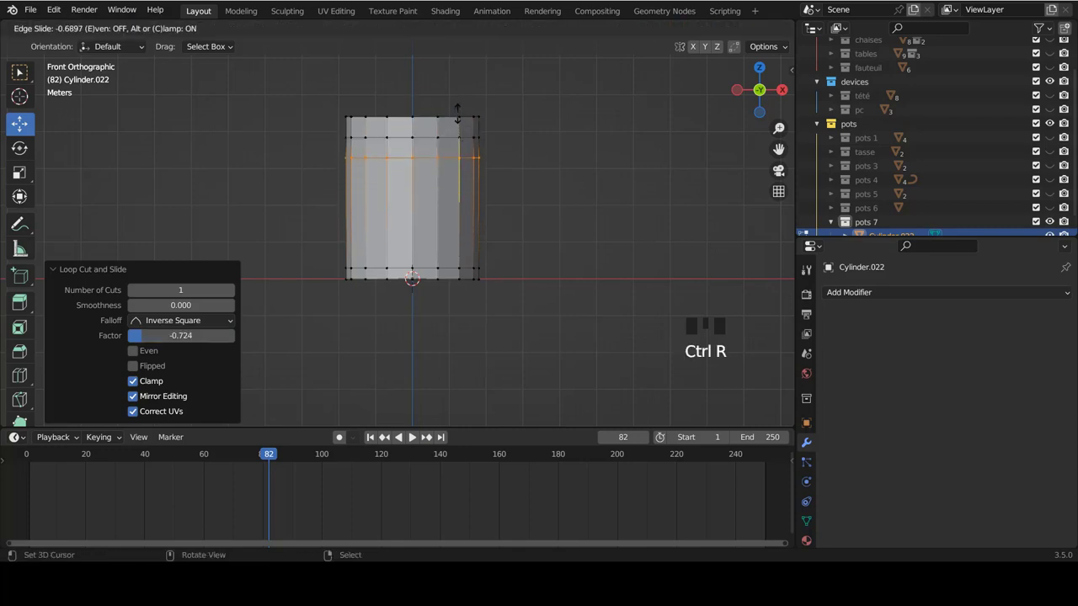
scroll("up", 3)
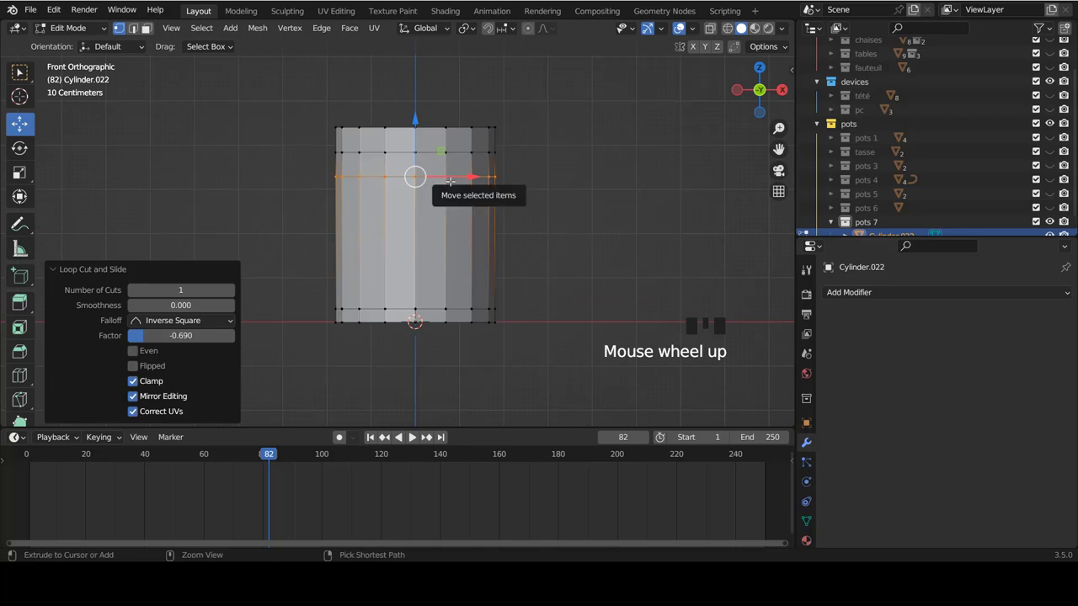
key("ctrl+b")
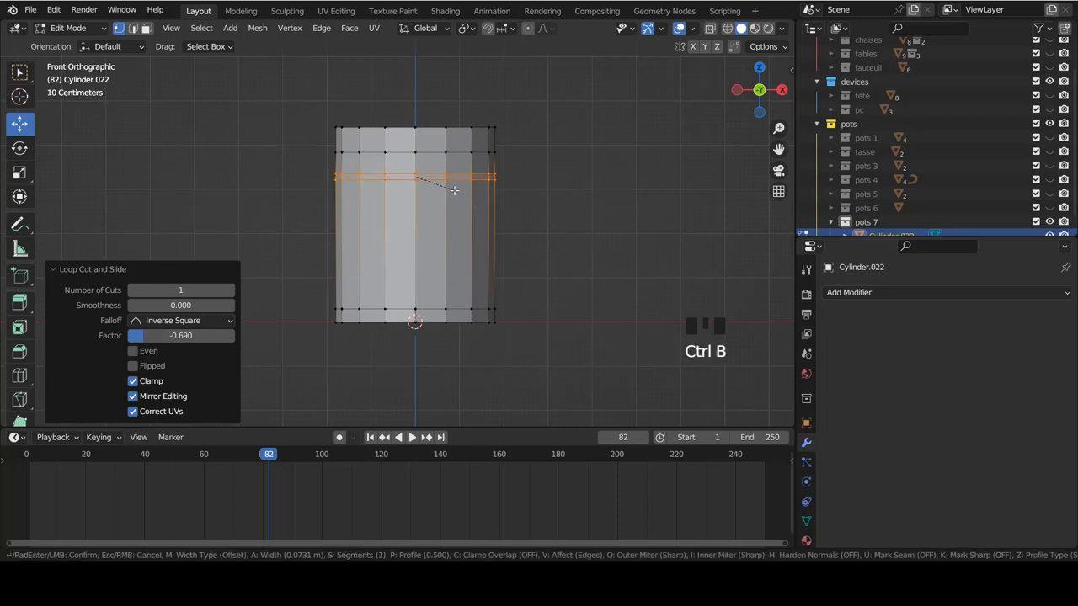
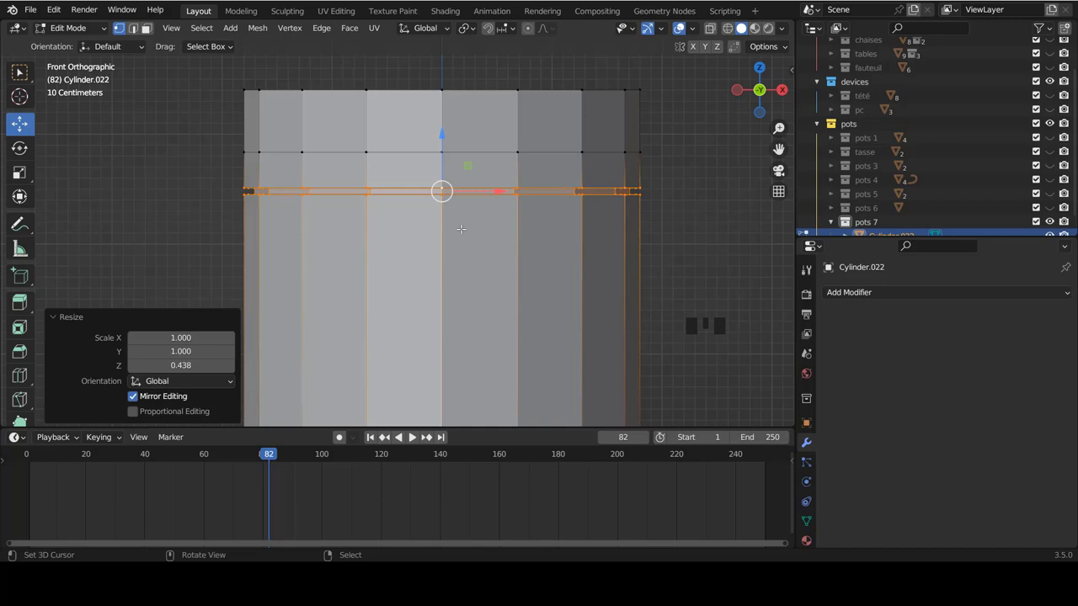
Zoom in on the cylinder's base area, back in mesh editing from the front.
key("Tab")
scroll("down", 3)
scroll("up", 3)
scroll("down", 3)
scroll("up", 3)
scroll("up", 3)
key("Tab")
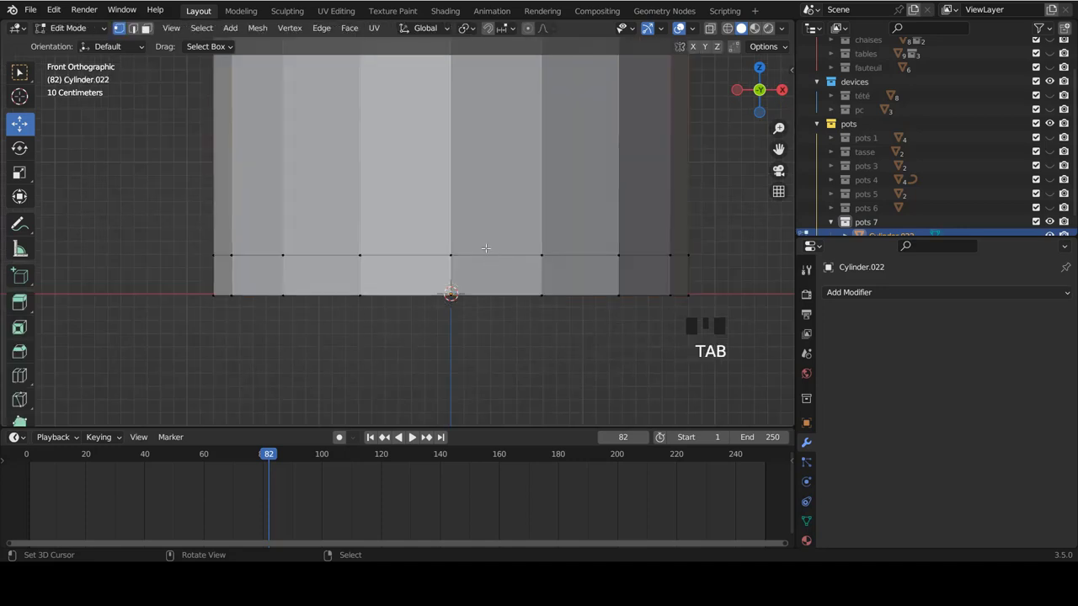
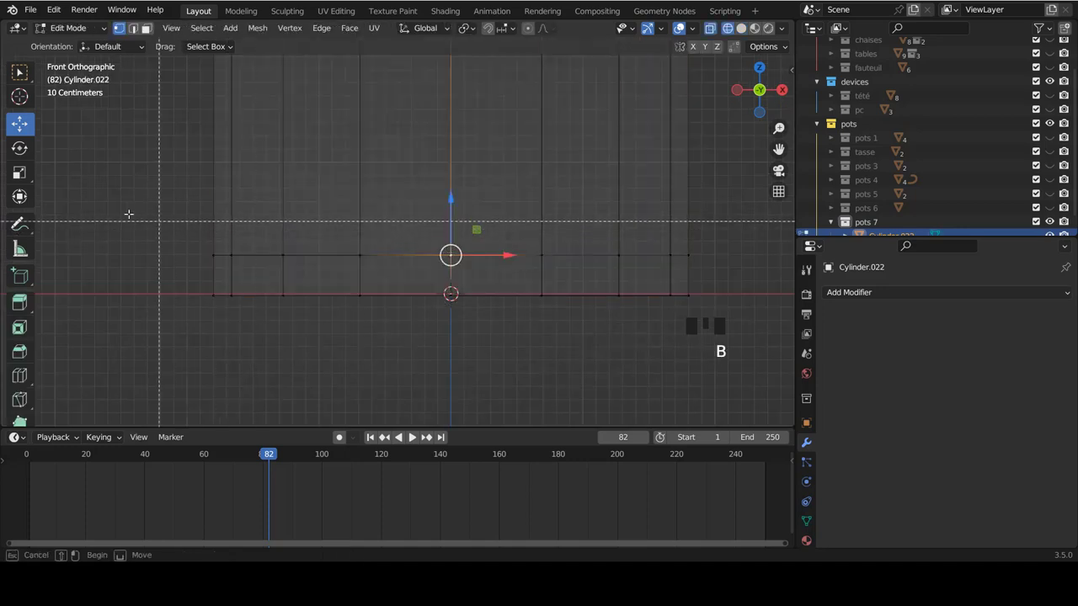
Extrude the bottom band of faces and widen it outward into a first foot rim.
key("z")
key("e")
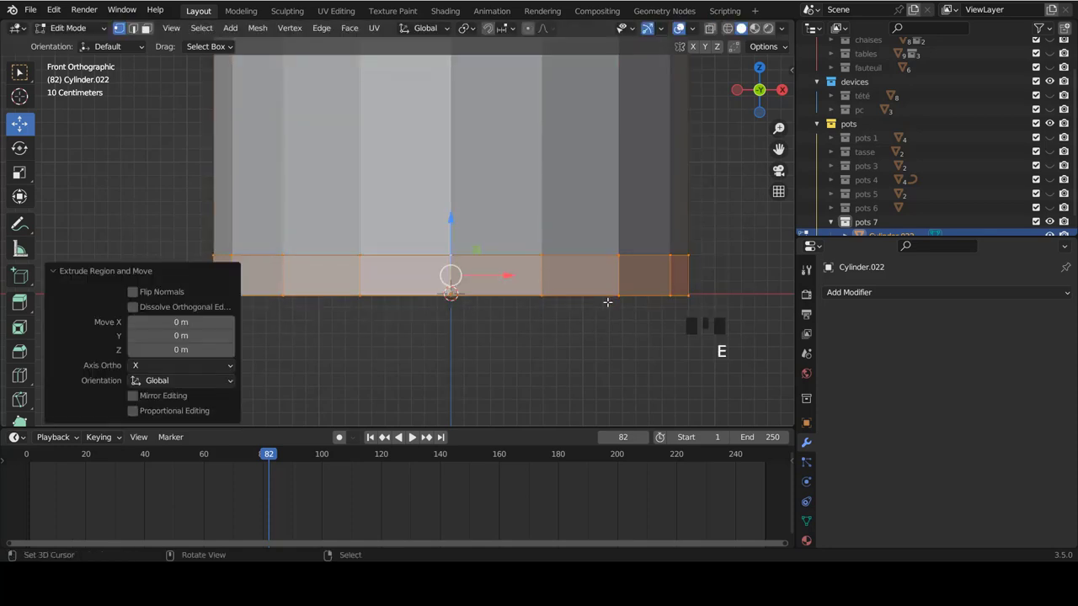
key("s")
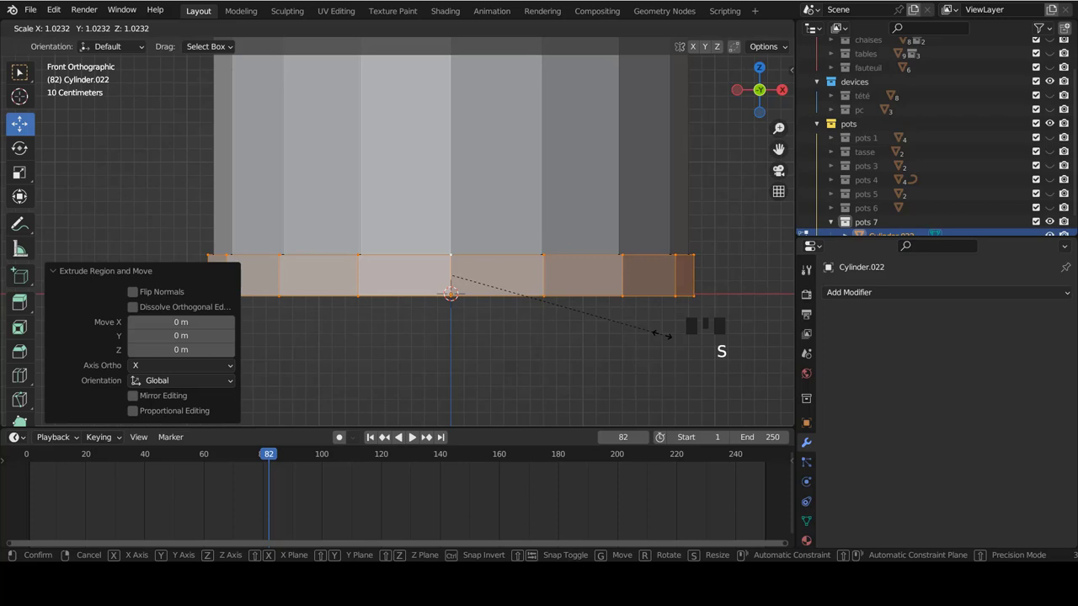
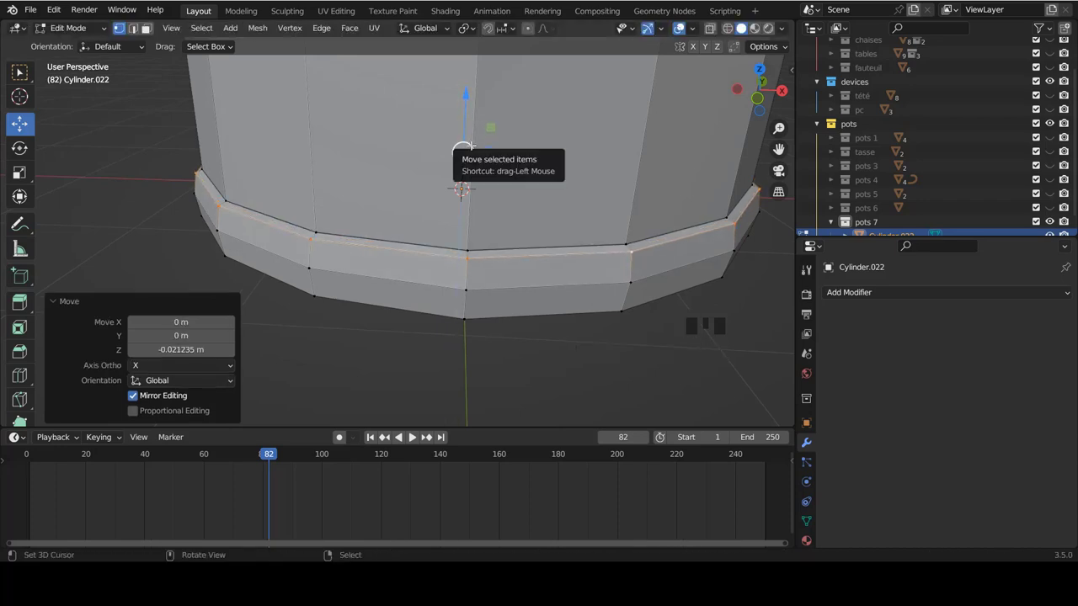
key("KP_1")
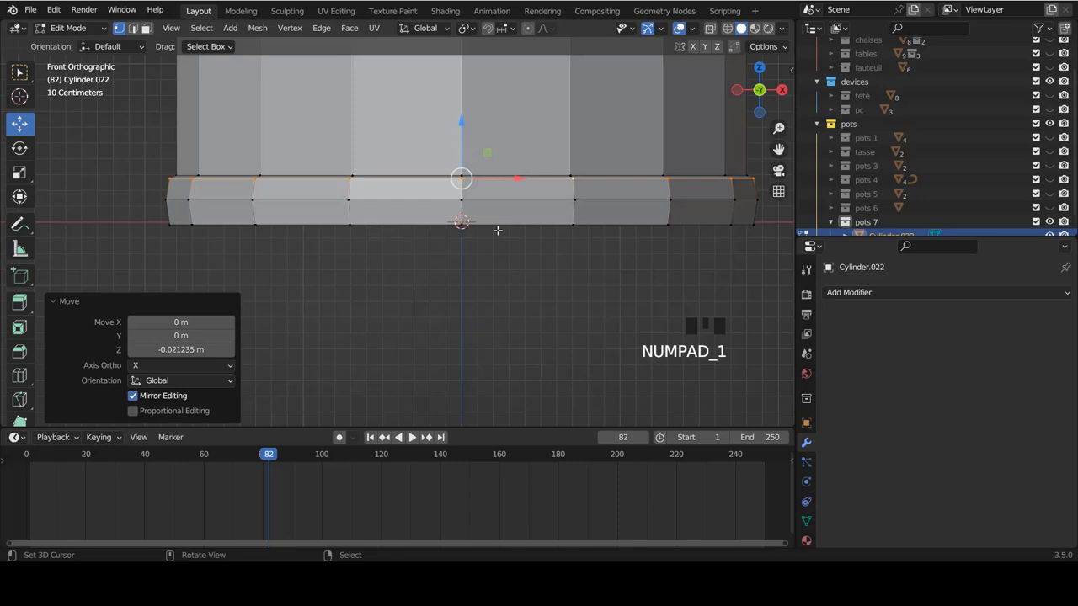
Extrude and widen the bottom rim again to form a second stepped tier.
key("Tab")
key("Tab")
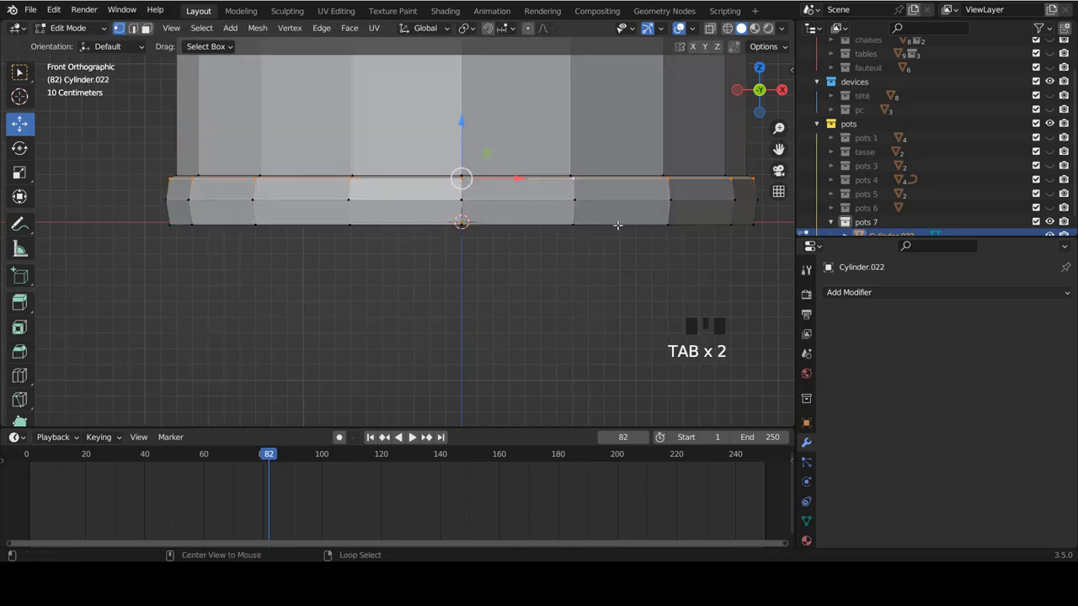
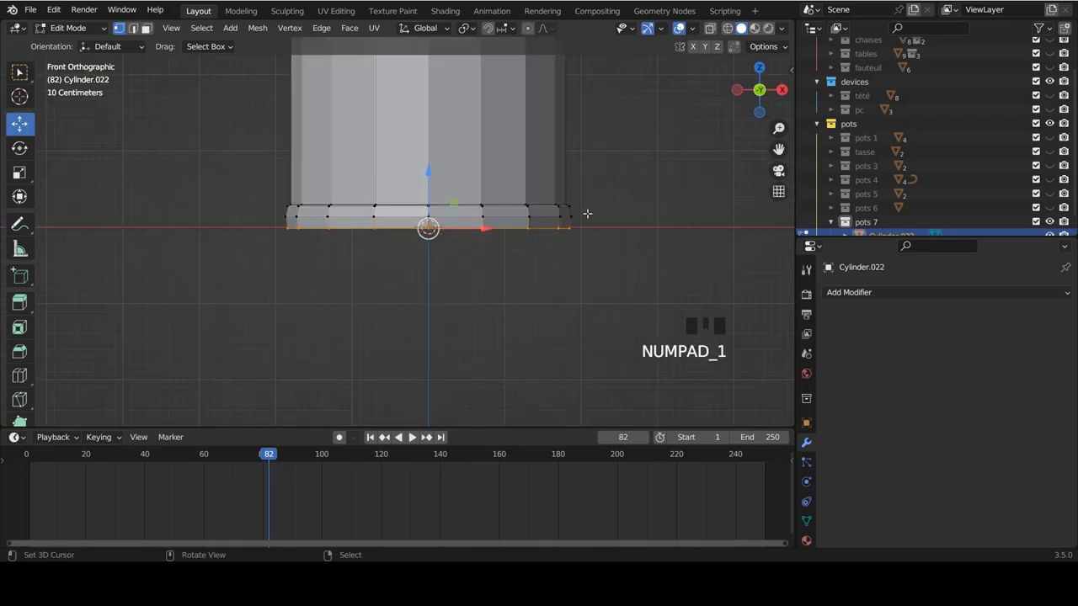
scroll("up", 3)
key("z")
key("z")
key("e")
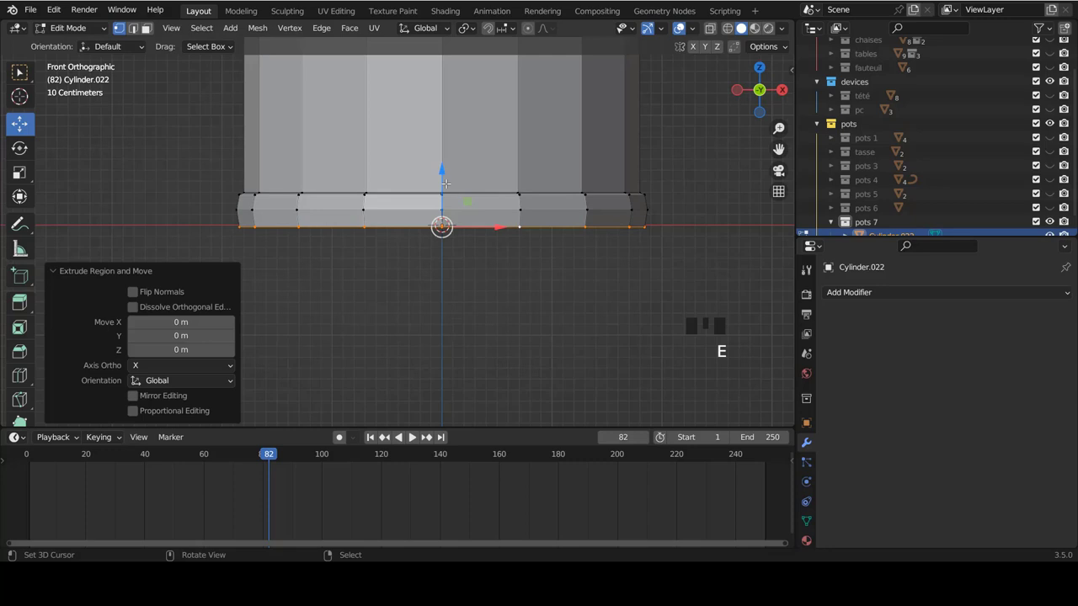
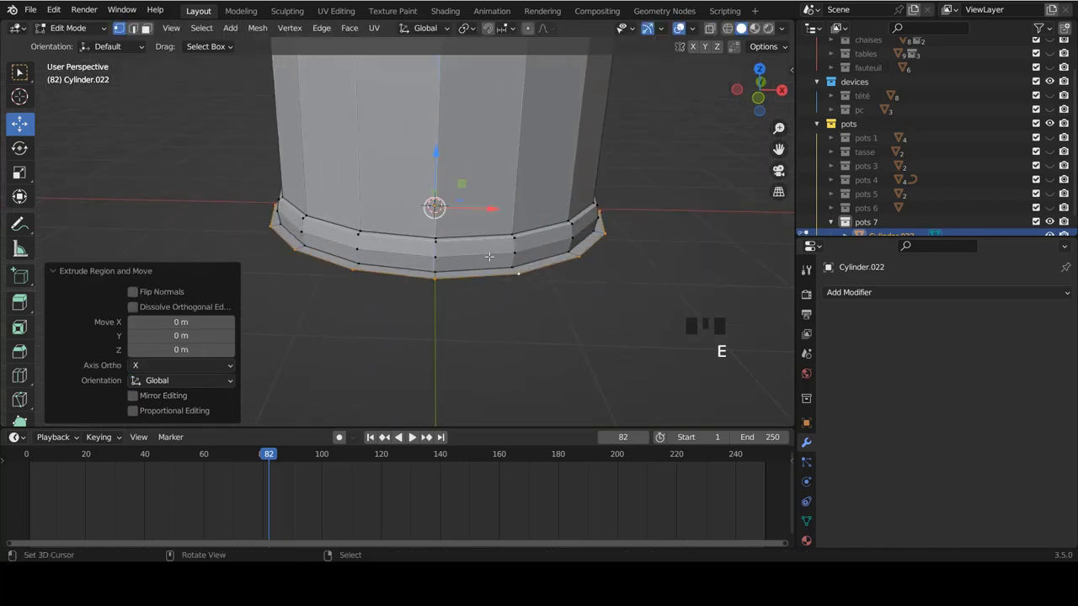
key("s")
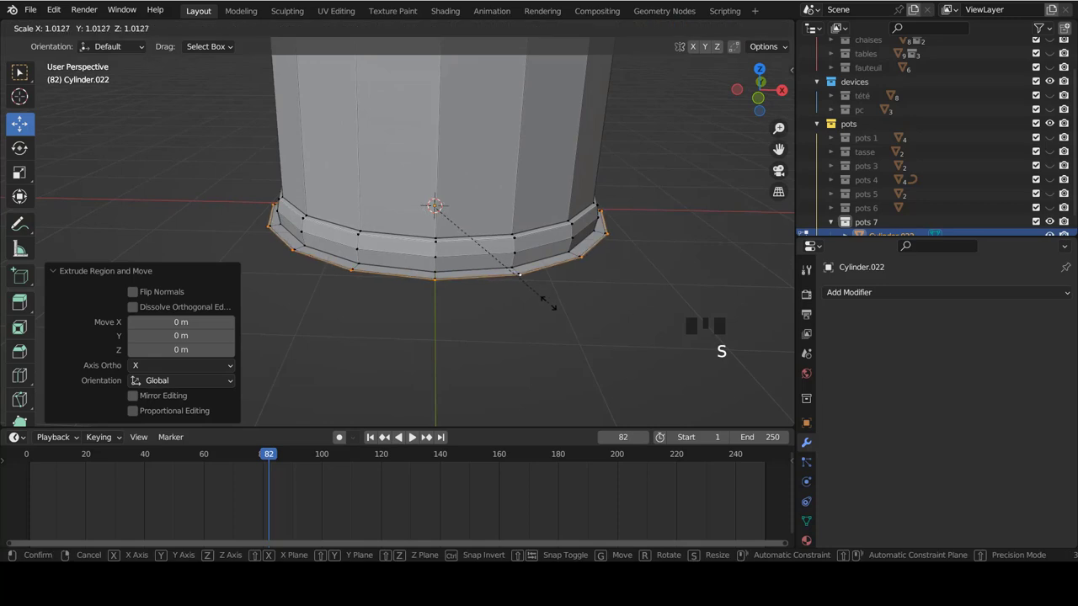
key("e")
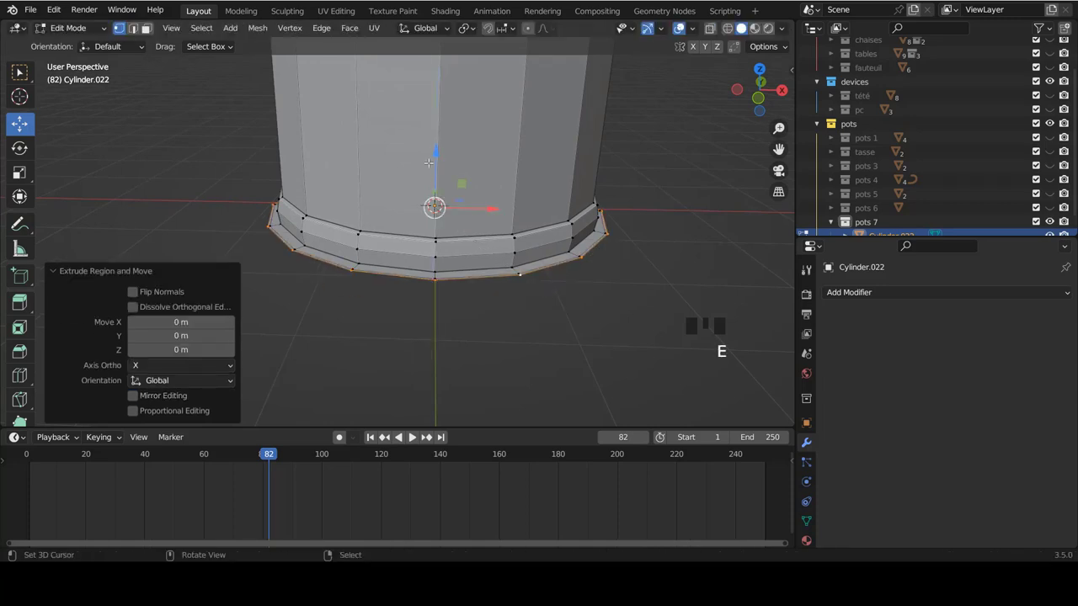
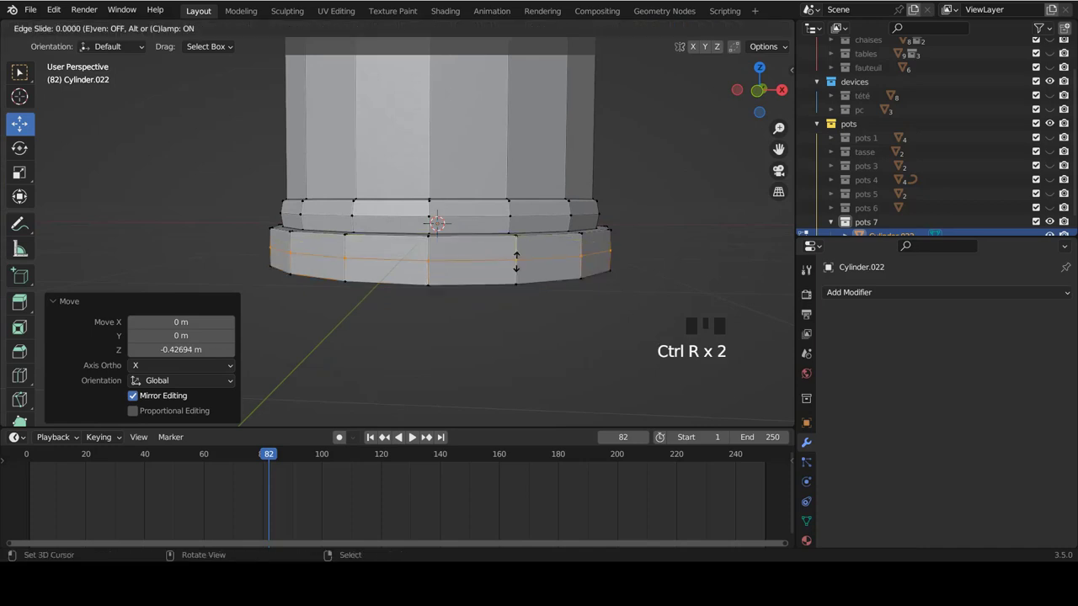
Cut an extra edge loop through the lower foot ring, subdividing the bottom tier.
key("ctrl+r")
scroll("down", 3)
key("KP_1")
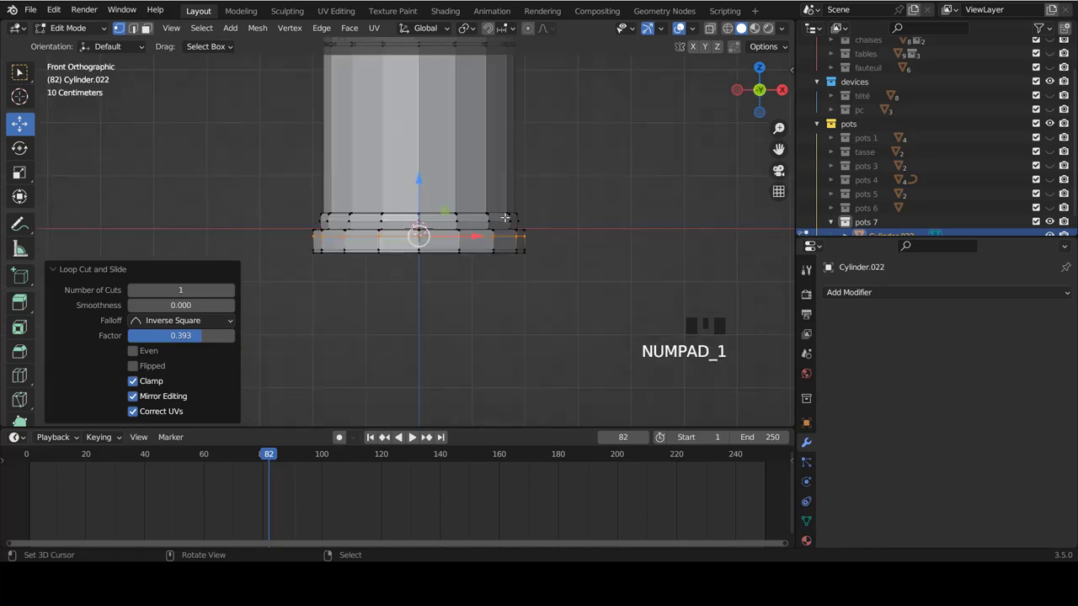
scroll("up", 3)
scroll("up", 3)
scroll("up", 3)
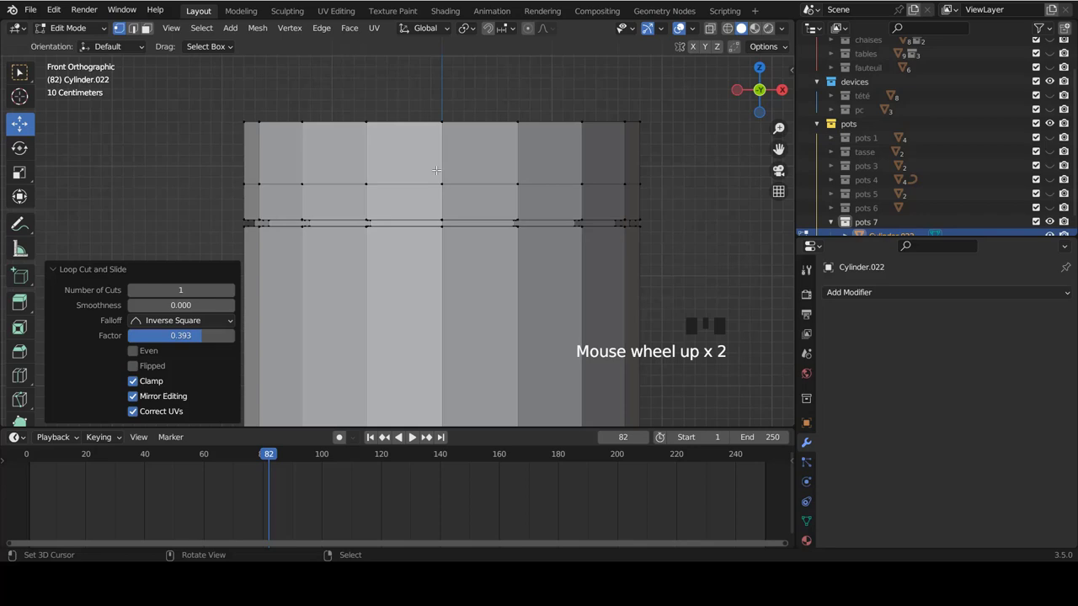
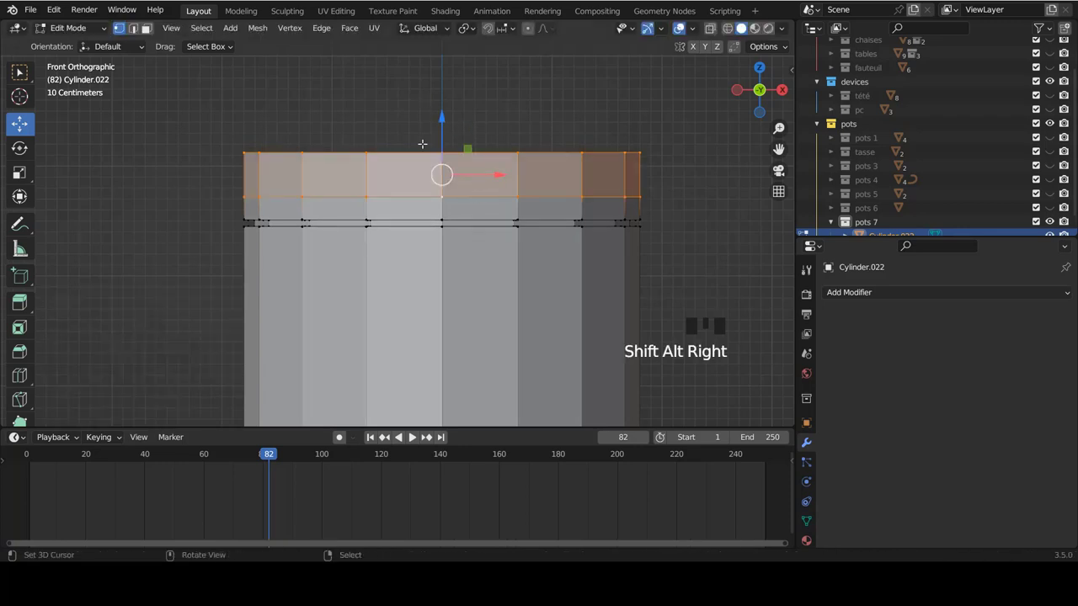
Extrude the top band of faces and widen it outward into a lip rim.
key("z")
key("z")
key("z")
key("z")
key("e")
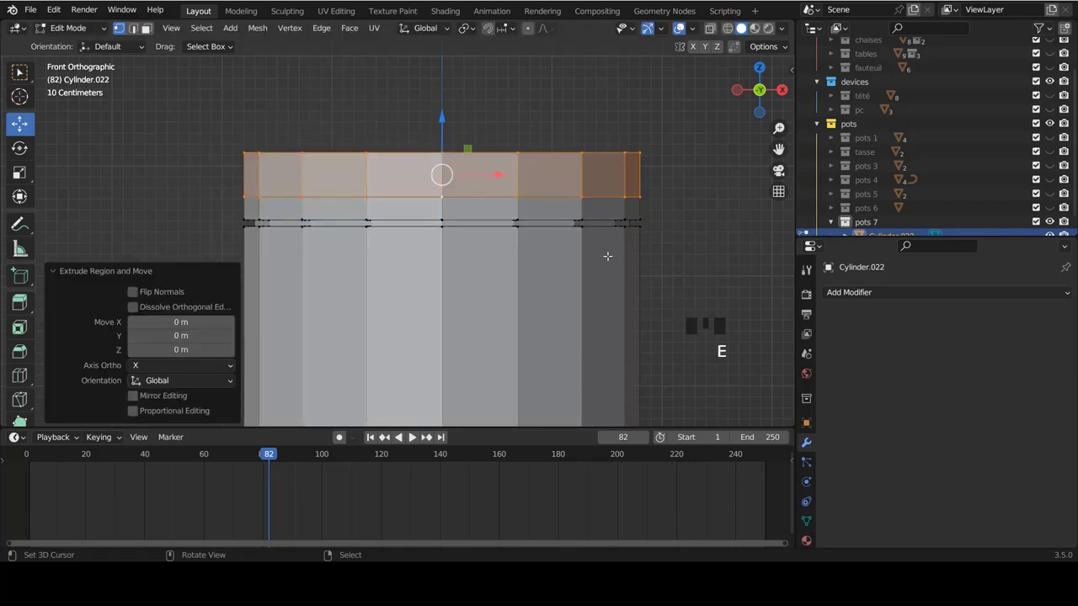
key("s")
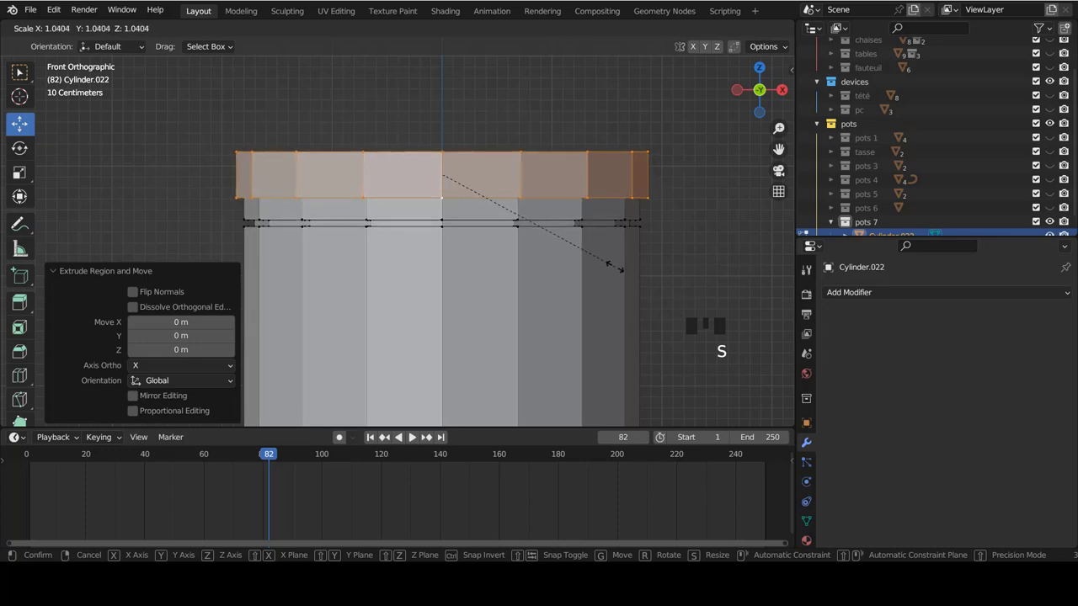
Insert an edge loop in the top rim and flare it outward.
key("ctrl+r")
key("s")
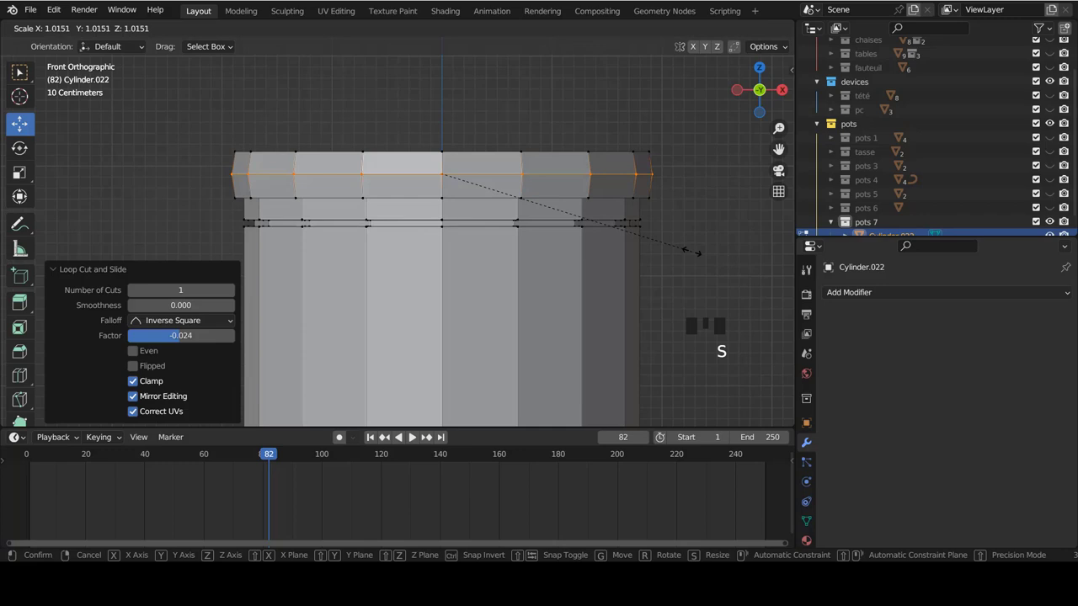
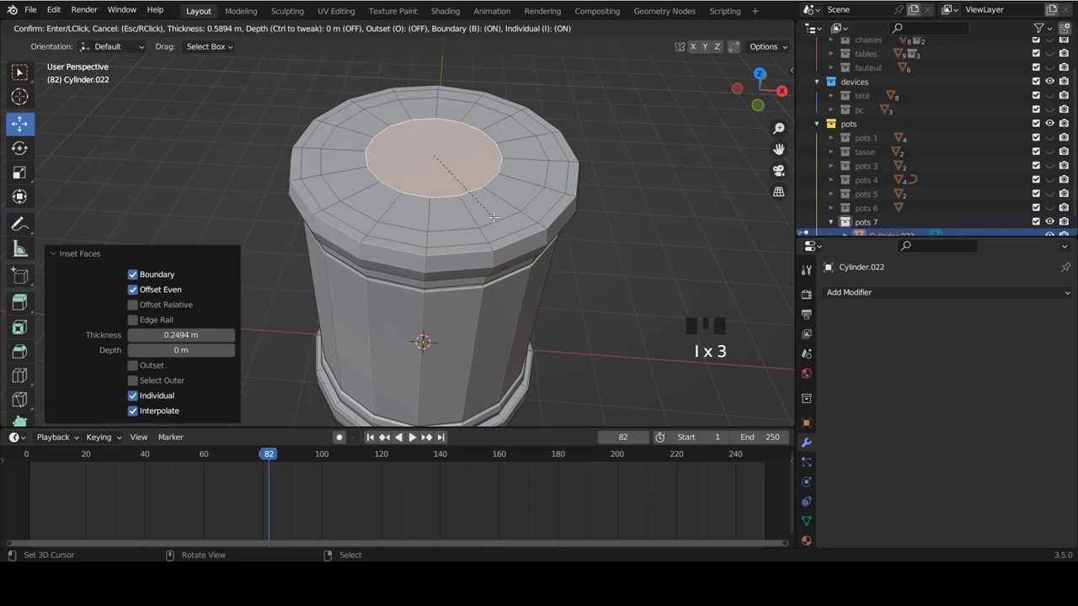
Return to Object Mode and bring up the Add Modifier list for the pot.
key("Tab")
left_click_drag(507, 193, 512, 165)
scroll("down", 3)
Add a Subdivision Surface modifier with raised levels and shade the pot smooth.
left_click_drag(524, 146, 912, 295)
left_click_drag(912, 294, 1047, 353)
left_click_drag(1050, 356, 524, 243)
key("w")
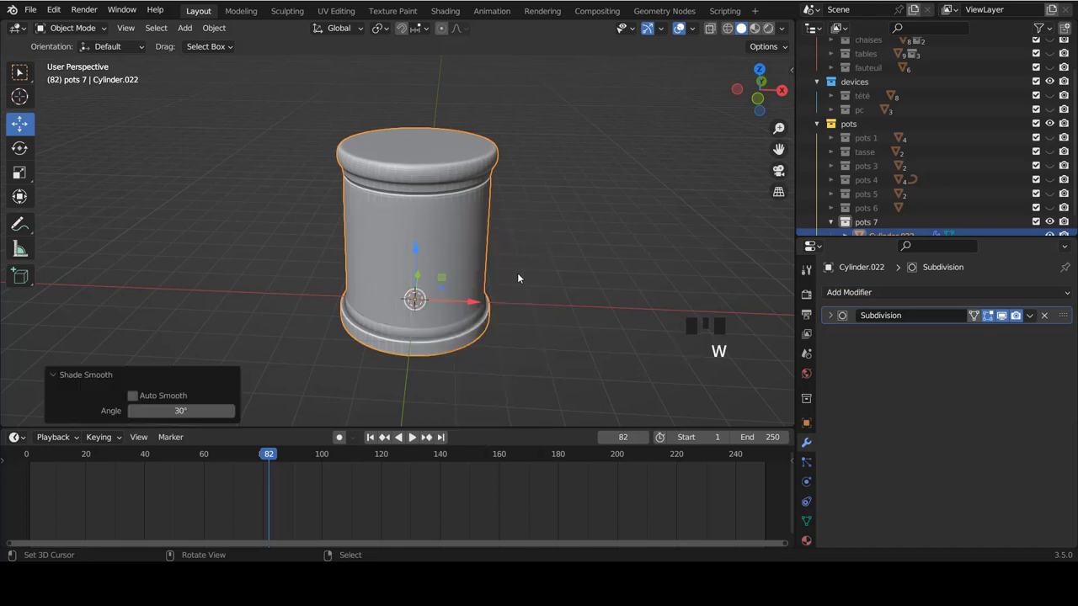
key("KP_1")
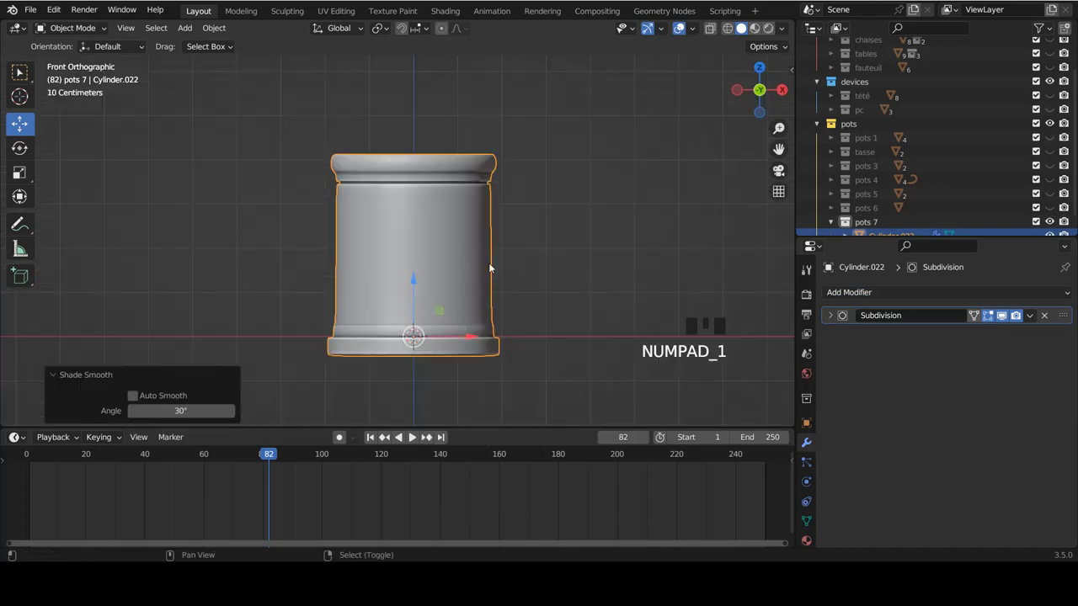
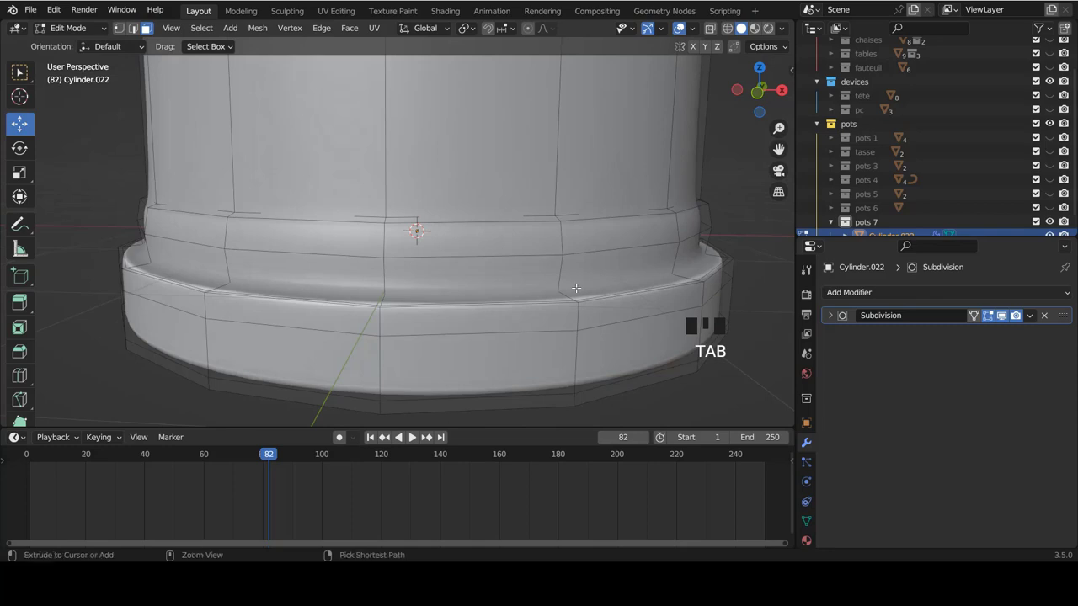
Add loop cuts along the base rims and slide and scale them to tighten the foot.
key("ctrl+r")
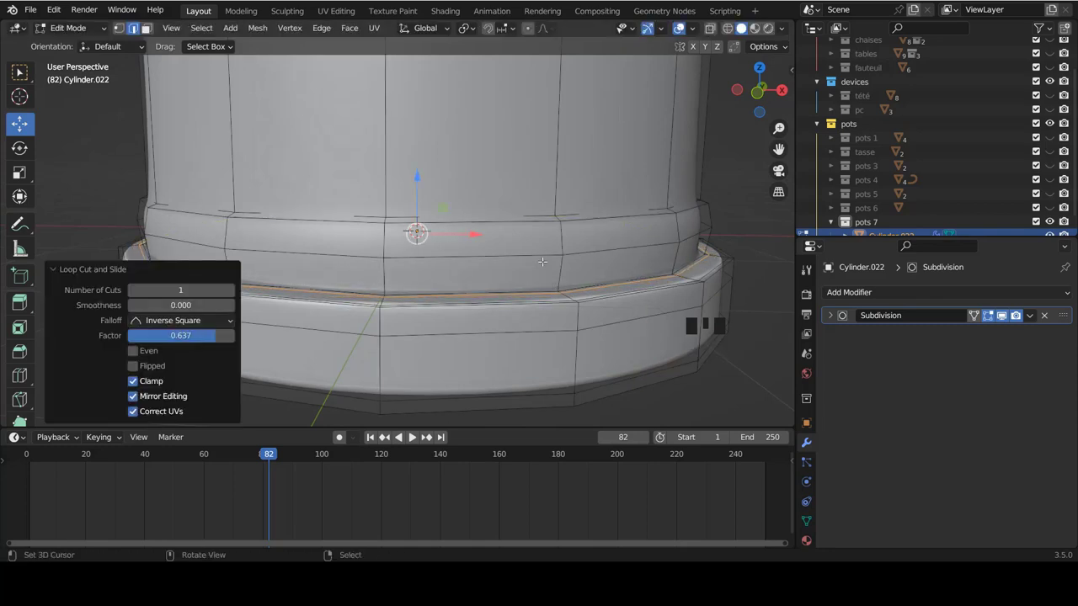
key("ctrl+Tab")
key("ctrl+r")
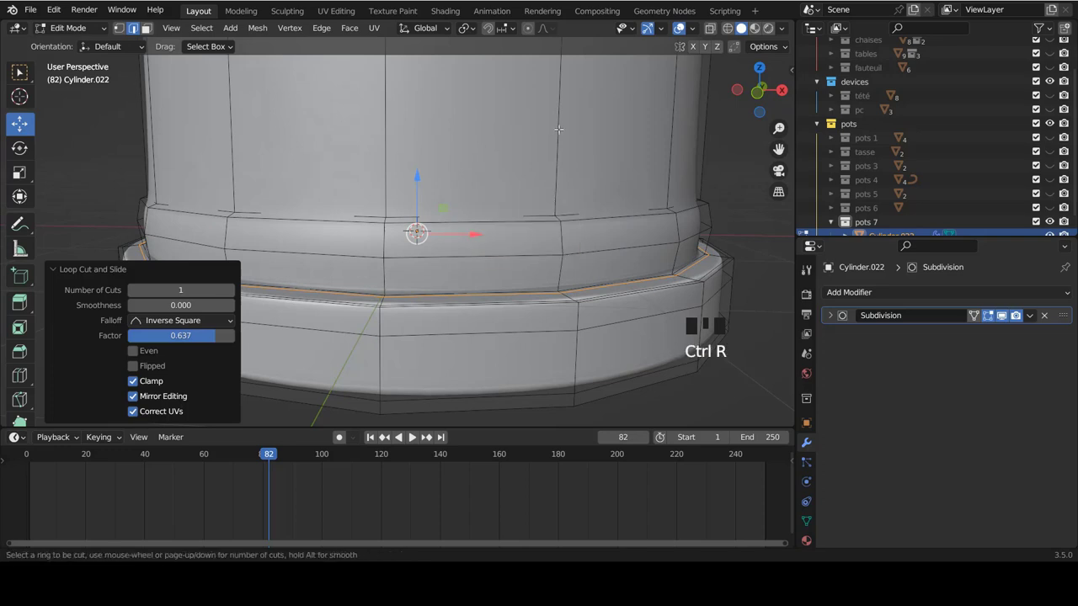
scroll("down", 3)
key("ctrl+r")
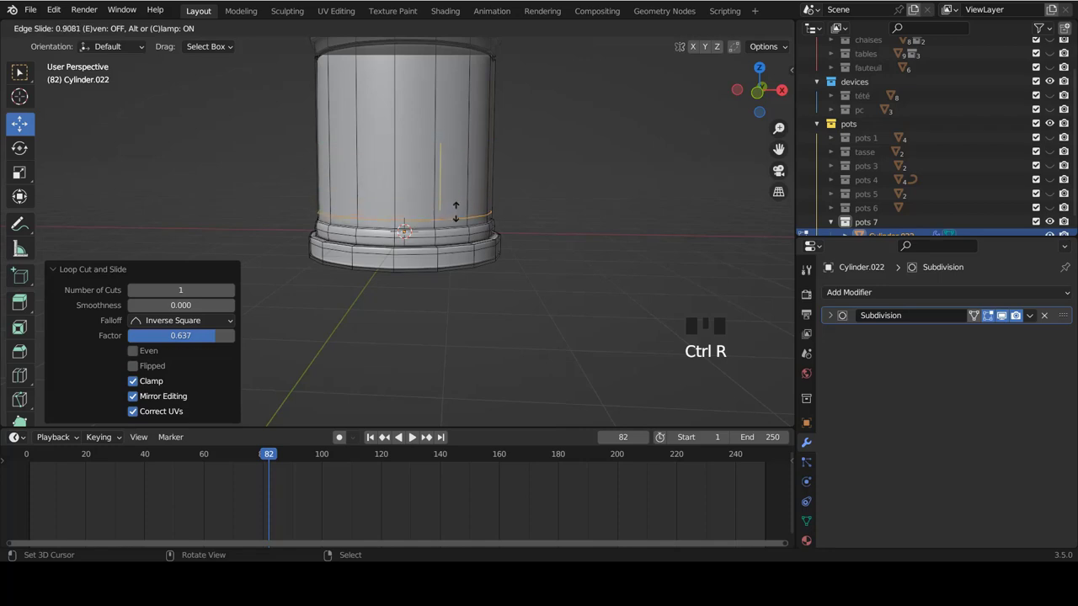
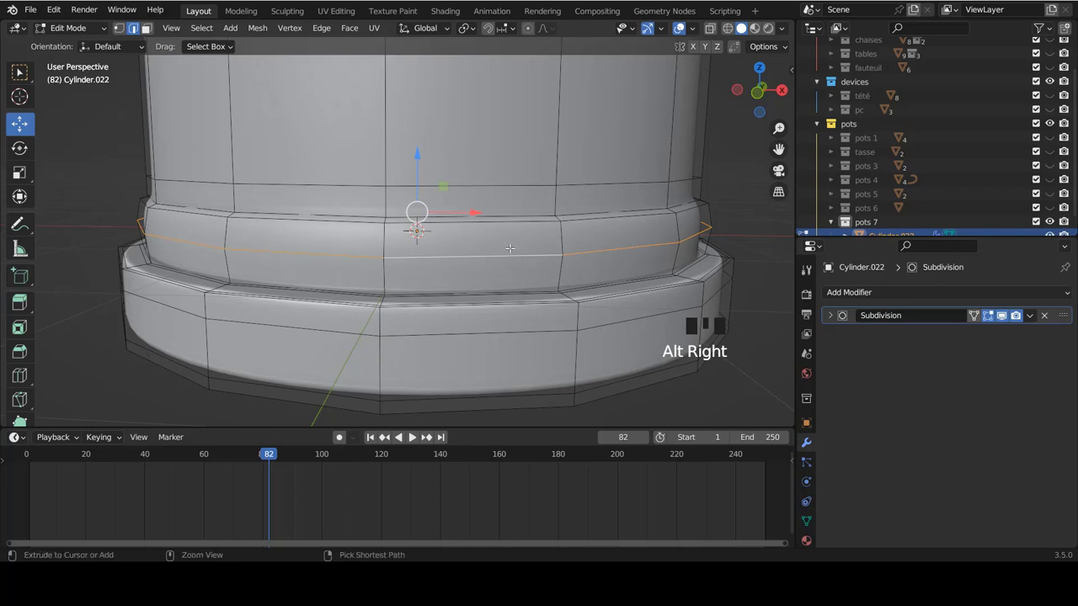
key("ctrl+e")
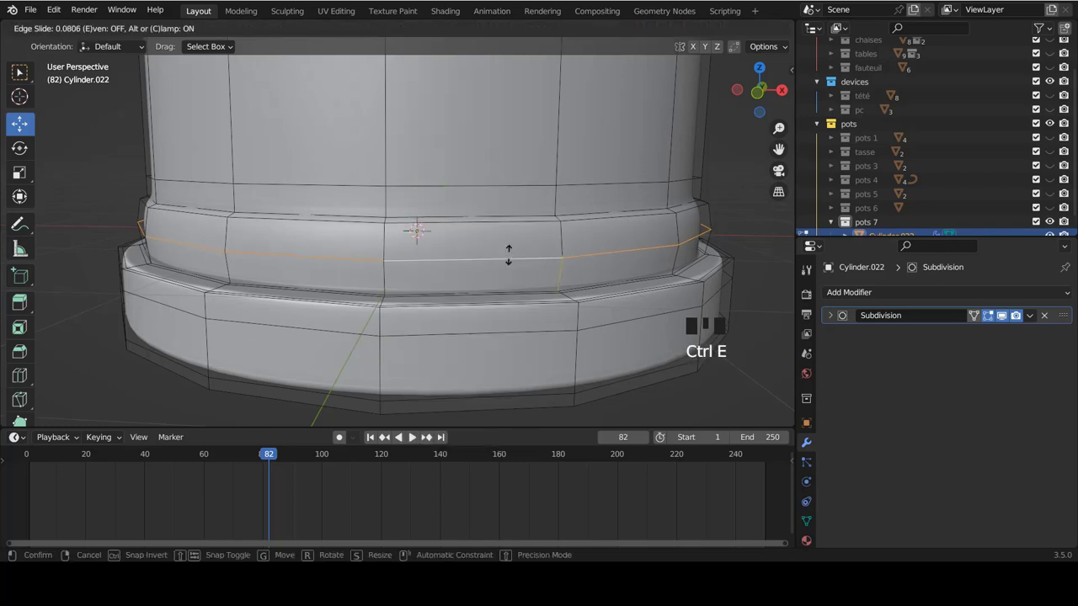
key("s")
Slide and enlarge the upper loop toward the rim to sharpen the top lip.
key("Tab")
scroll("down", 3)
scroll("up", 3)
key("Tab")
key("ctrl+r")
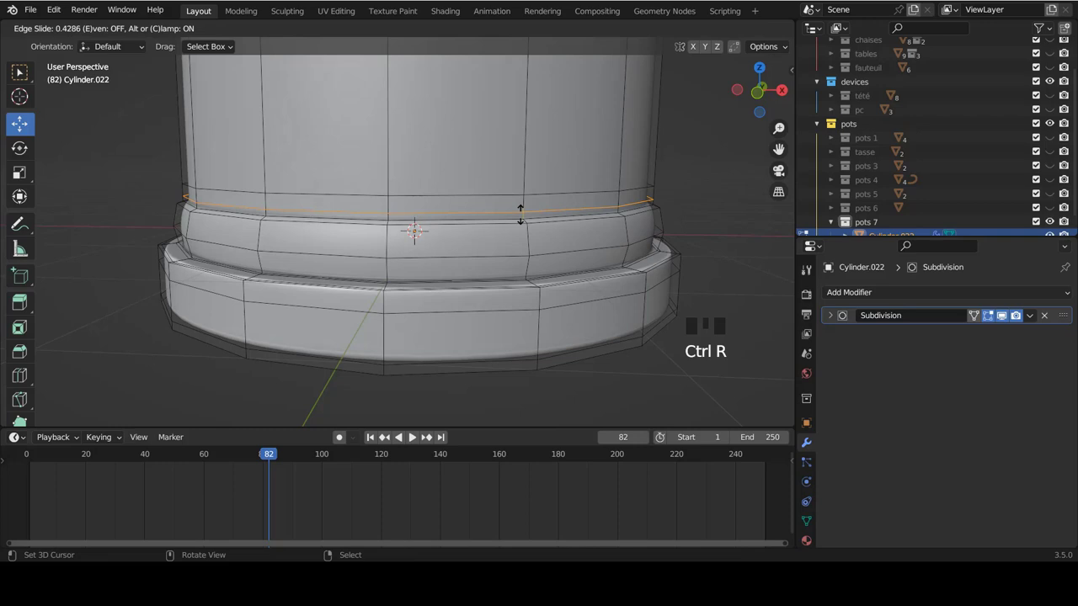
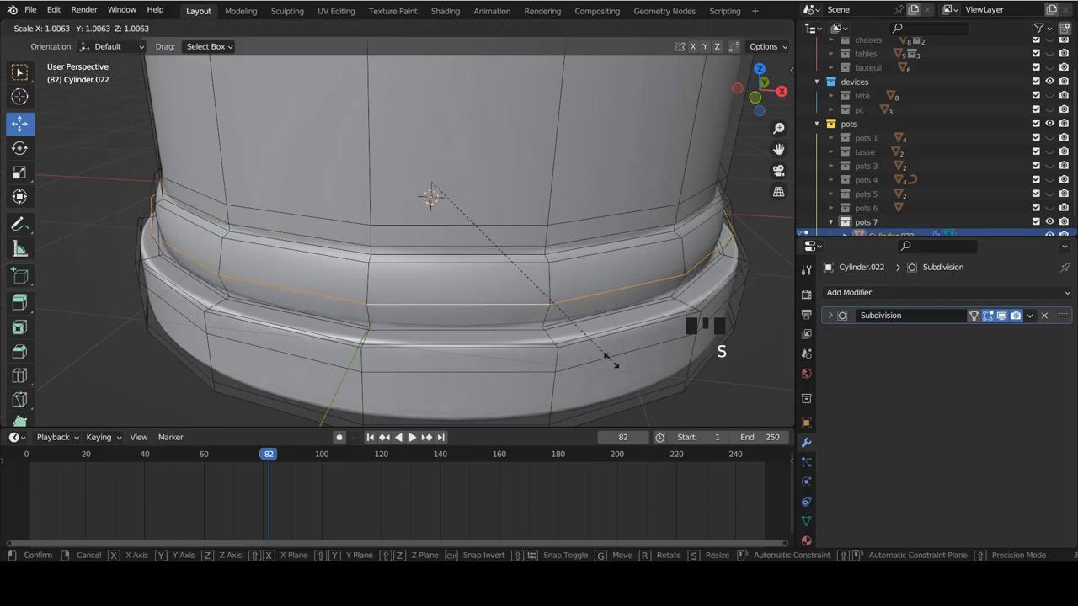
key("Tab")
scroll("down", 3)
left_click_drag(555, 243, 545, 259)
Back in Object Mode at front view, bring up the Add menu for new objects.
key("KP_1")
scroll("down", 3)
scroll("up", 3)
scroll("up", 3)
key("a")
scroll("down", 3)
Add a 16-segment, 16-ring UV sphere raised to about 5 m above the pot's rim.
key("shift+a")
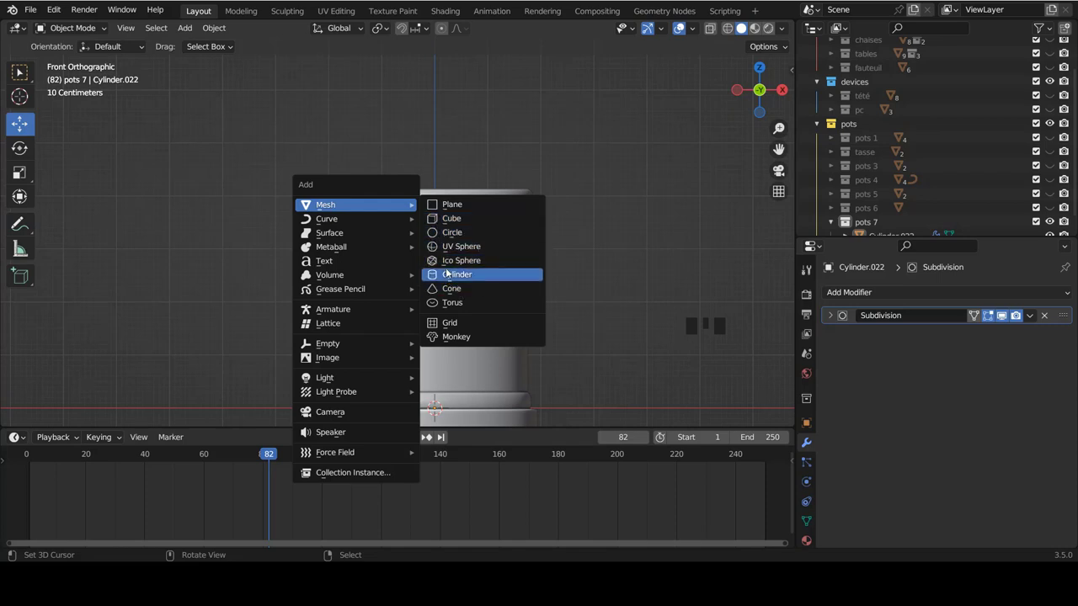
scroll("down", 3)
scroll("up", 3)
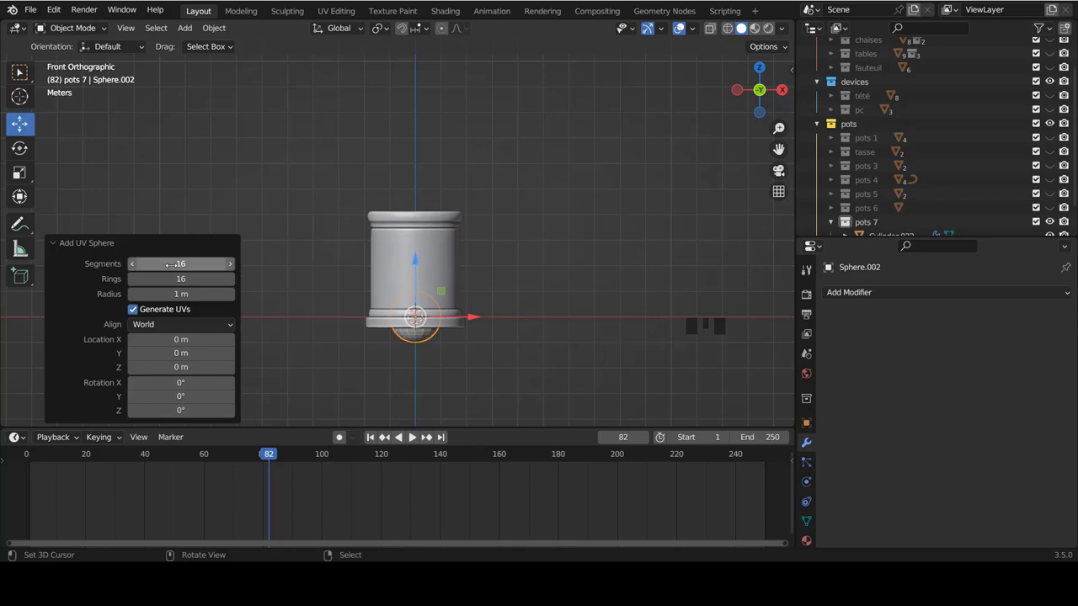
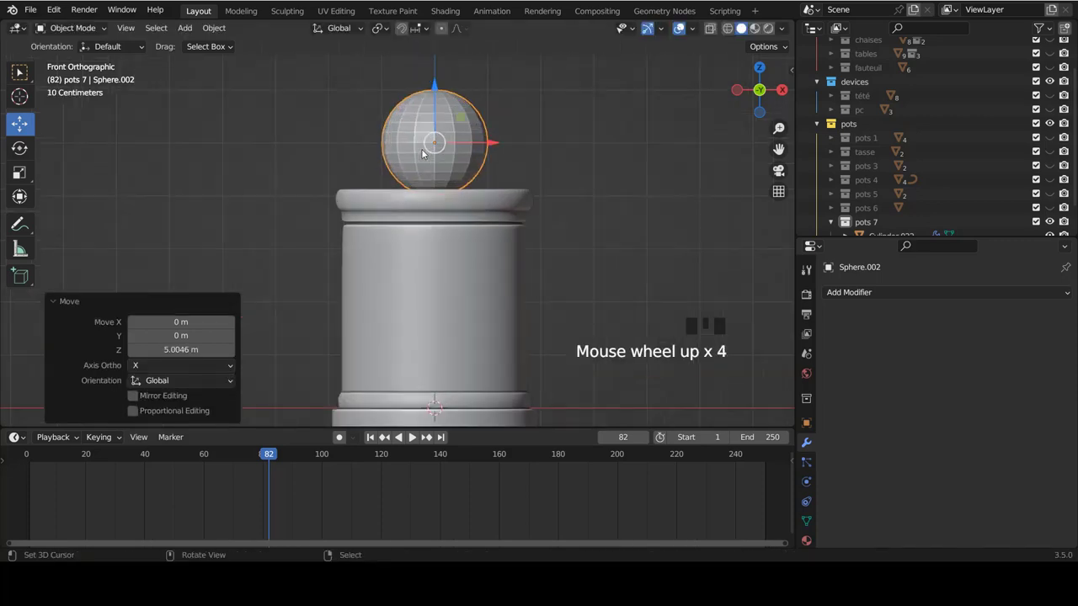
scroll("down", 3)
scroll("up", 3)
Enlarge the sphere, delete its lower half, and shrink the dome lid to fit the rim.
key("Tab")
key("ctrl+Tab")
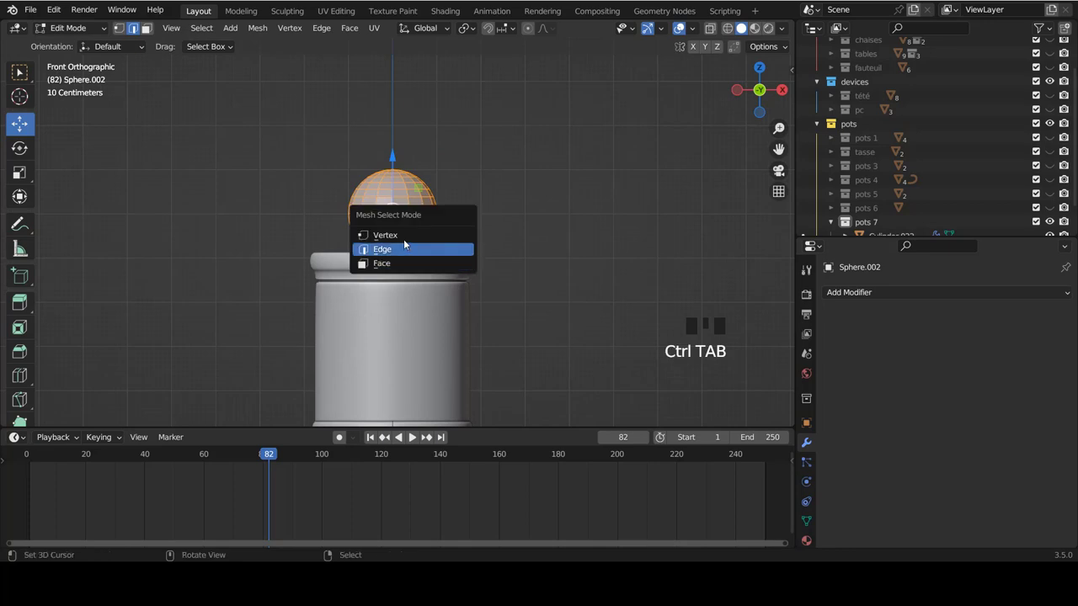
key("s")
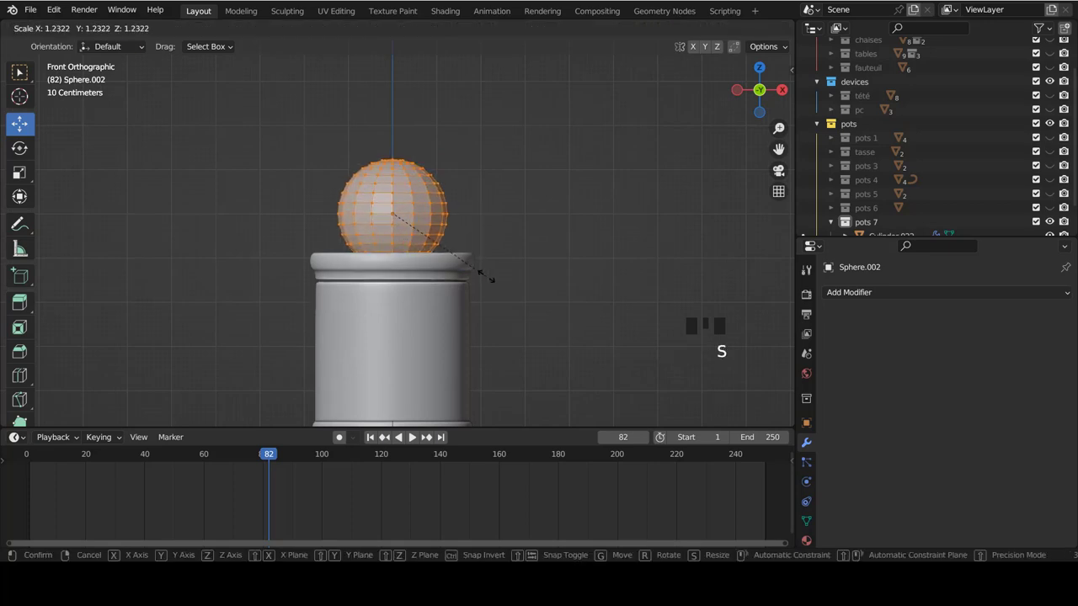
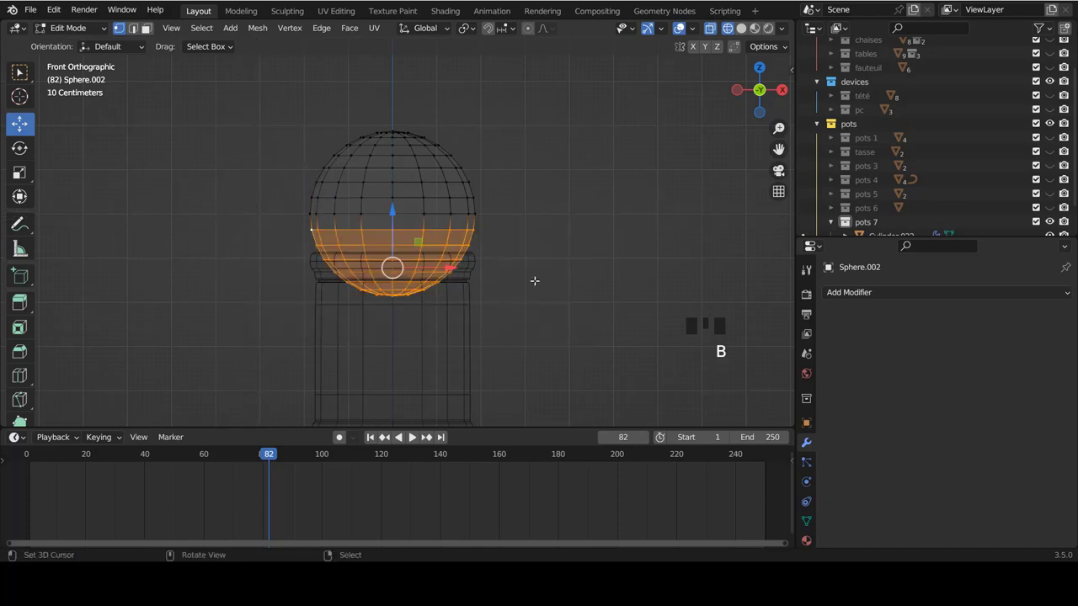
key("x")
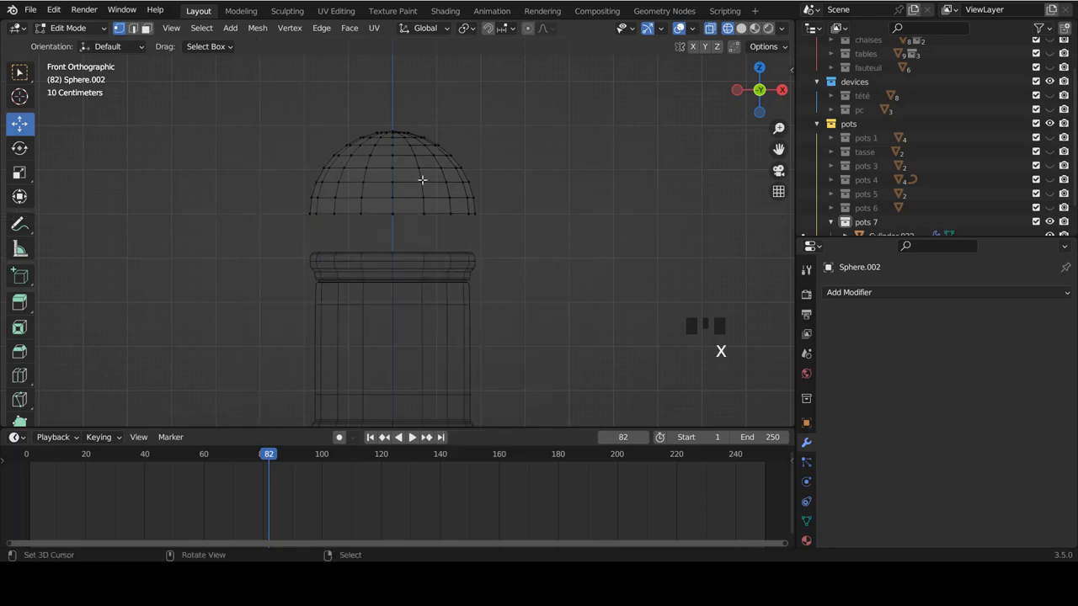
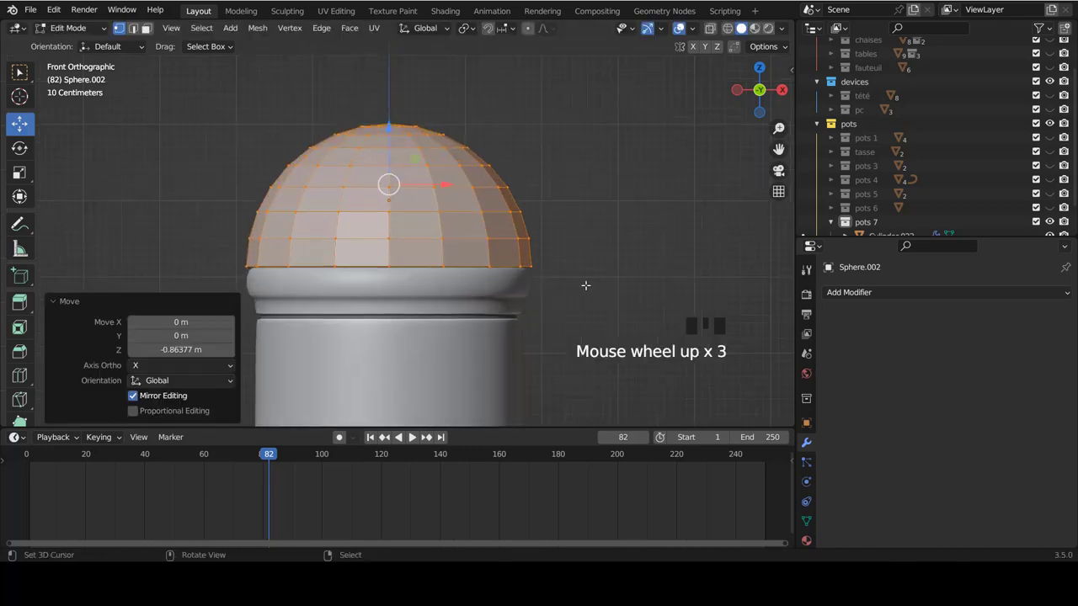
key("s")
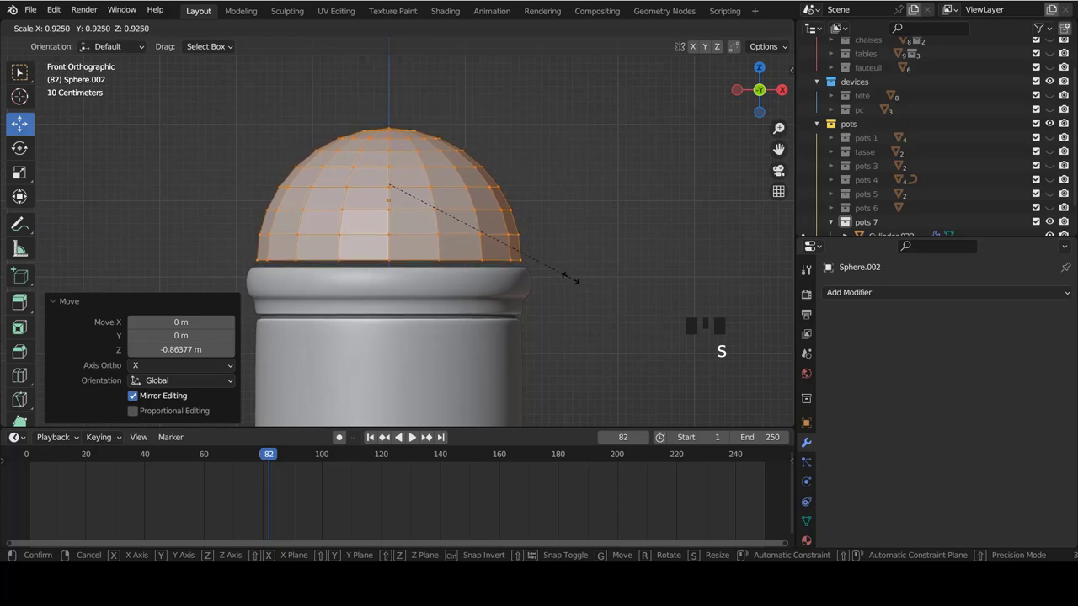
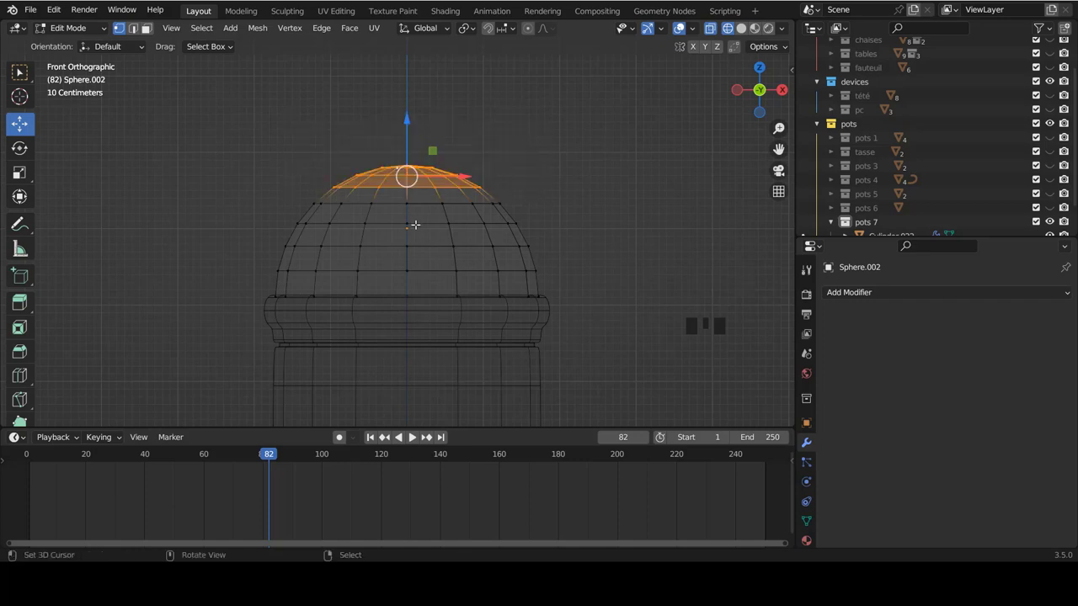
Flatten the dome's top cap and extrude a short neck upward along Z.
key("s")
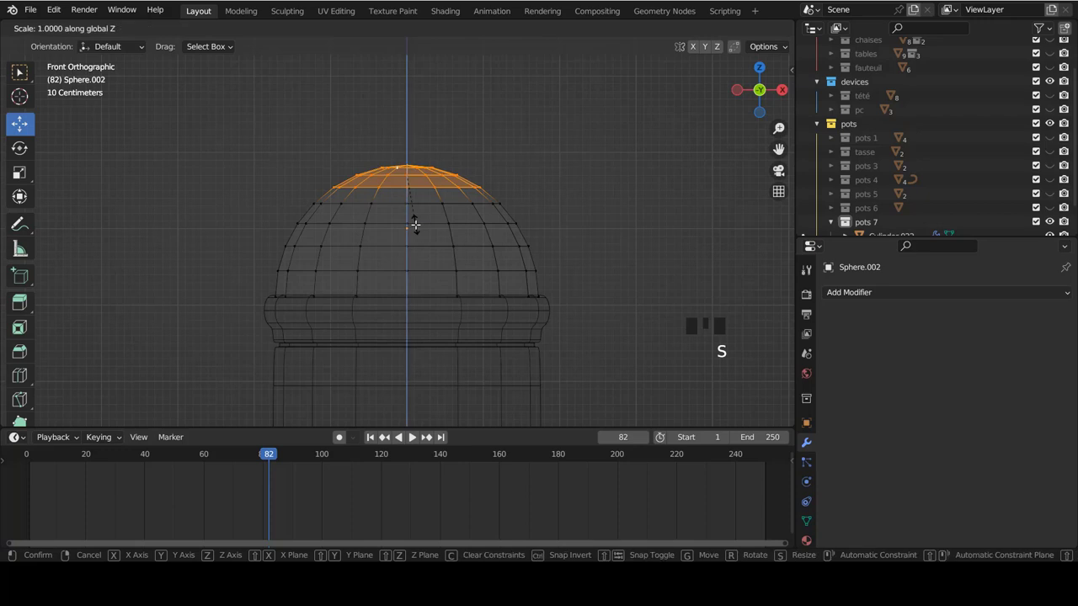
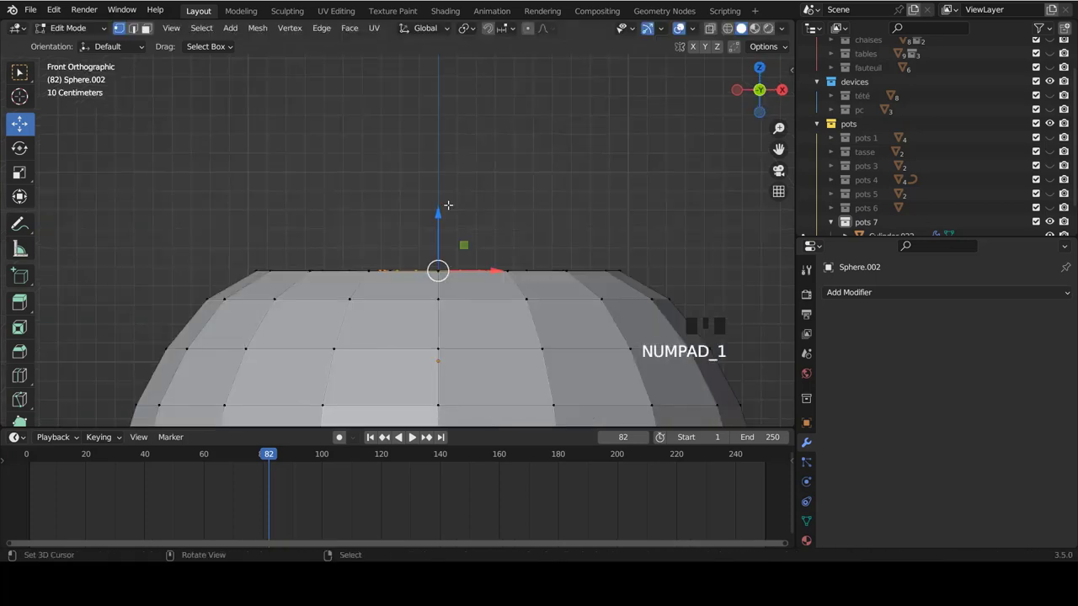
key("e")
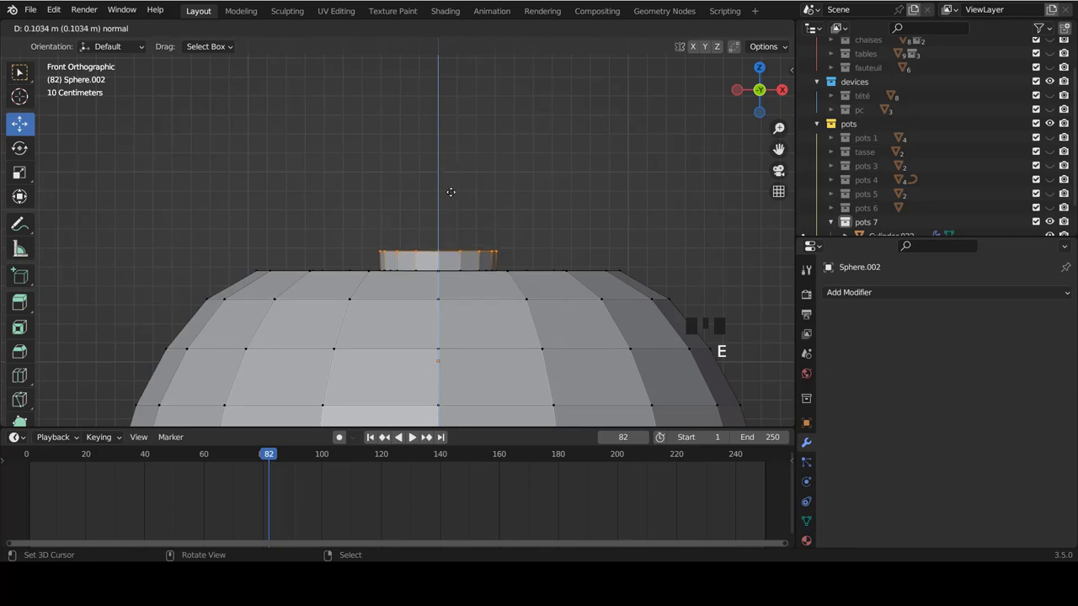
key("e")
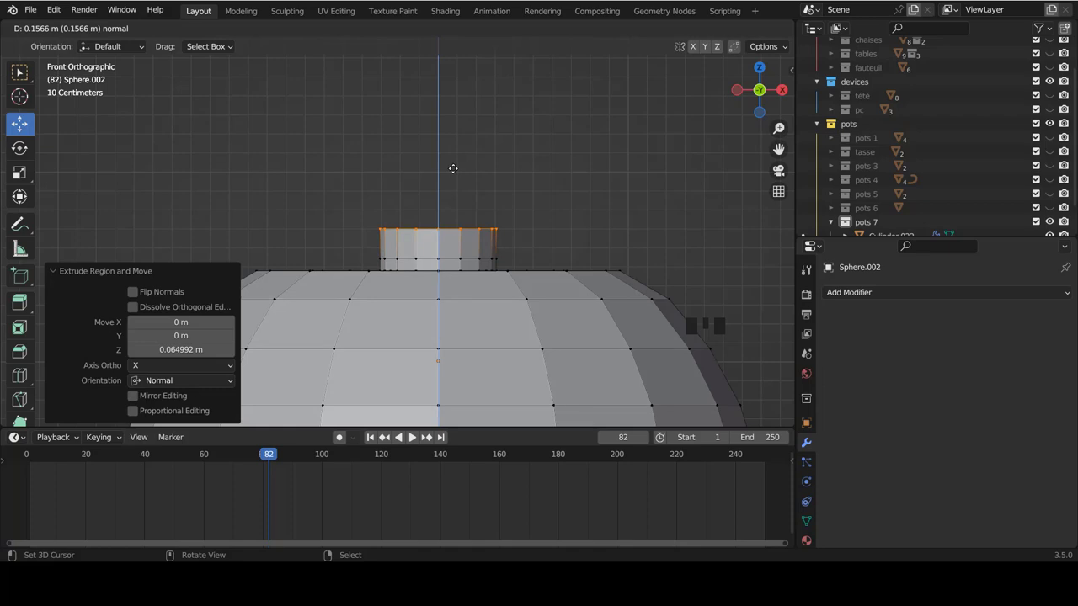
scroll("up", 3)
key("z")
key("z")
key("e")
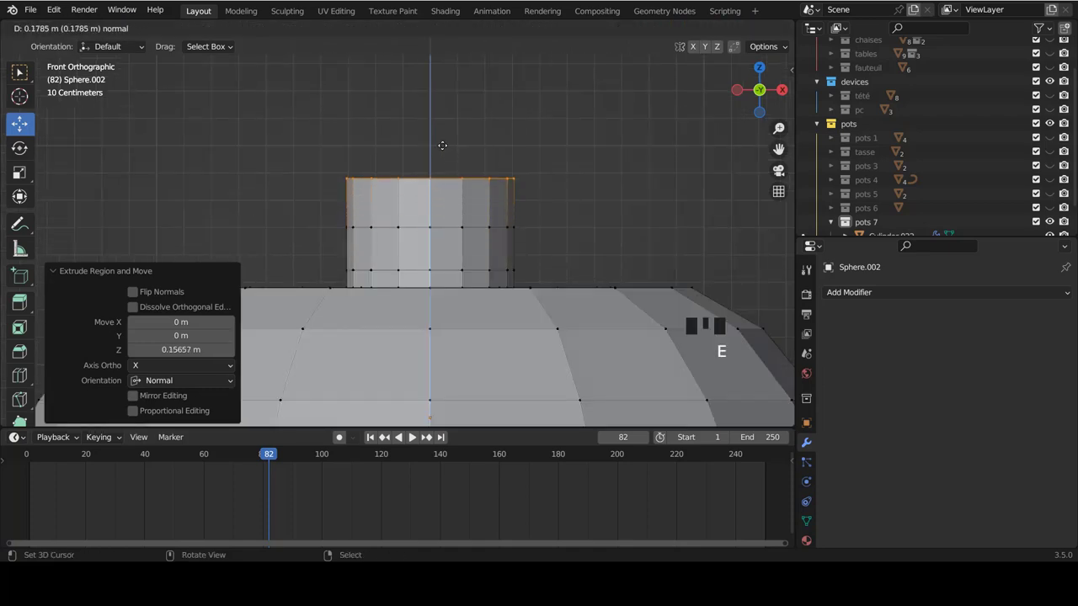
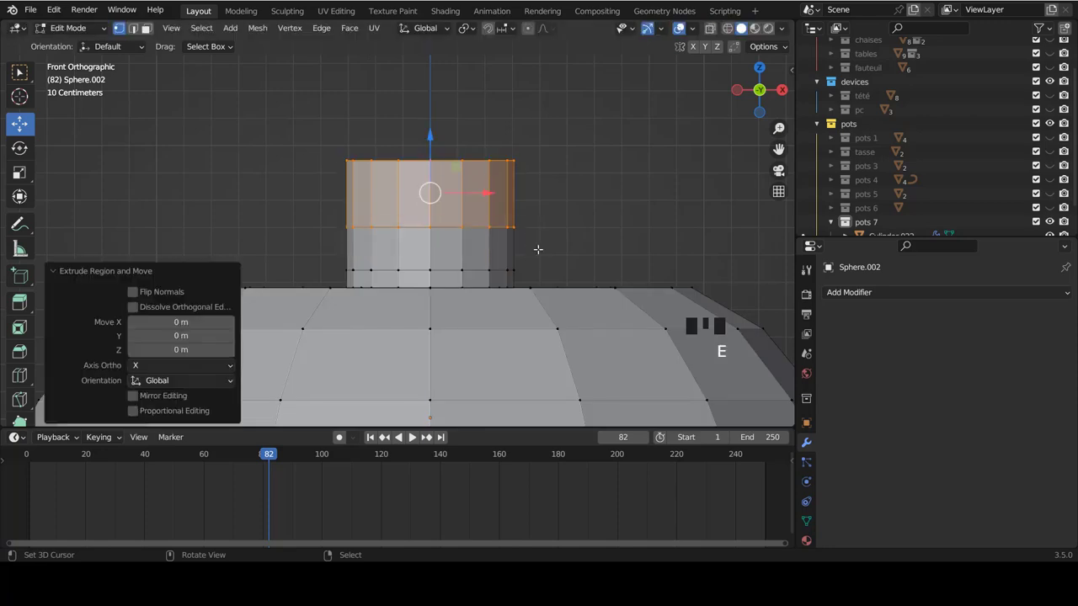
Widen the neck's top section about 1.5 times to form the knob cap, viewed from the front.
key("s")
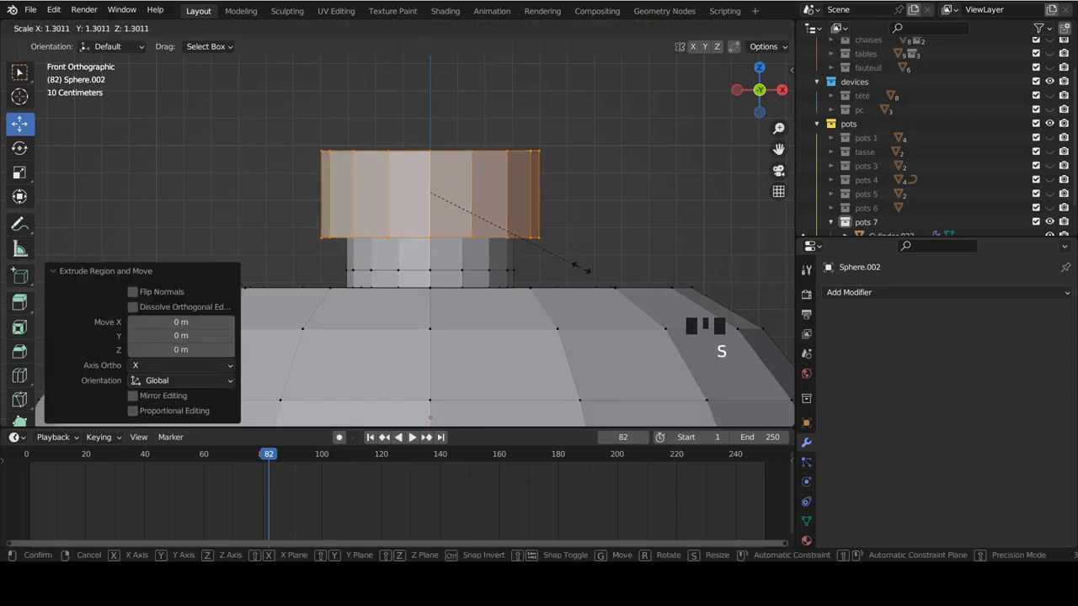
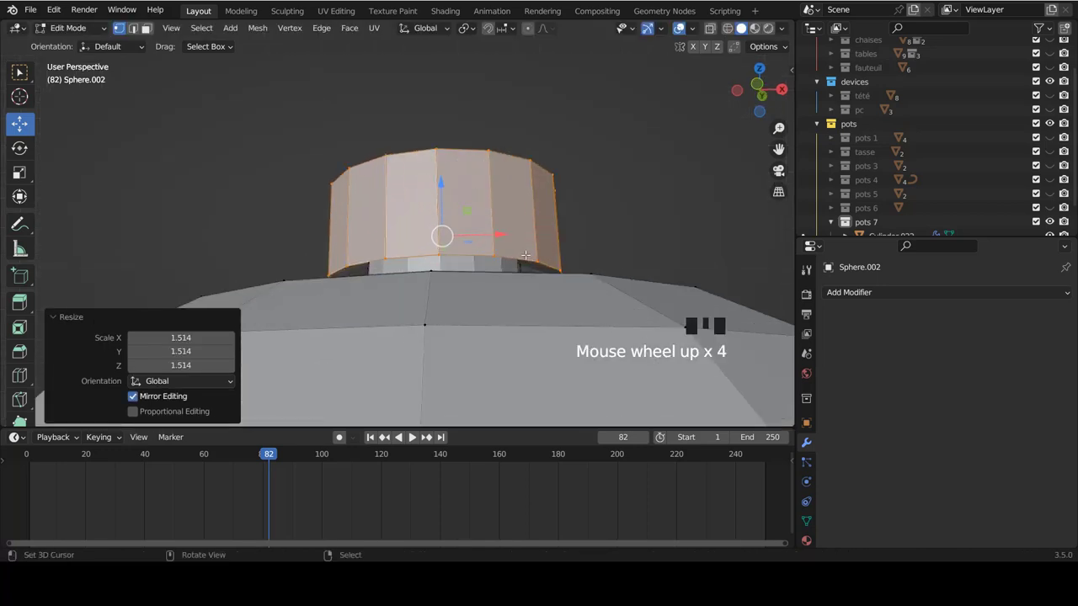
key("KP_1")
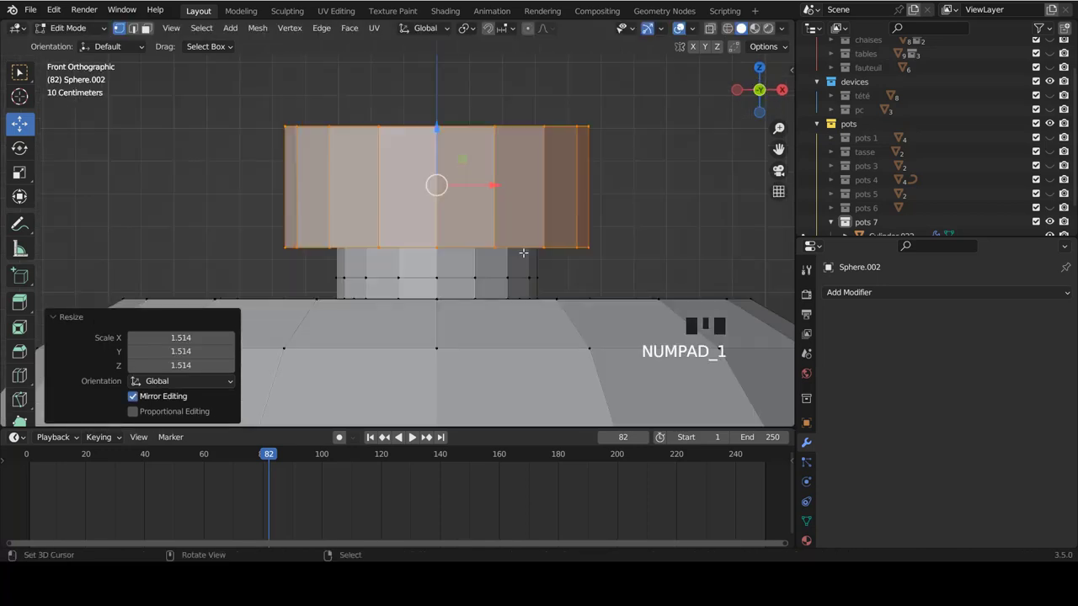
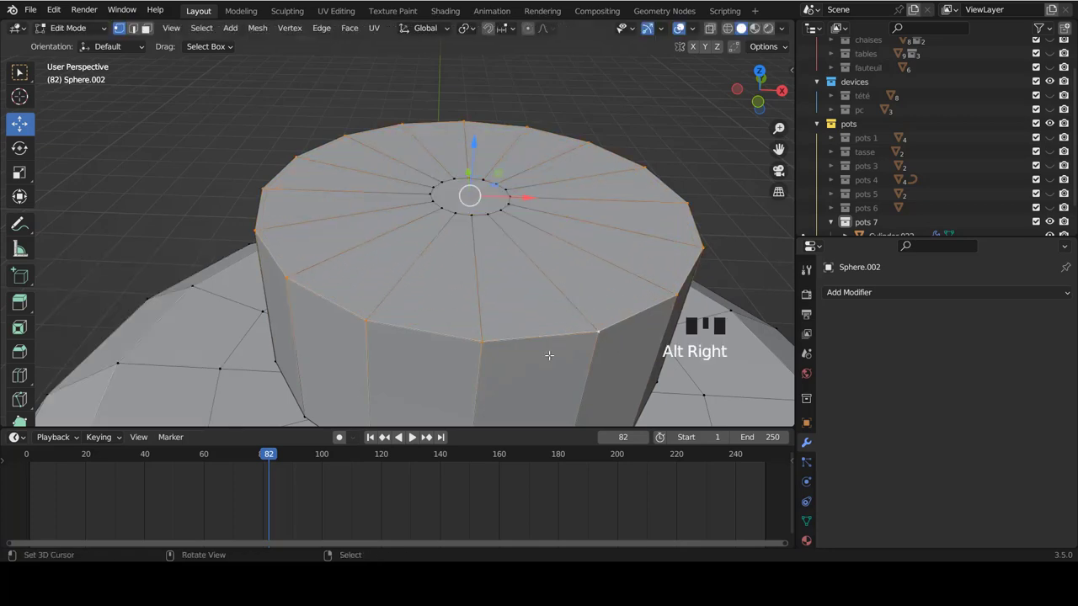
Bevel the knob's top edges so the cap rounds off under the Subdivision modifier.
key("ctrl+b")
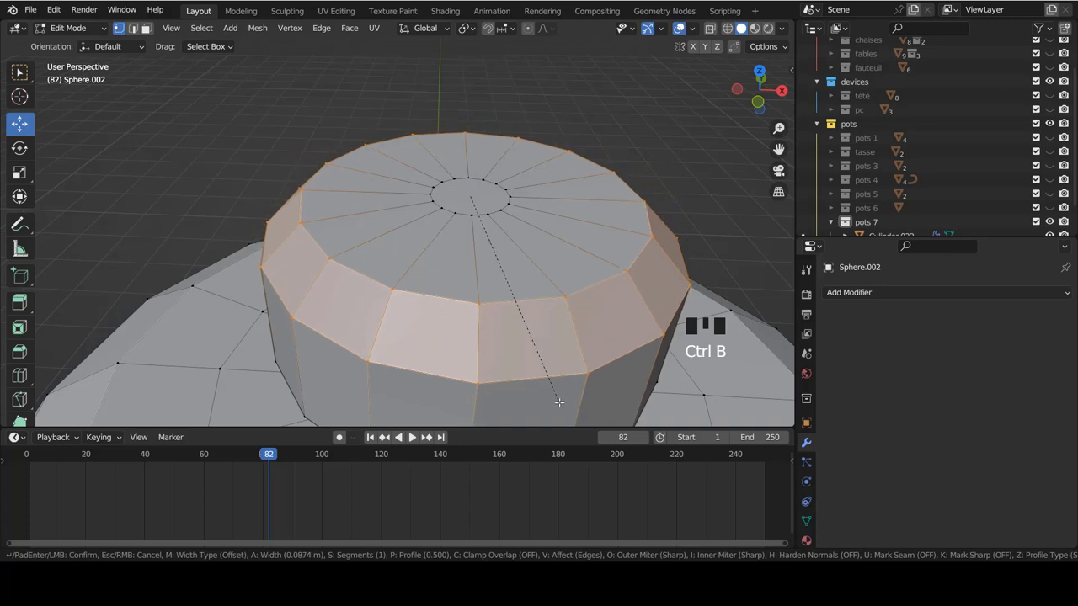
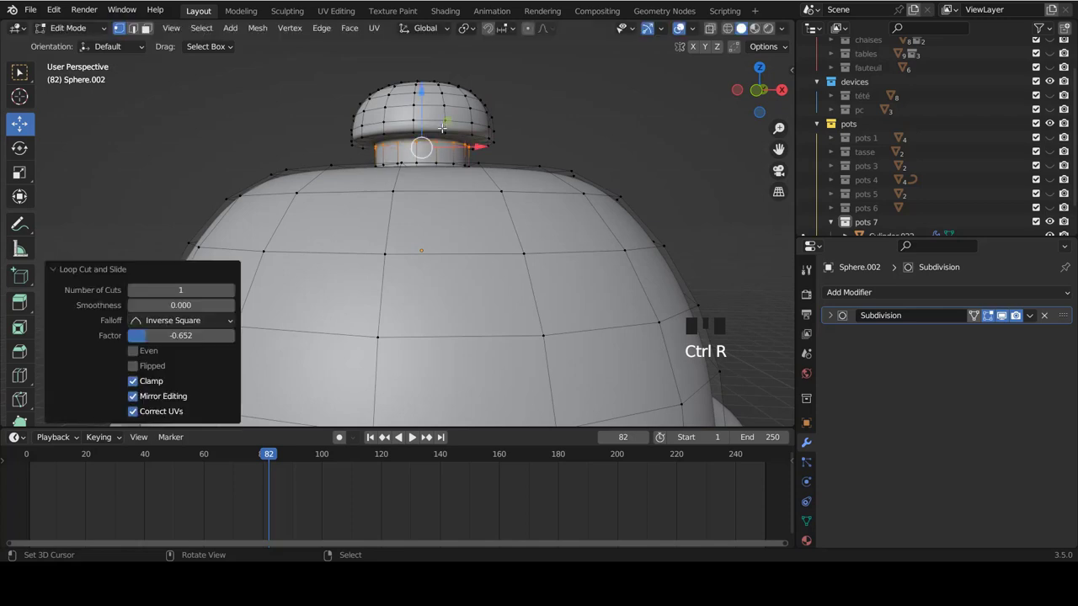
Add a supporting loop cut under the knob cap and slide the dome's top loop toward the neck.
key("ctrl+r")
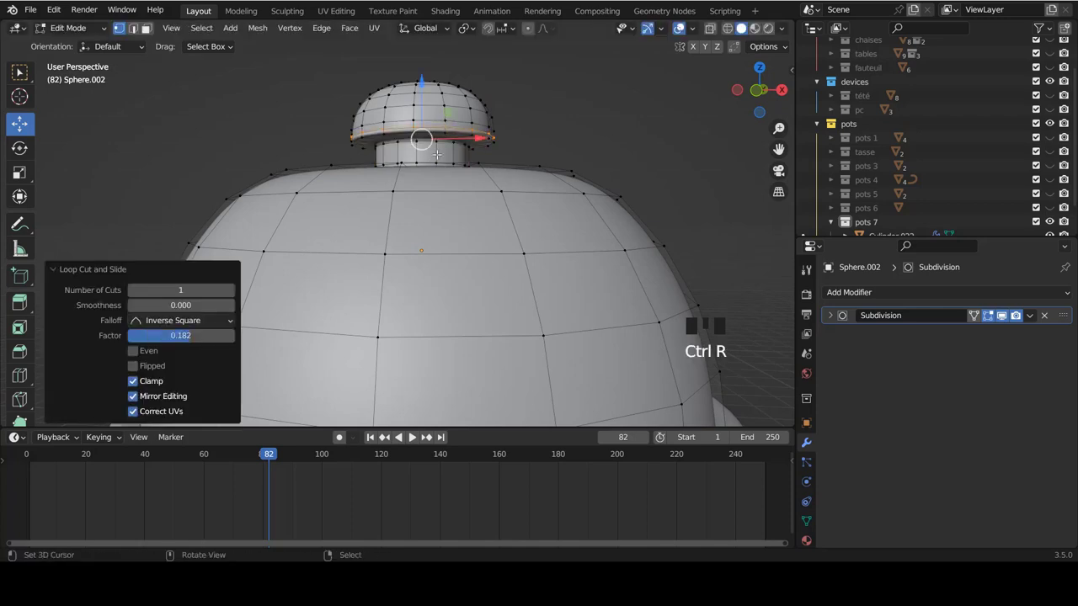
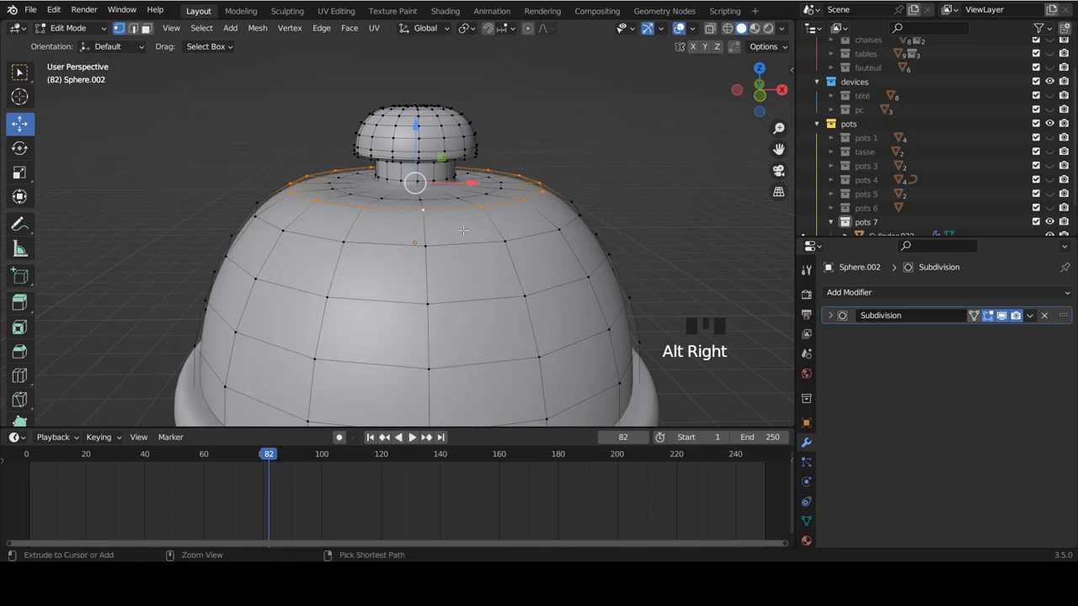
key("ctrl+e")
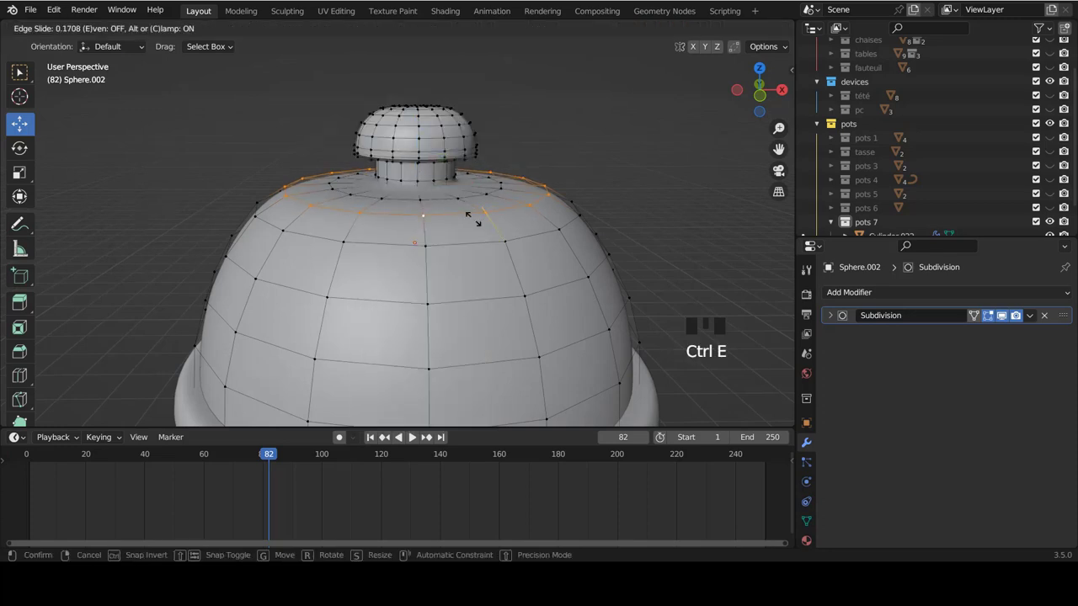
key("Tab")
scroll("down", 3)
left_click_drag(492, 208, 486, 232)
scroll("up", 3)
key("Tab")
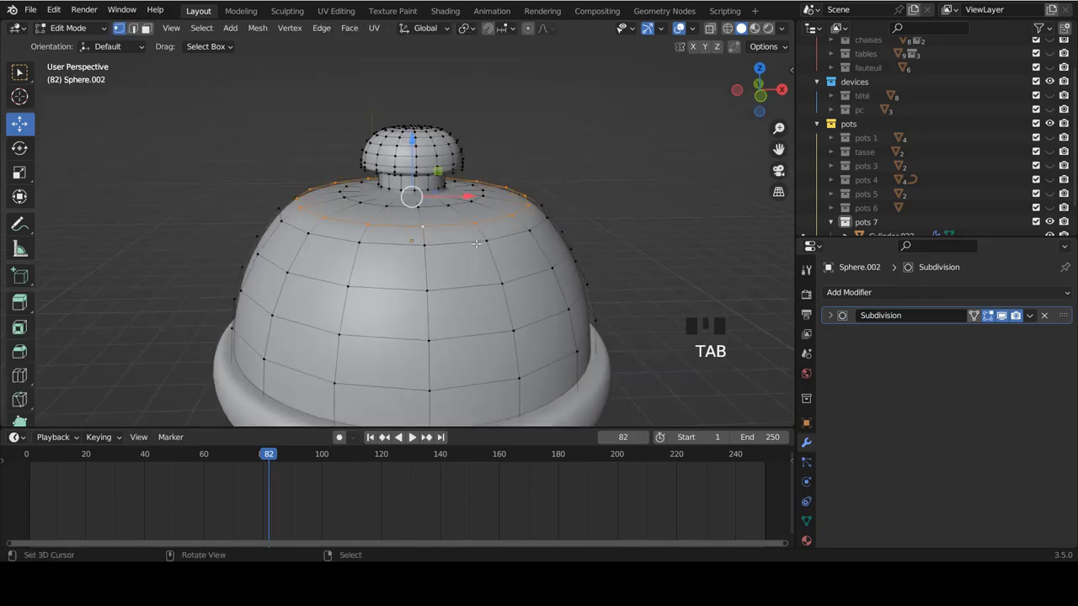
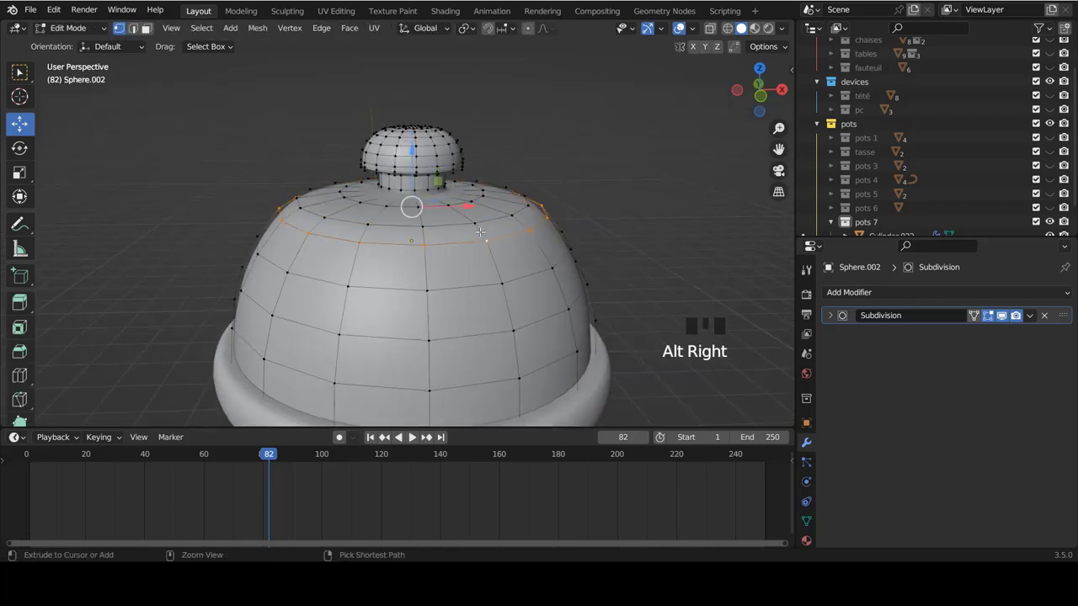
Slide the lower dome loop downward and leave Edit Mode with the finished knobbed lid.
key("ctrl+e")
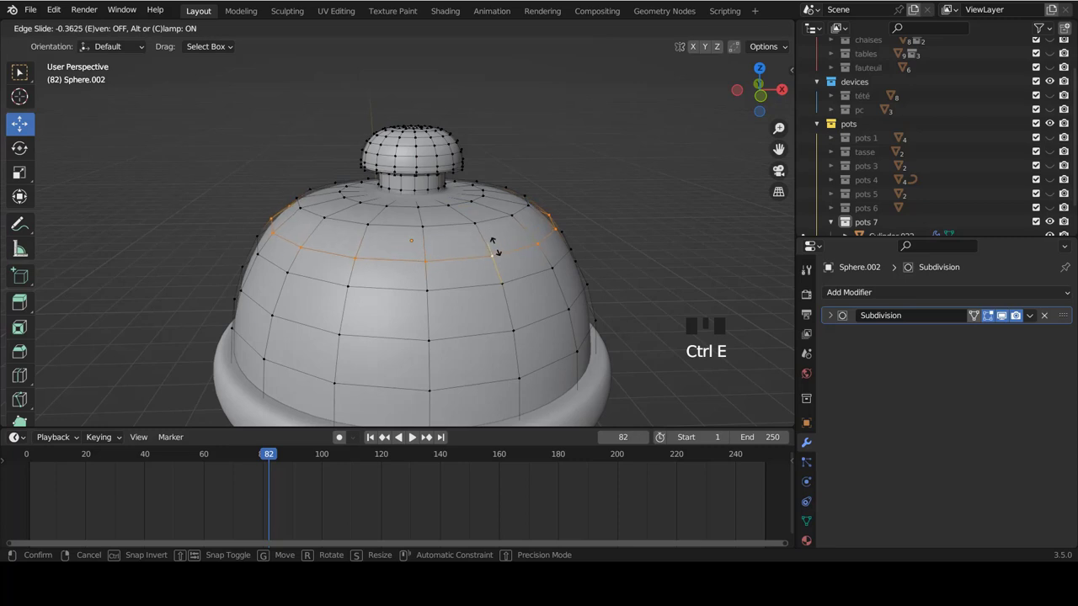
key("Tab")
scroll("down", 3)
scroll("down", 3)
scroll("down", 3)
left_click(832, 196)
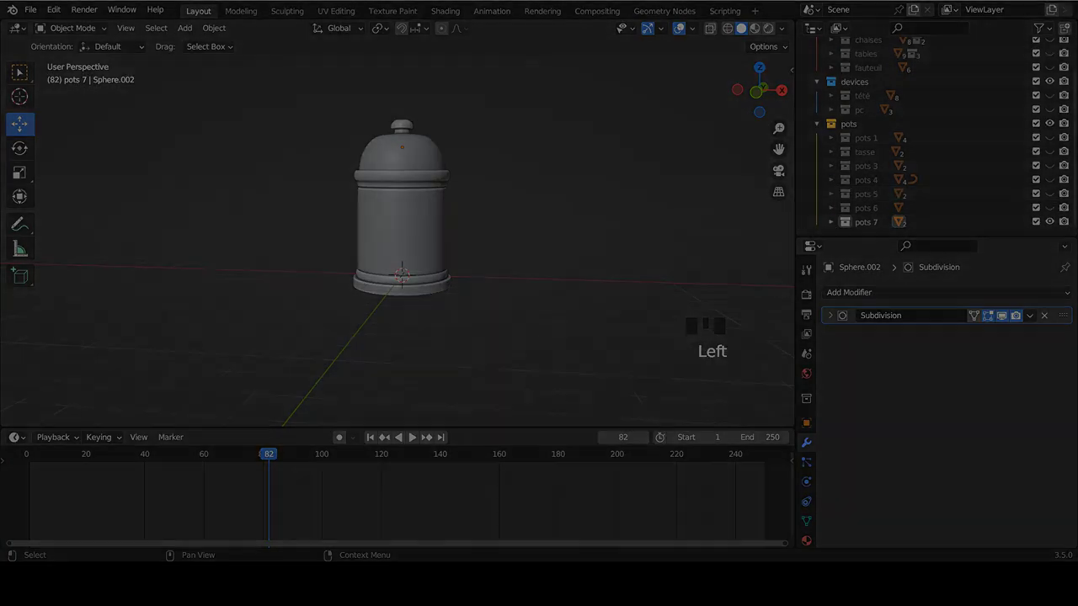